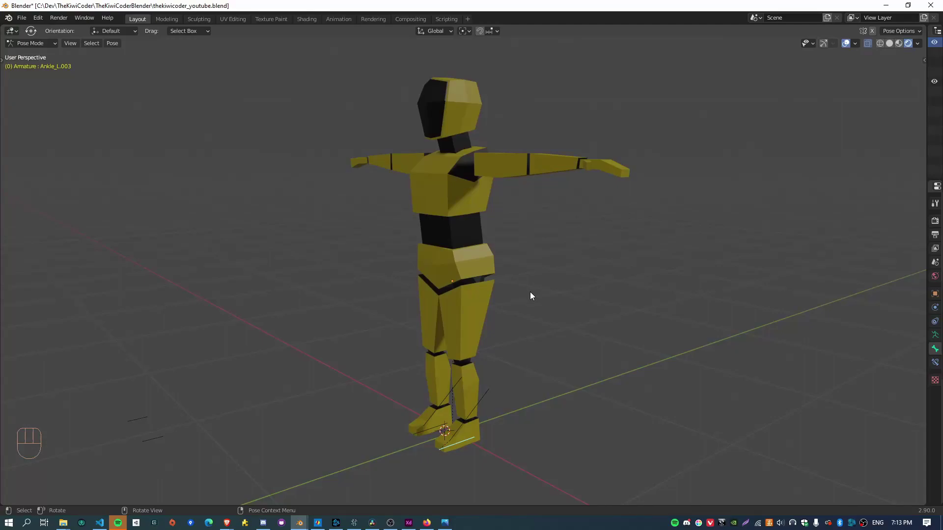
Step: Move the left foot IK control in right side view so the finished leg rig follows it
left_click_drag(459, 458, 461, 396)
left_click_drag(499, 390, 463, 386)
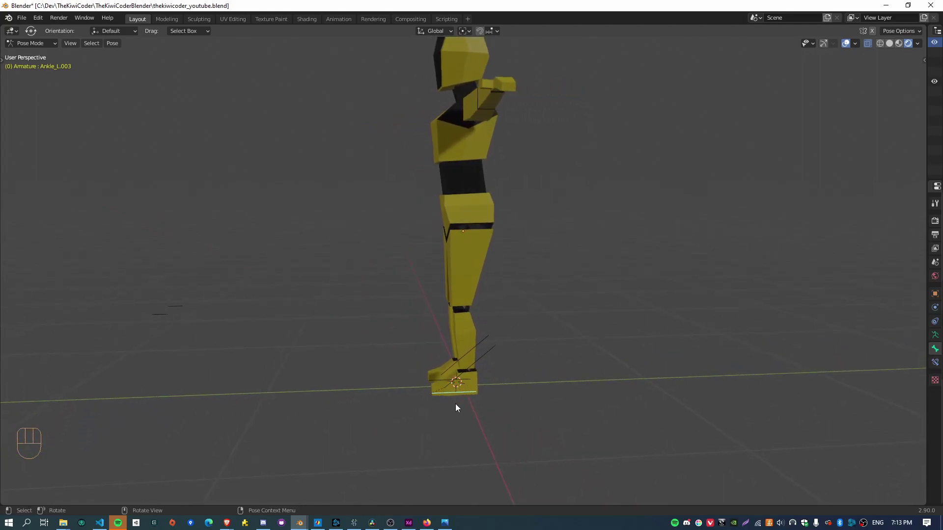
key("g")
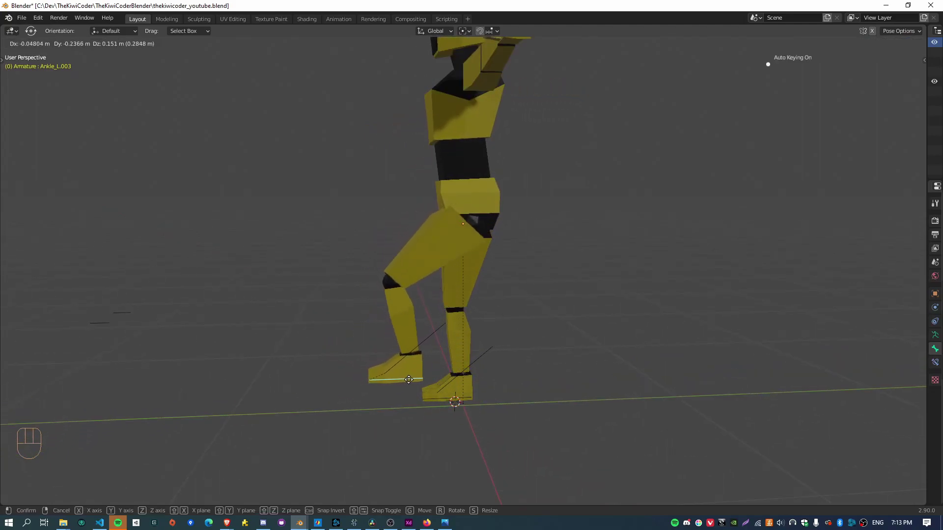
key("KP_3")
key("g")
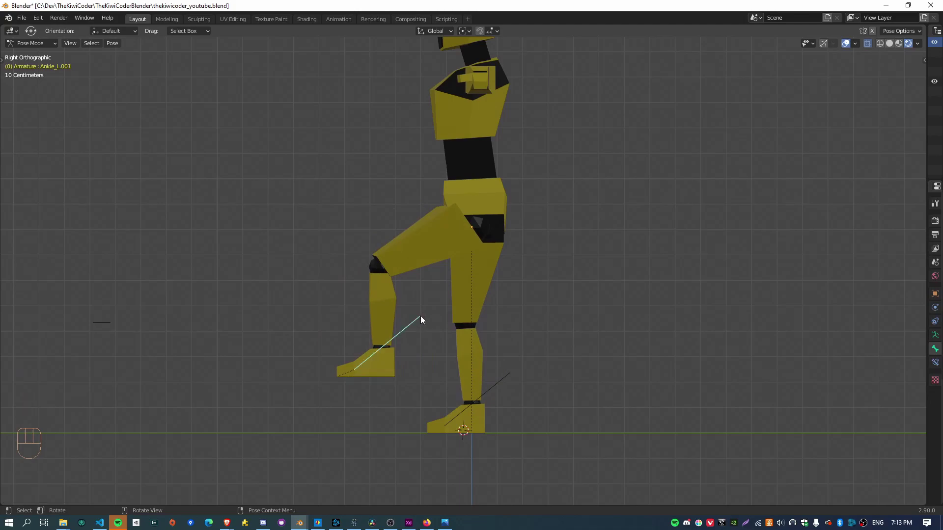
left_click_drag(423, 320, 412, 324)
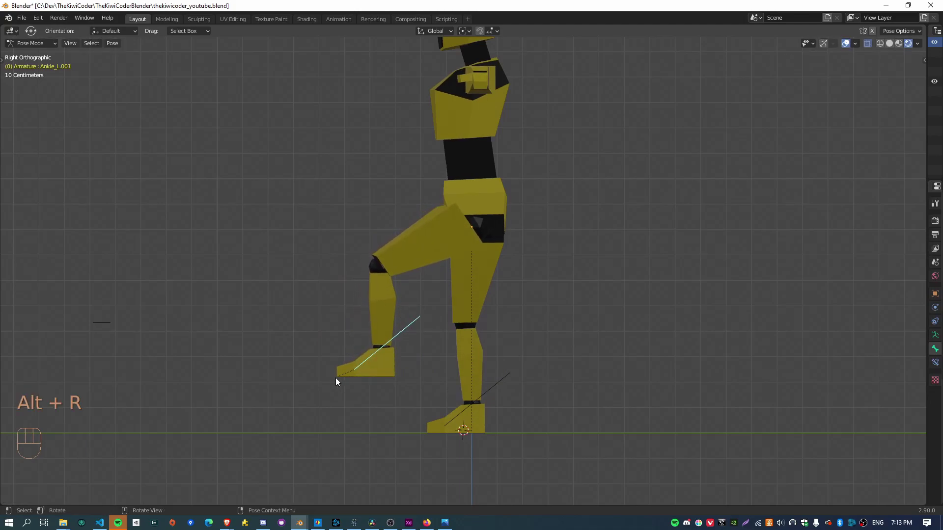
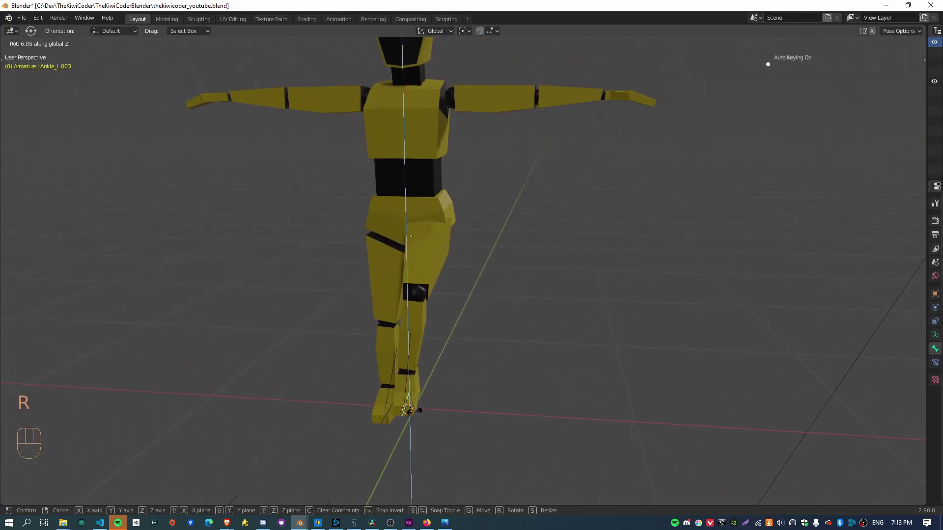
Step: Rotate and move the foot control again, then clear location and rotation on all bones
key("r")
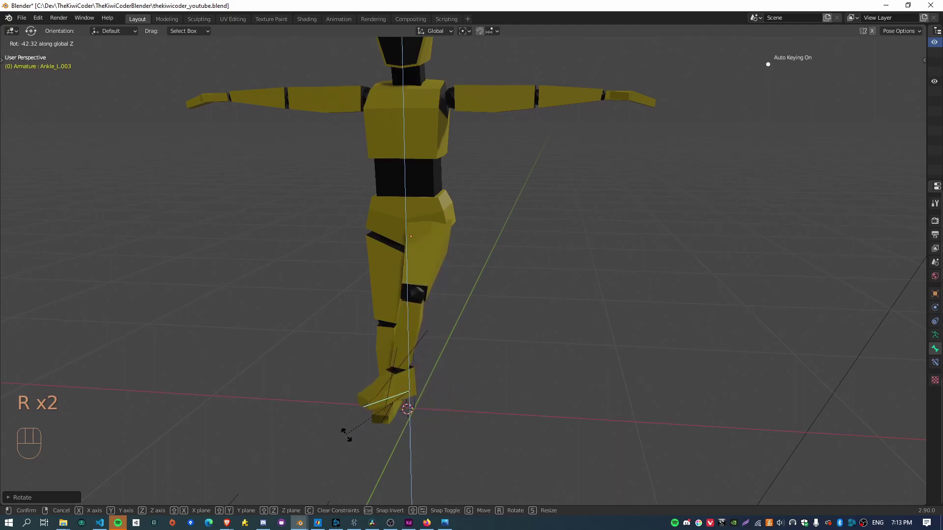
left_click_drag(369, 451, 382, 384)
left_click(368, 373)
key("g")
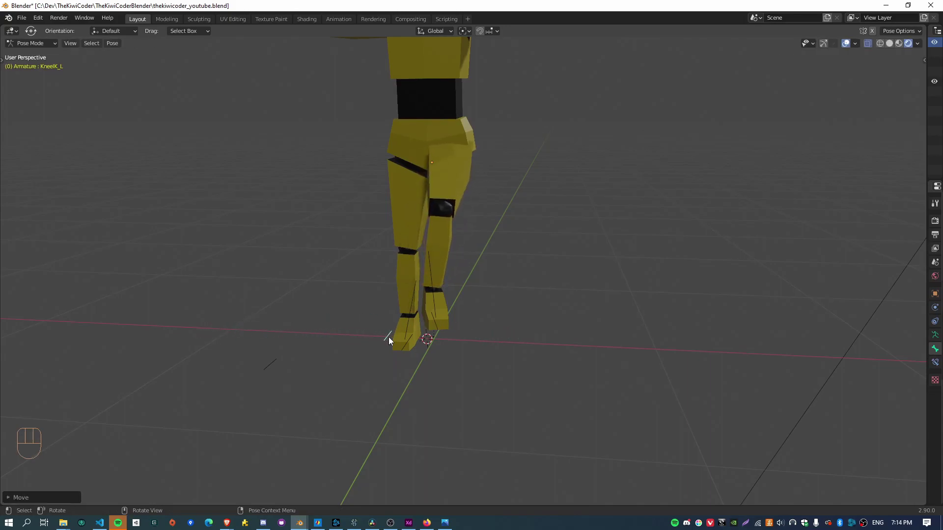
key("a")
key("alt+g")
key("alt+r")
Step: Orbit around the legs and select the left foot roll control bone
left_click_drag(646, 360, 527, 342)
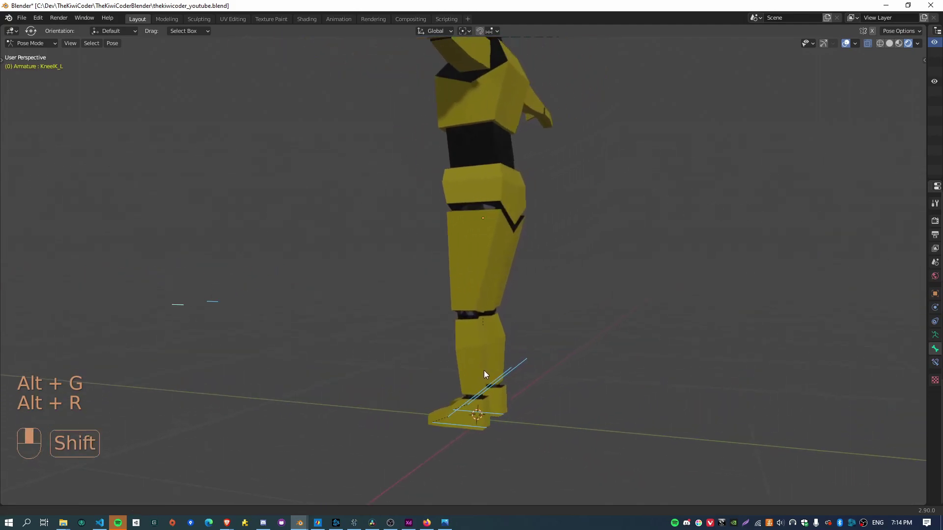
left_click_drag(365, 353, 413, 352)
left_click_drag(409, 359, 430, 311)
left_click(499, 461)
left_click(464, 422)
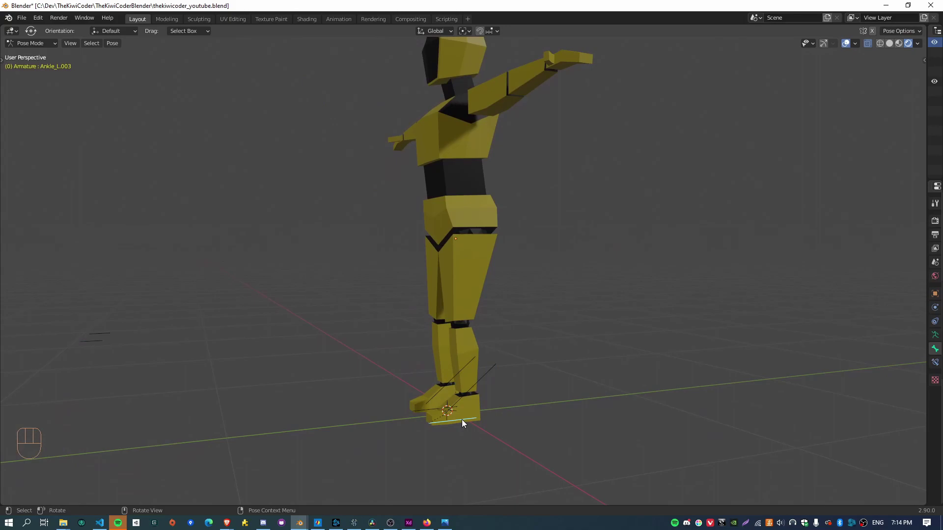
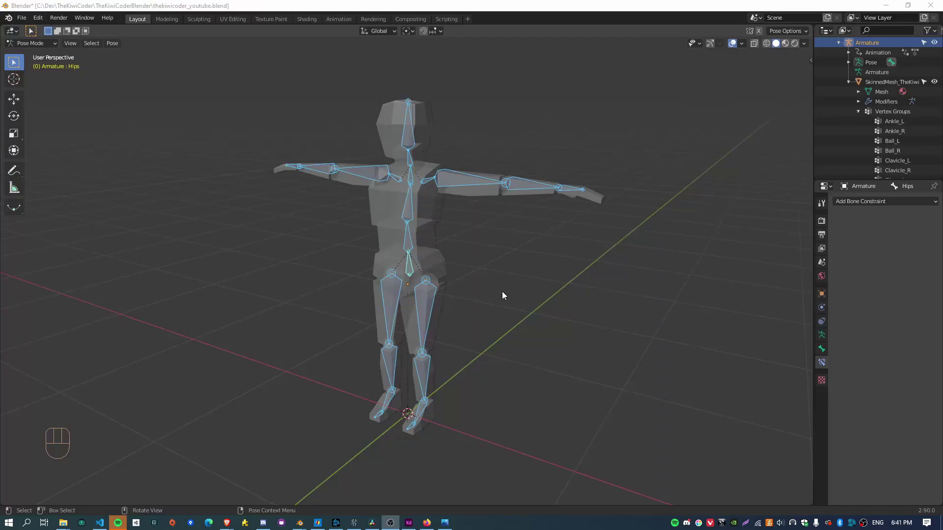
left_click_drag(521, 270, 551, 253)
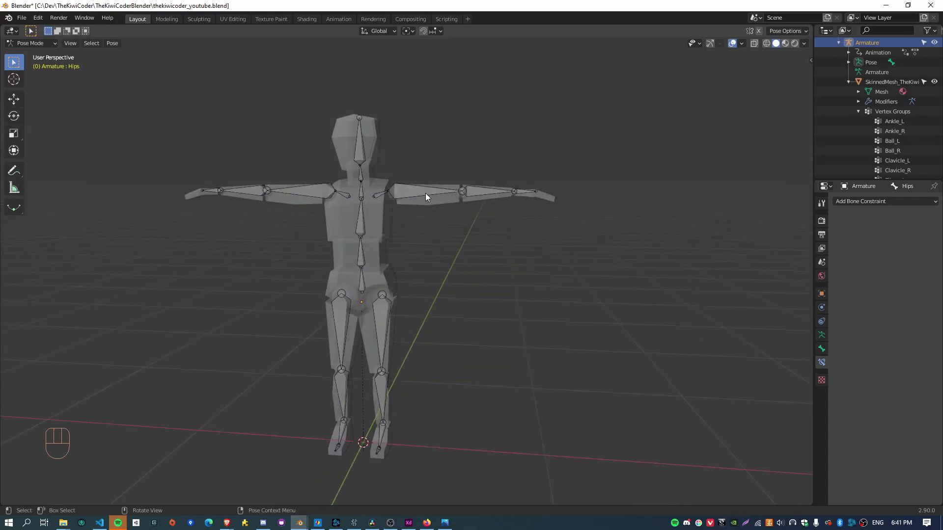
key("r")
key("r")
left_click_drag(479, 344, 455, 338)
left_click(435, 335)
key("r")
left_click_drag(538, 363, 467, 356)
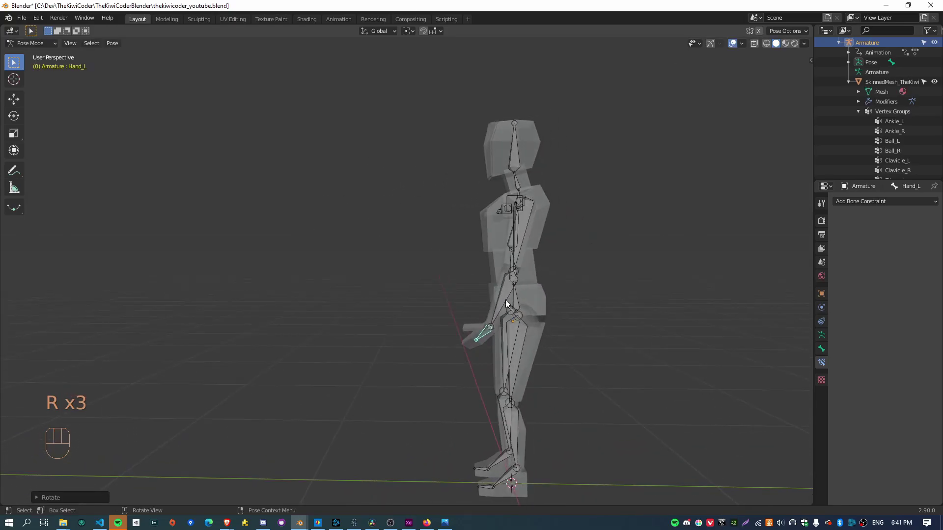
key("r")
left_click(517, 246)
key("r")
left_click_drag(601, 369, 256, 362)
left_click_drag(558, 437, 518, 423)
left_click_drag(490, 451, 463, 420)
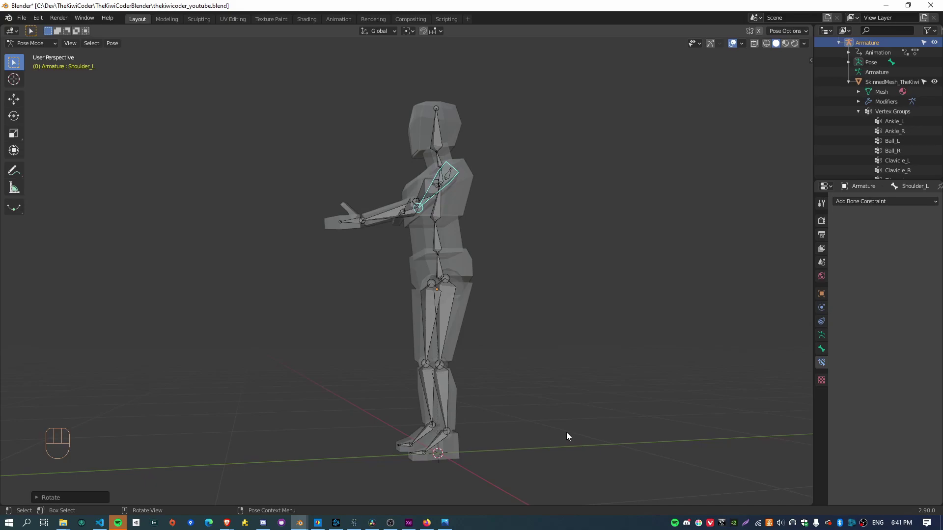
key("KP_3")
left_click_drag(560, 373, 504, 283)
left_click_drag(459, 277, 463, 350)
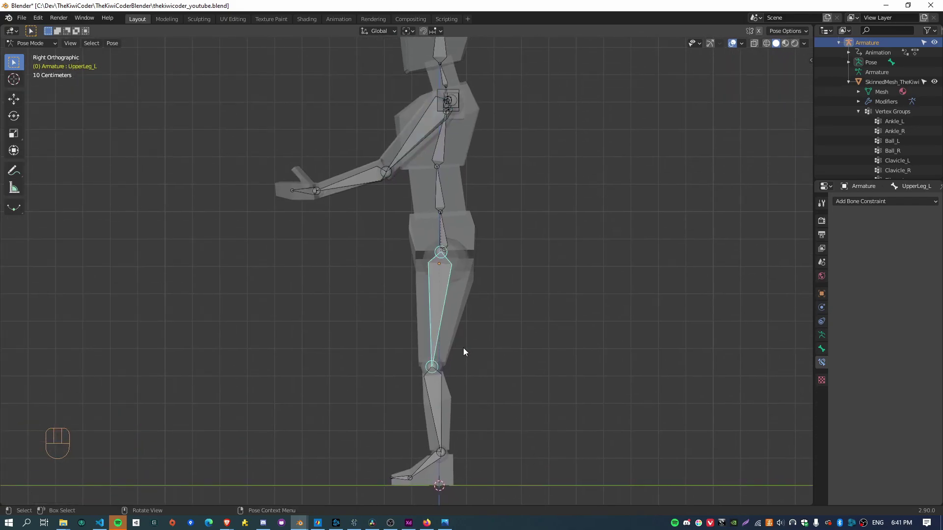
key("r")
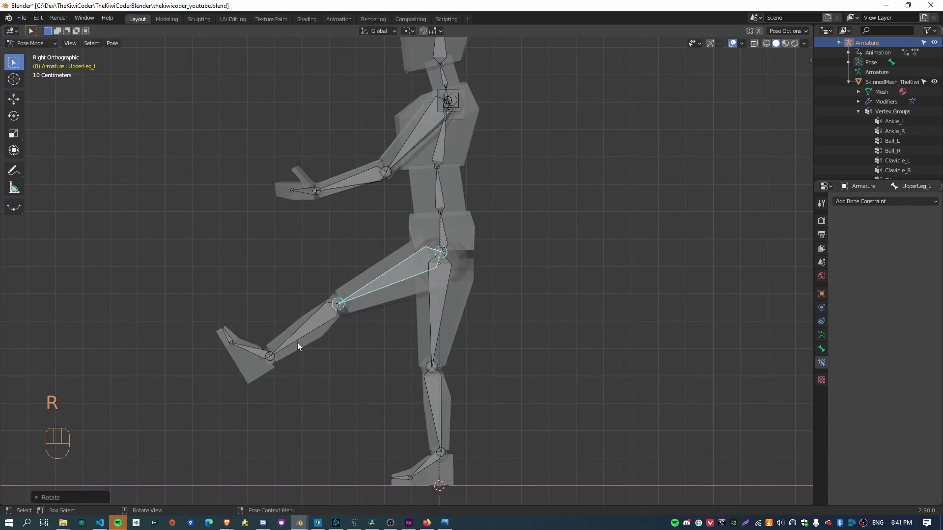
key("r")
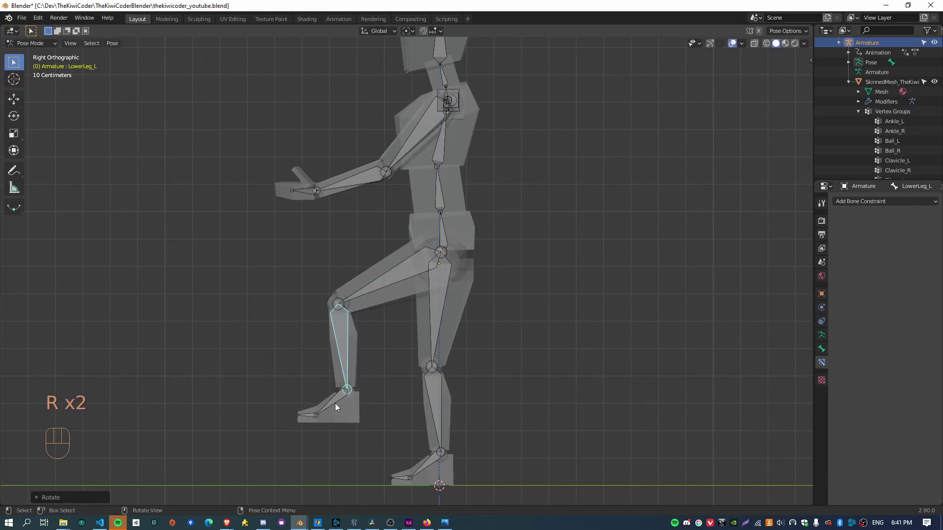
left_click(448, 239)
key("g")
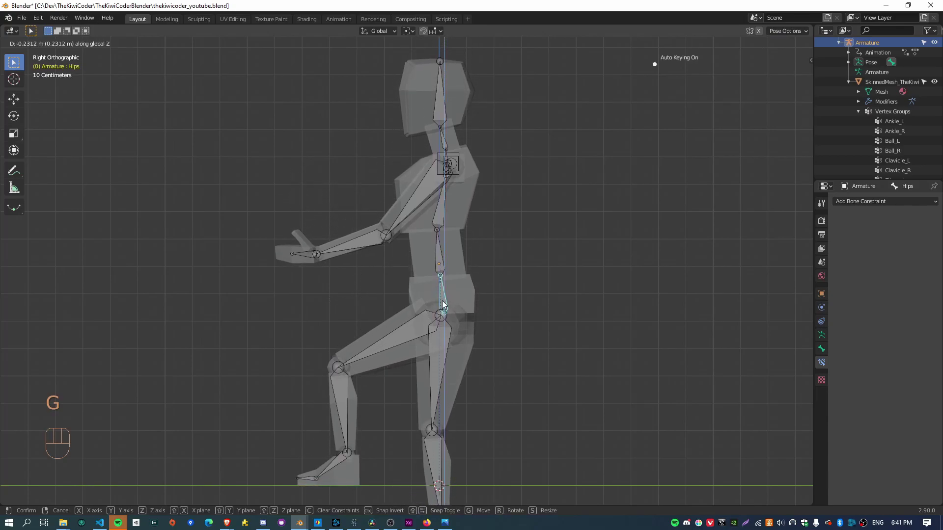
left_click_drag(558, 390, 487, 287)
left_click(372, 290)
key("r")
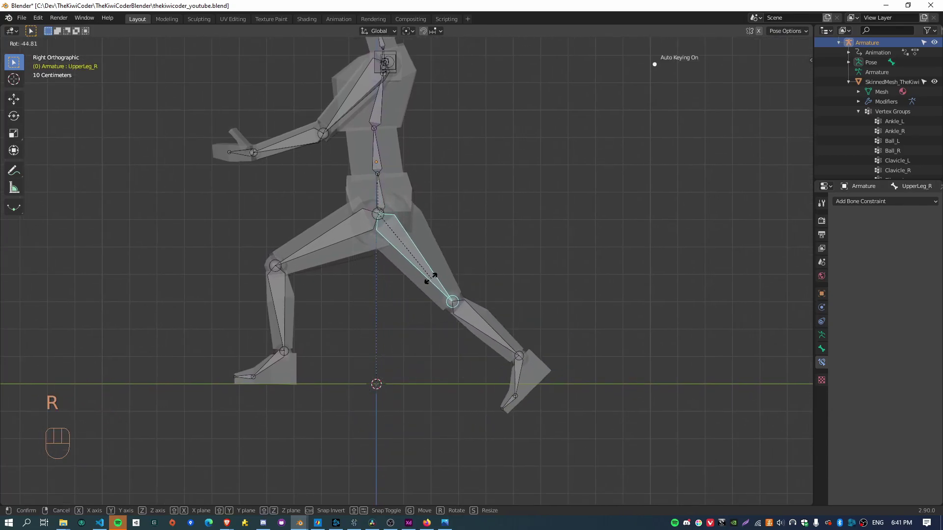
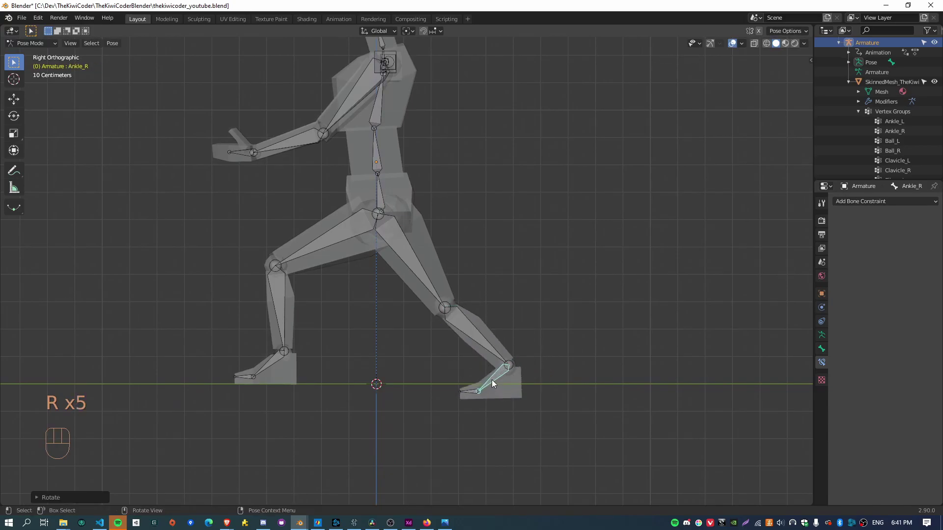
left_click(488, 351)
key("r")
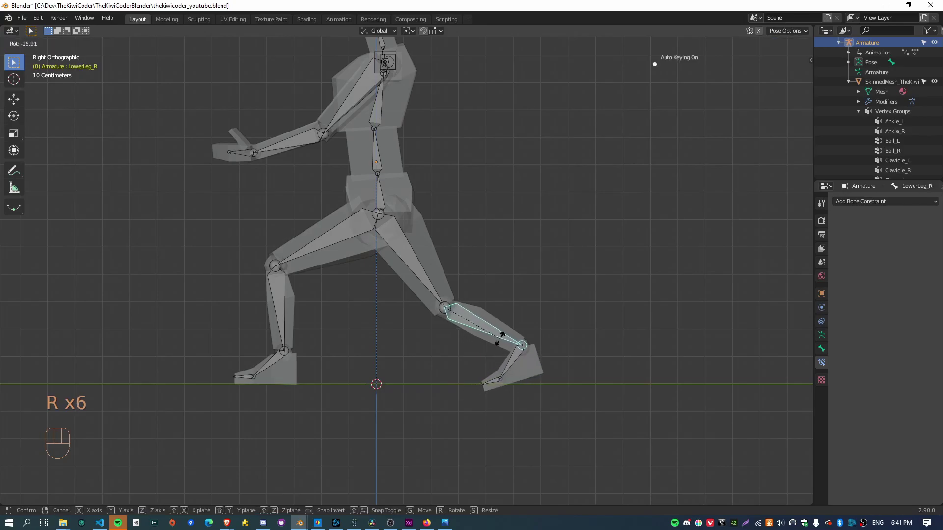
key("r")
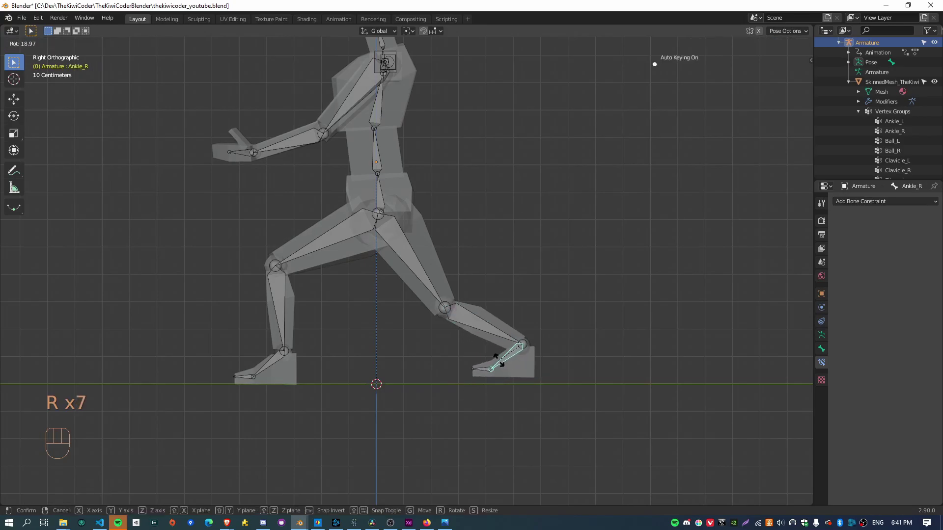
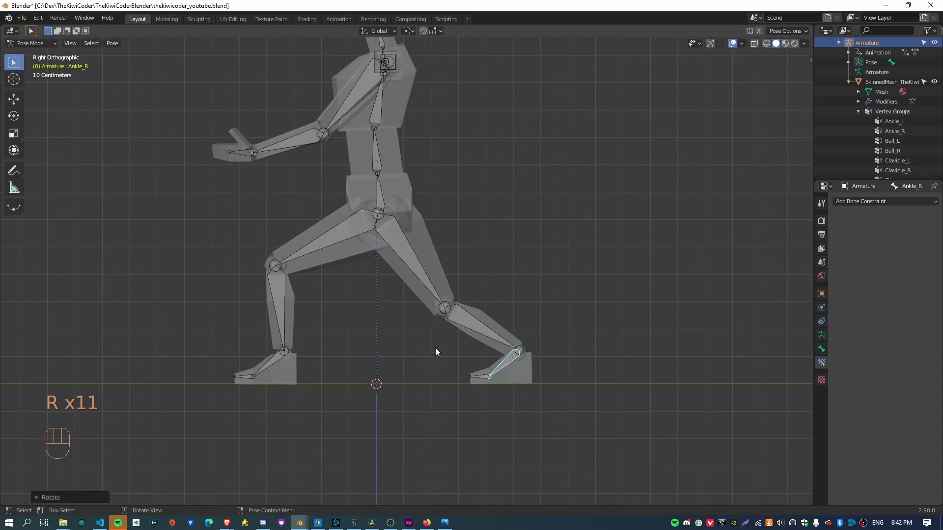
left_click_drag(305, 302, 313, 317)
left_click_drag(293, 306, 297, 305)
key("KP_3")
left_click_drag(328, 276, 349, 311)
key("a")
key("alt+r")
key("alt+g")
left_click_drag(328, 343, 380, 352)
left_click_drag(400, 300, 408, 343)
left_click_drag(384, 351, 413, 349)
left_click_drag(423, 387, 461, 350)
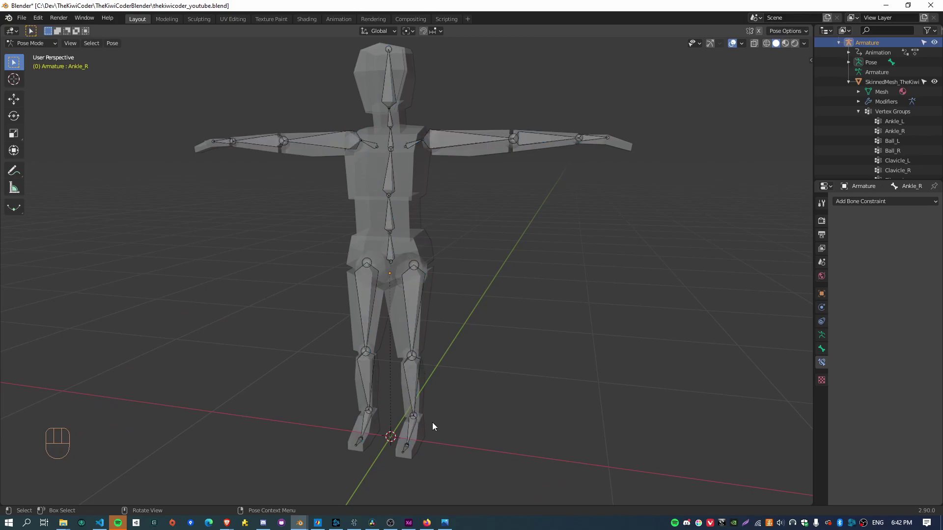
Step: Select LowerLeg_L in right side view and rotate it to bend the leg back at the knee
left_click_drag(519, 427, 500, 423)
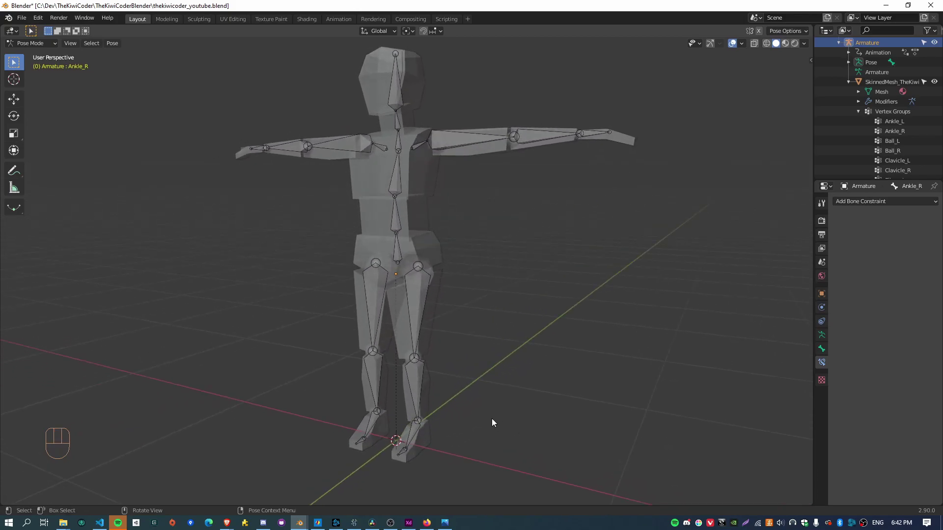
left_click(421, 390)
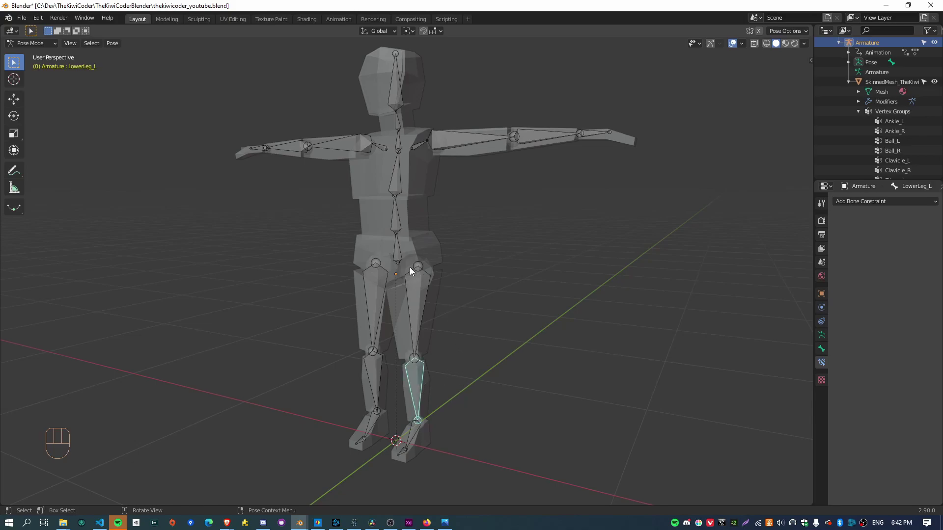
left_click_drag(572, 437, 534, 430)
left_click_drag(496, 420, 473, 427)
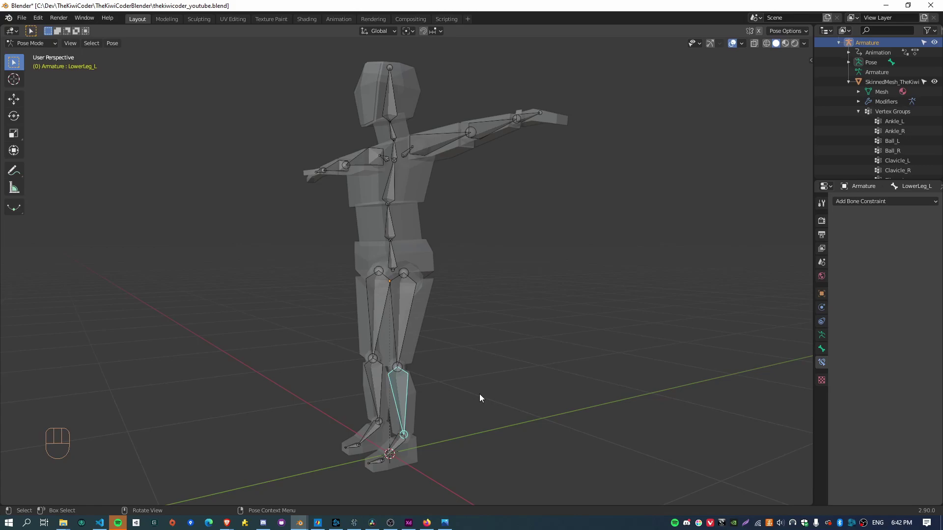
left_click_drag(335, 352, 312, 358)
left_click_drag(277, 383, 279, 381)
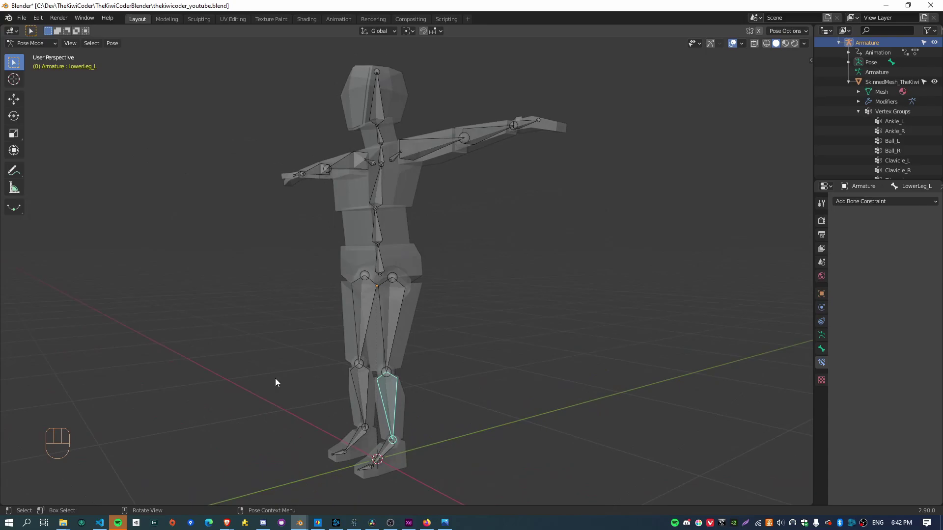
key("KP_3")
left_click_drag(407, 425, 444, 283)
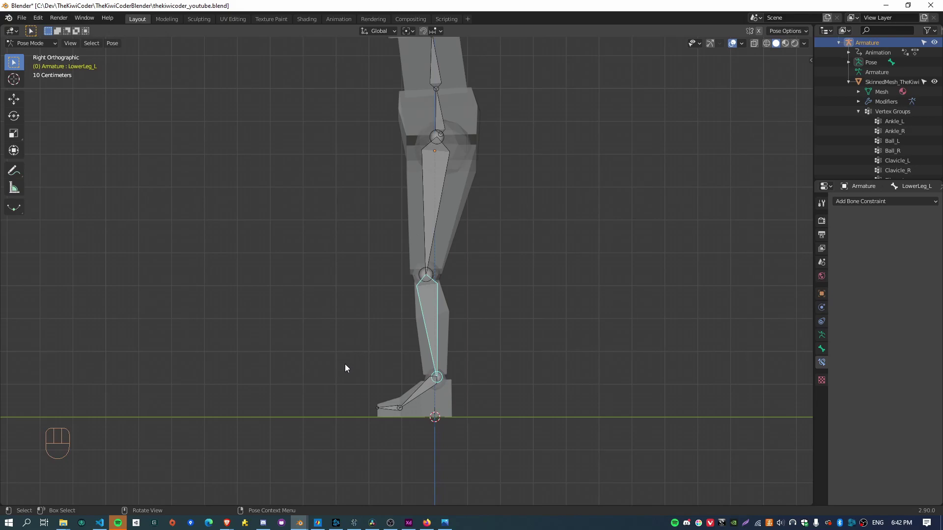
left_click_drag(372, 375, 409, 330)
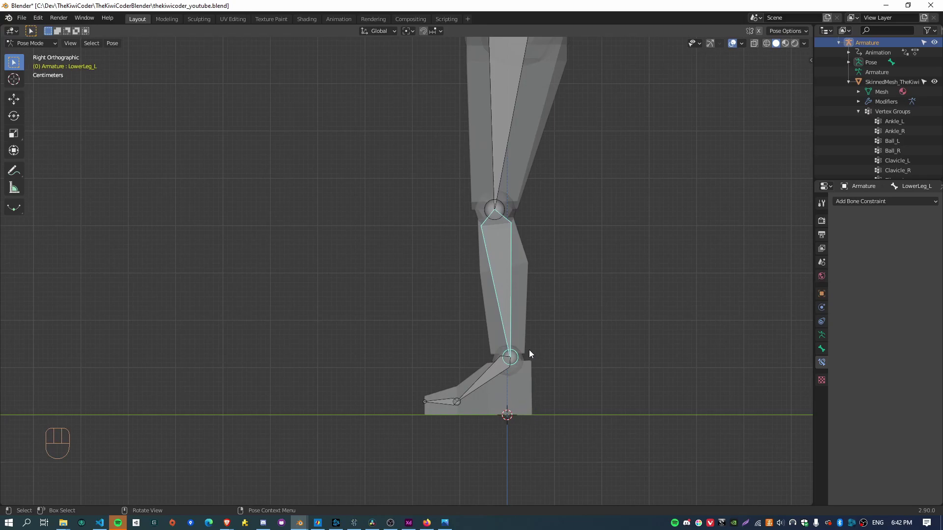
left_click_drag(513, 275, 514, 284)
left_click(504, 210)
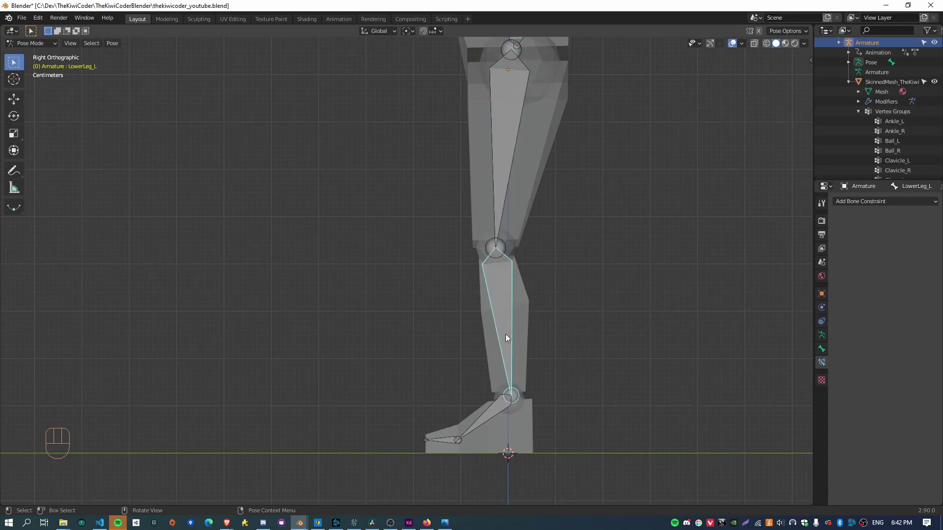
key("r")
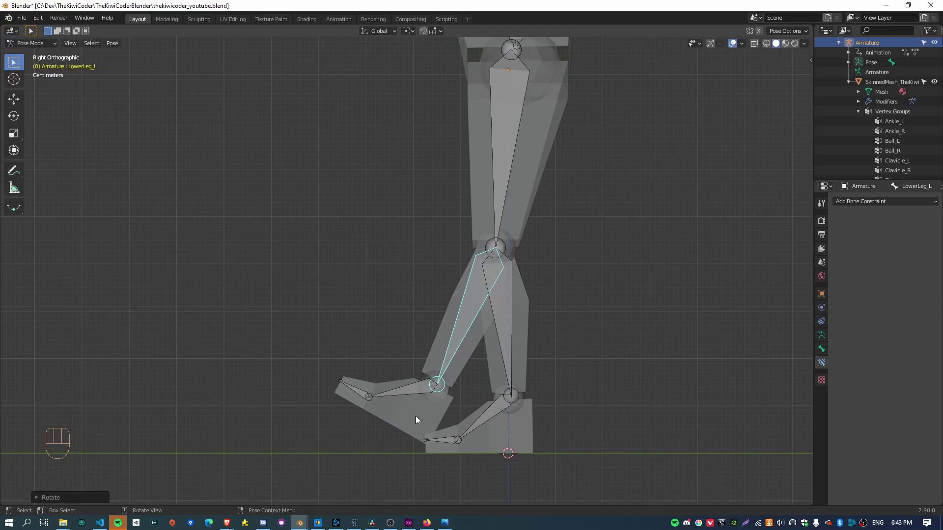
Step: Rotate LowerLeg_L again to swing the lower leg forward as a second test
left_click_drag(455, 426, 432, 385)
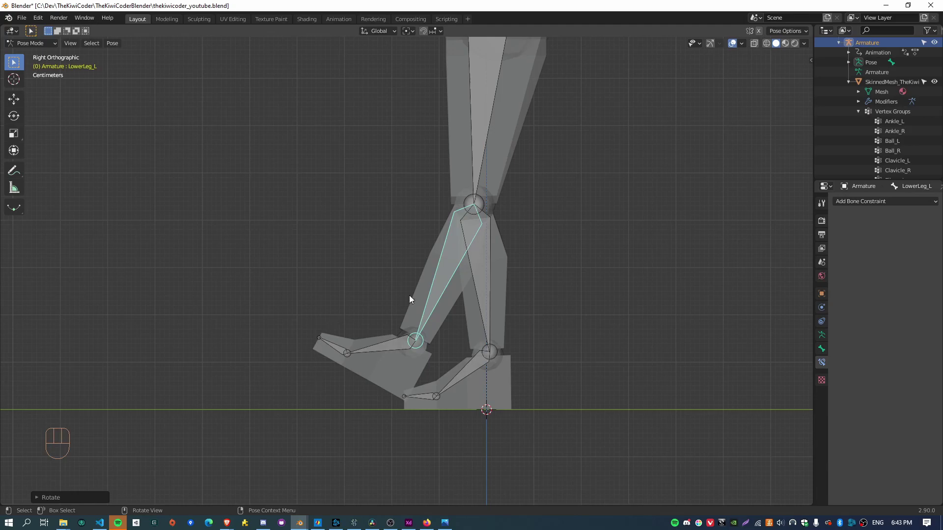
left_click_drag(509, 304, 497, 320)
left_click(421, 315)
key("r")
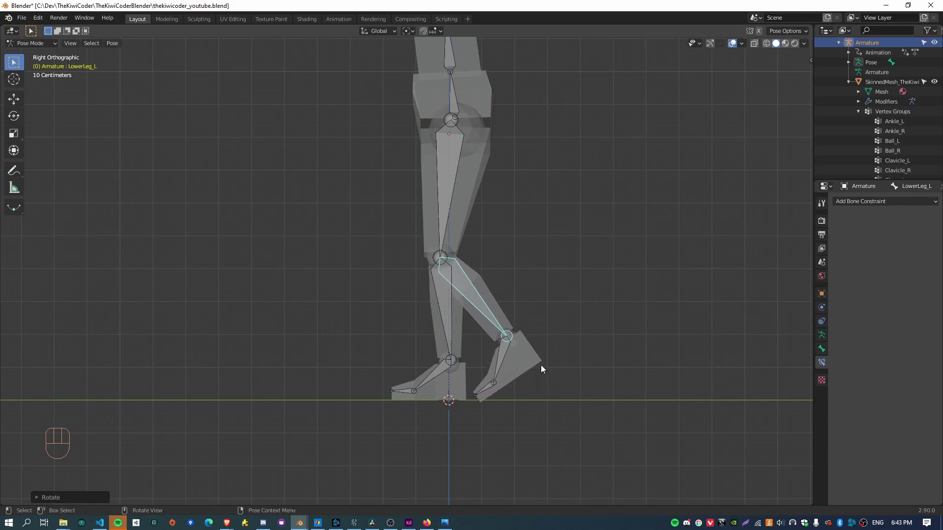
Step: Clear rotation on every bone and switch the armature into Edit Mode
key("a")
key("alt+r")
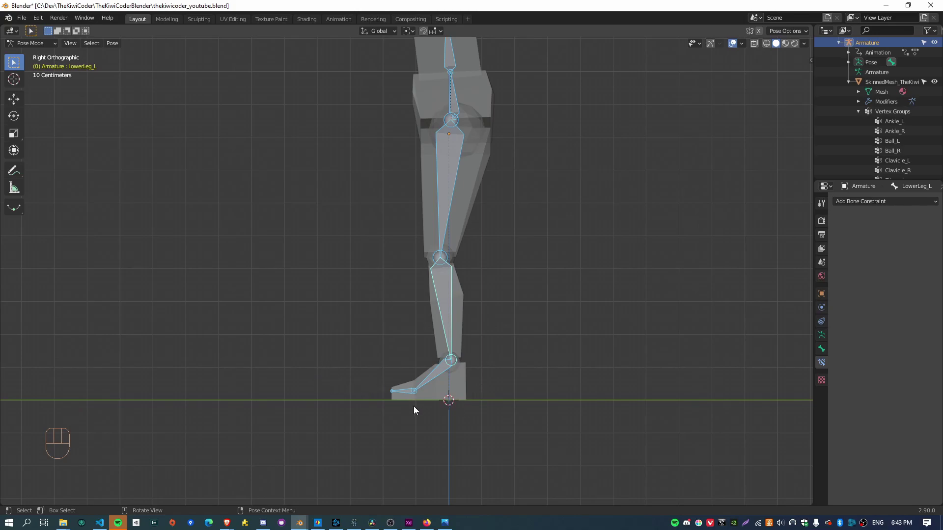
left_click_drag(443, 392, 425, 368)
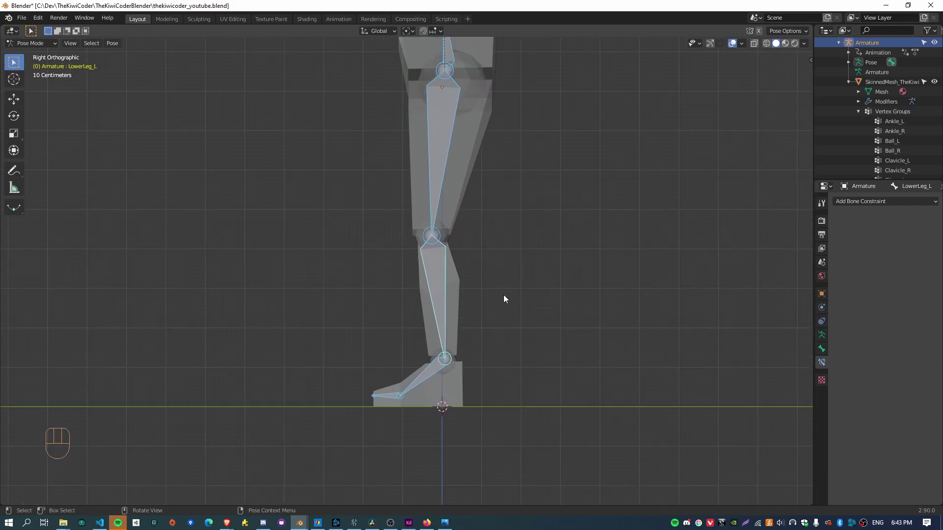
key("Tab")
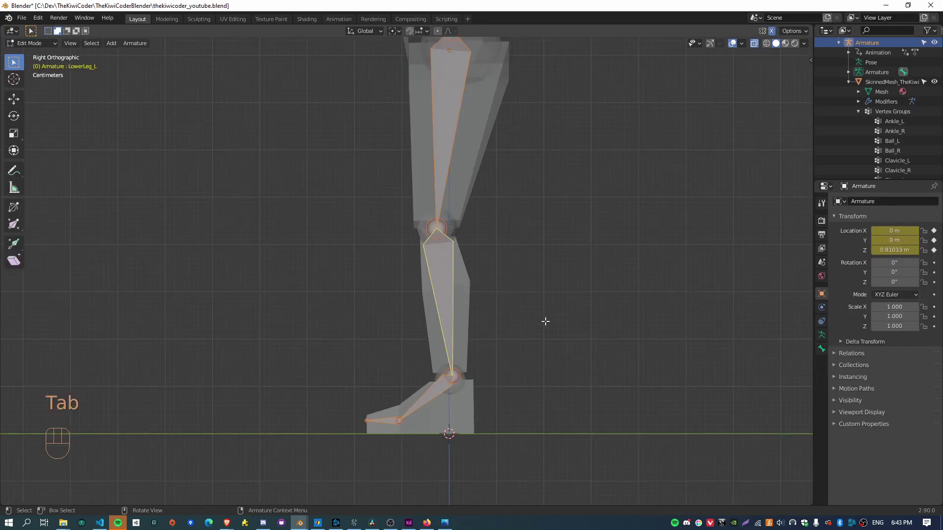
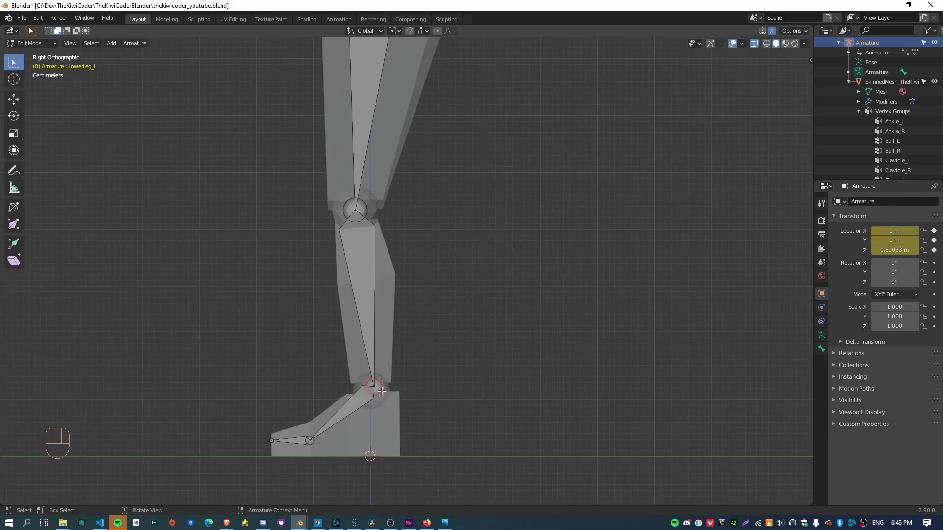
Step: Extrude a new bone straight backward from the ankle joint, mirrored on both legs
key("e")
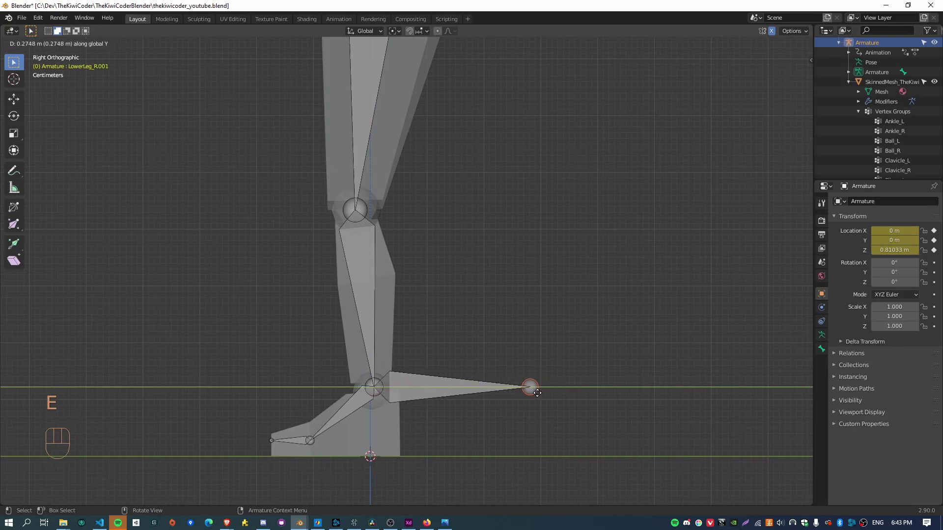
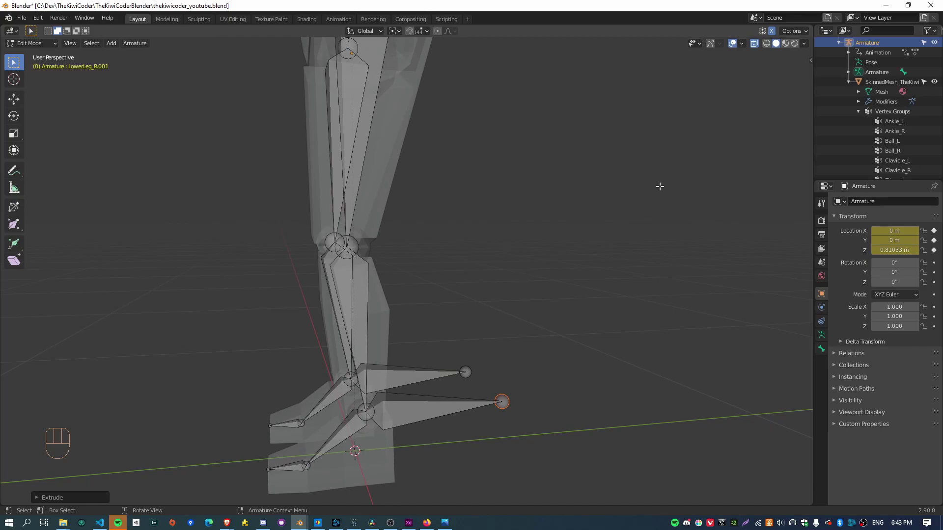
Step: With X-Axis Mirror on, clear the parent of LowerLeg_L.001 and undo an accidental move
key("n")
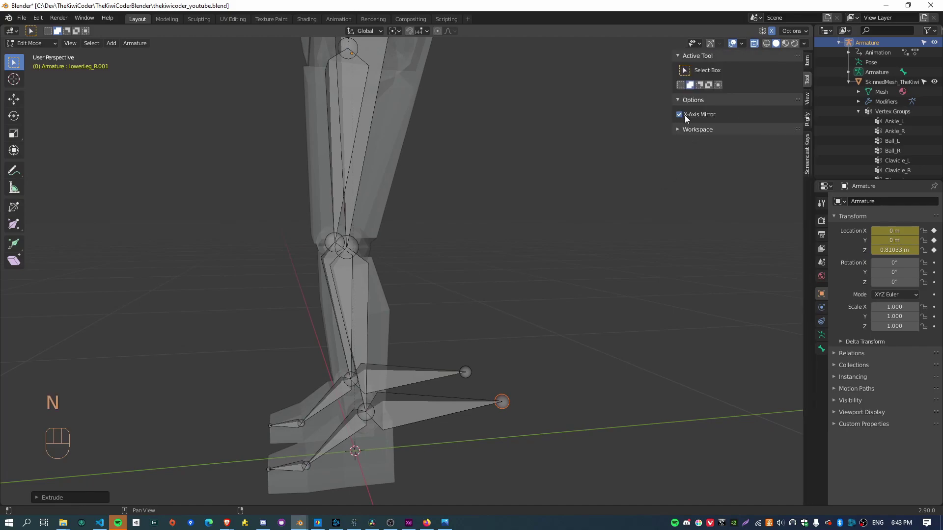
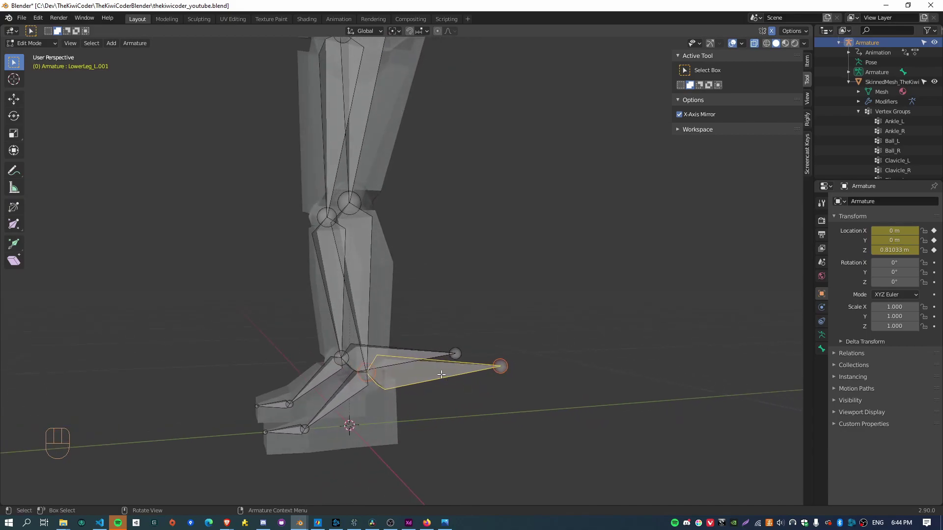
key("alt+p")
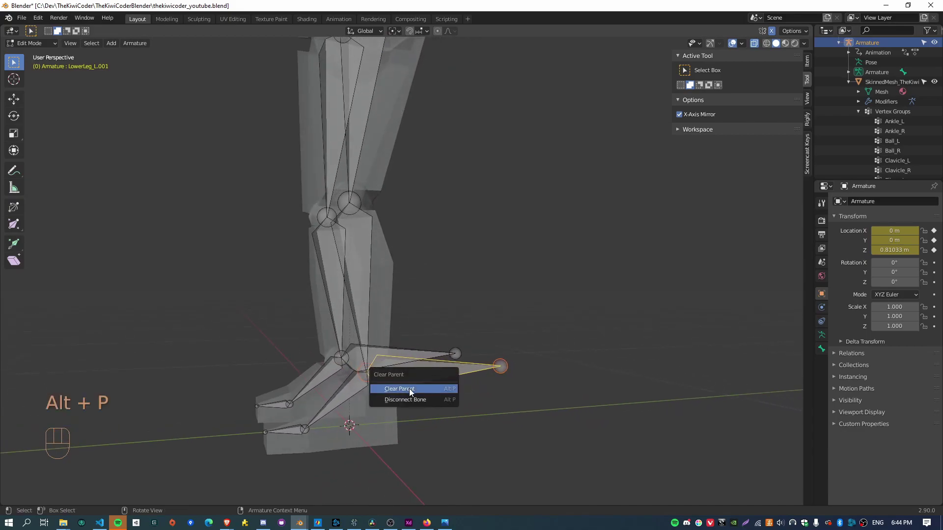
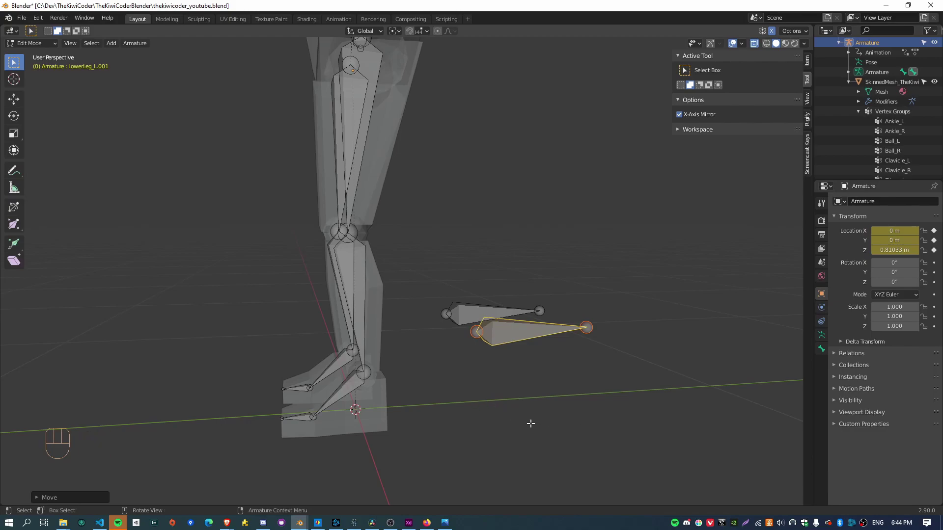
key("ctrl+z")
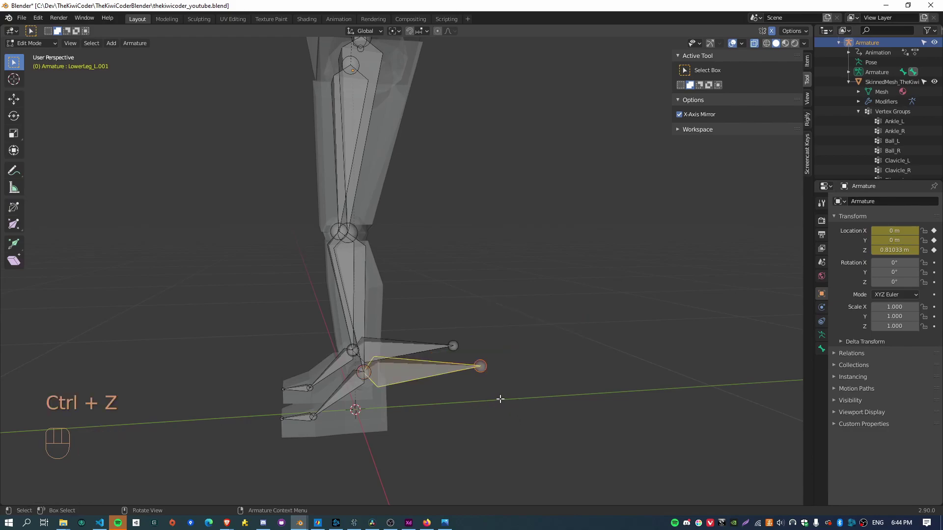
Step: In Pose Mode add an IK constraint to LowerLeg_L with LowerLeg_L.001 as its target via Shift+I
key("Tab")
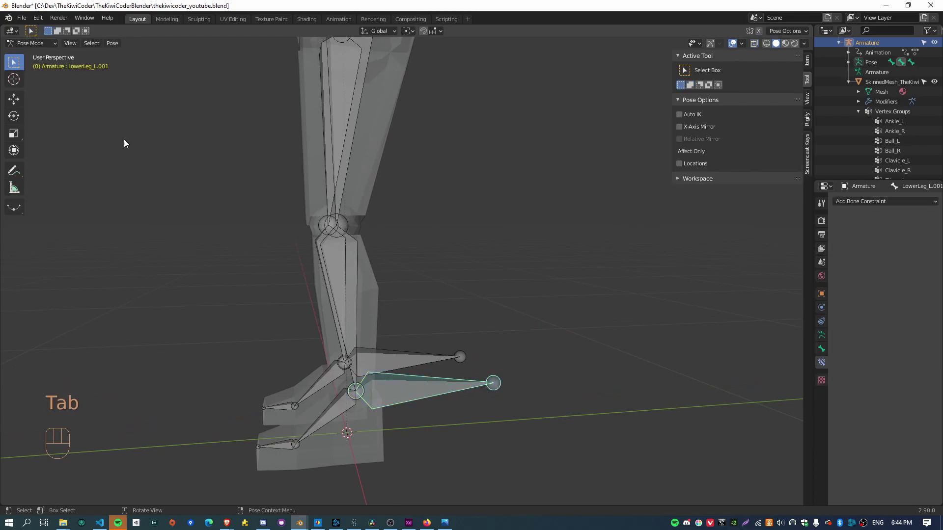
left_click_drag(555, 441, 575, 424)
left_click_drag(431, 382, 446, 371)
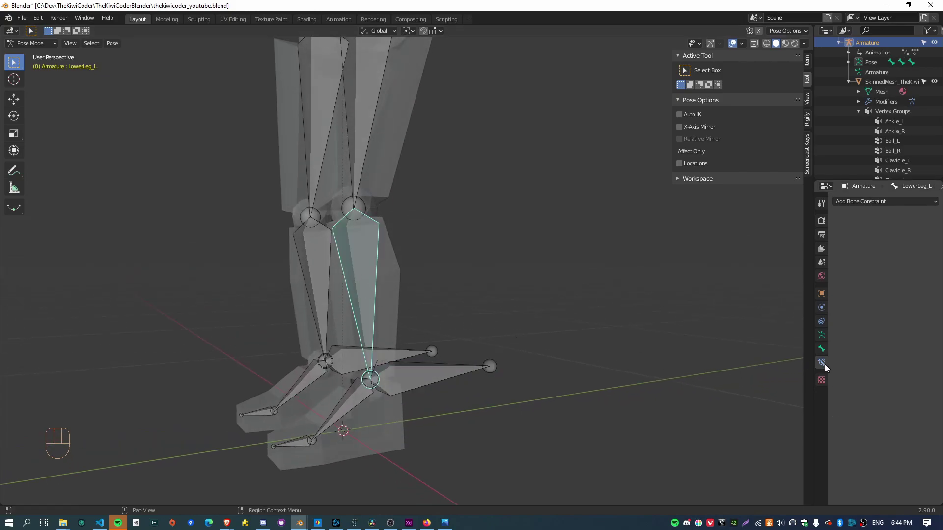
left_click(829, 367)
left_click_drag(862, 203, 830, 251)
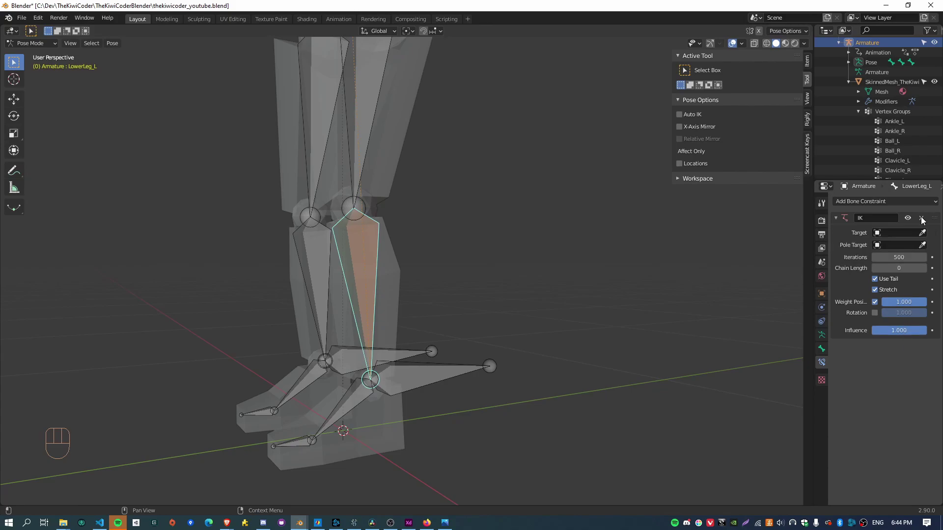
left_click(422, 379)
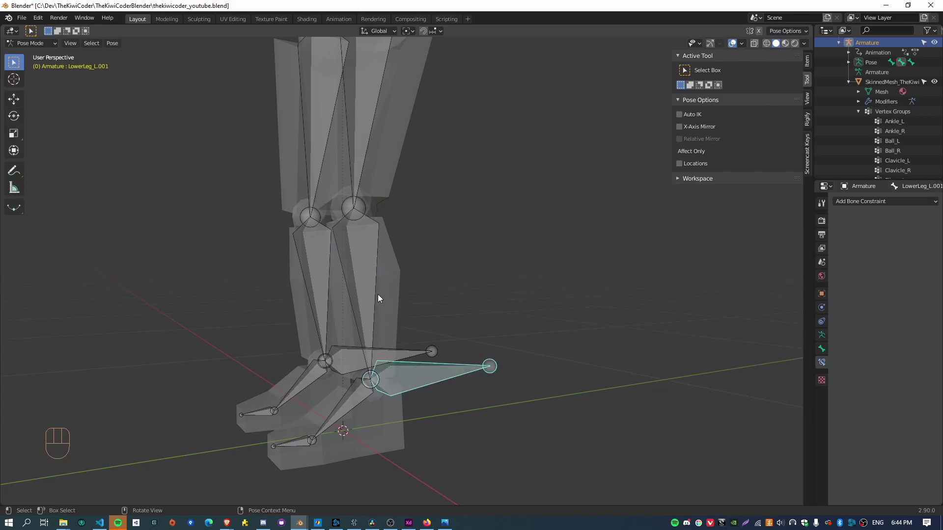
left_click(370, 289)
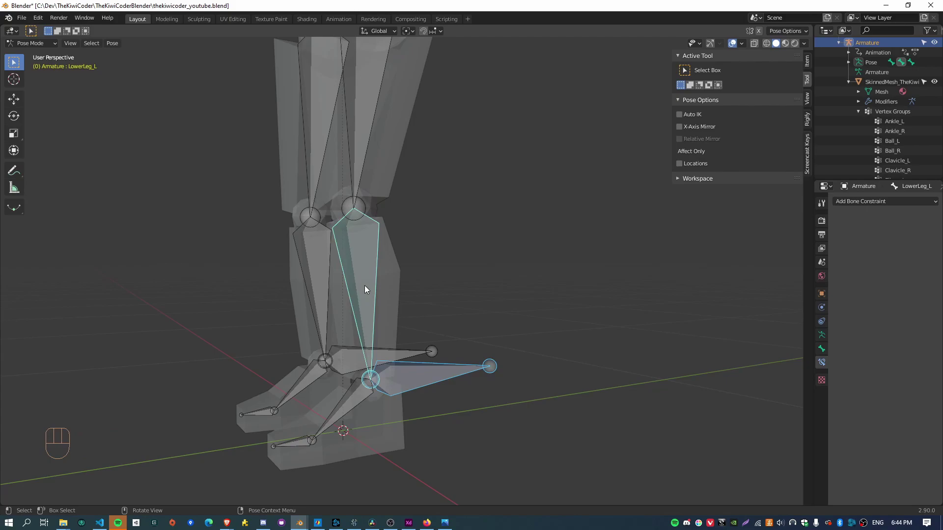
key("shift+i")
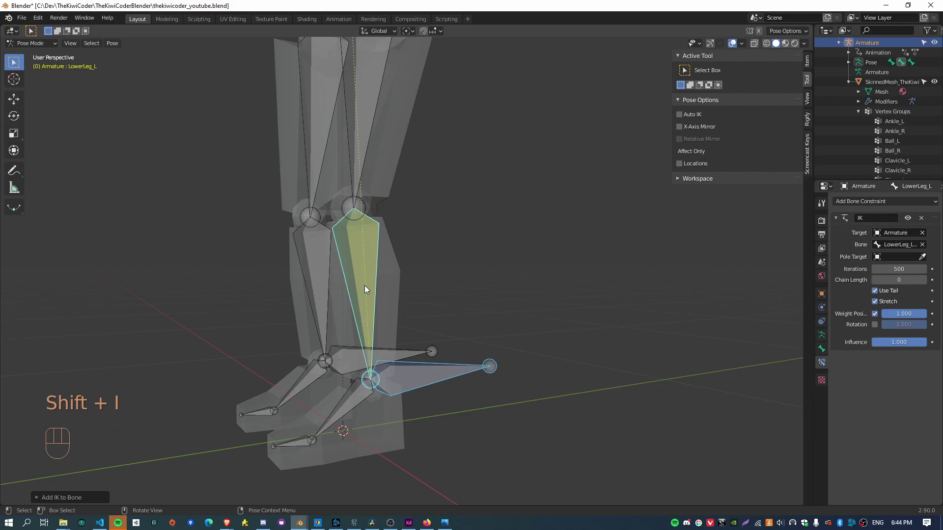
Step: Move the IK target bone to test the leg swinging, then undo the moves
left_click_drag(497, 407, 477, 381)
left_click_drag(526, 428, 490, 429)
left_click(459, 391)
key("g")
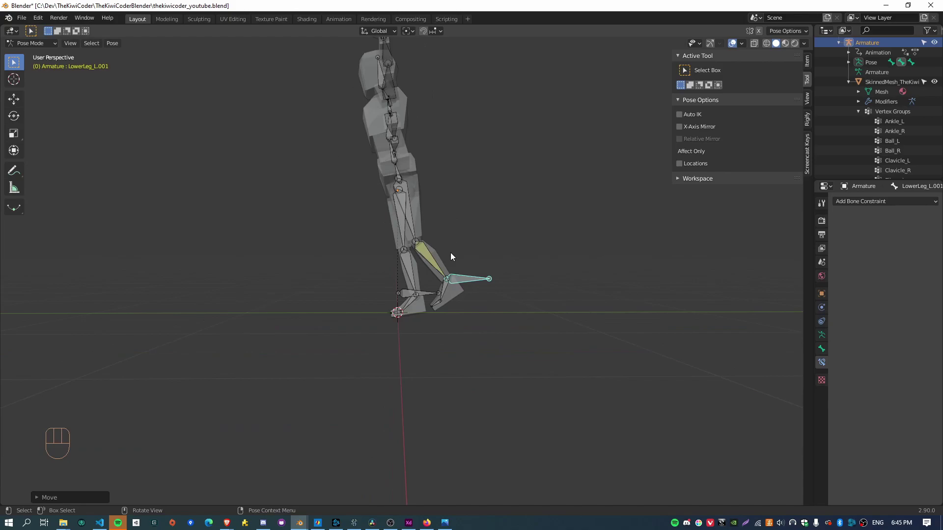
key("g")
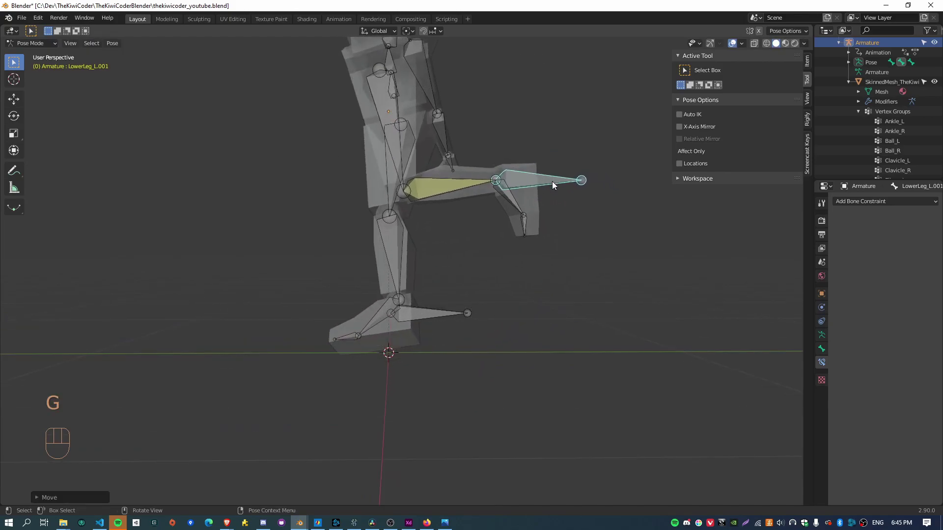
key("ctrl+z")
key("ctrl+z")
Step: Select LowerLeg_L and set its IK constraint chain length to 2
key("ctrl+z")
left_click(387, 267)
left_click_drag(368, 314, 388, 313)
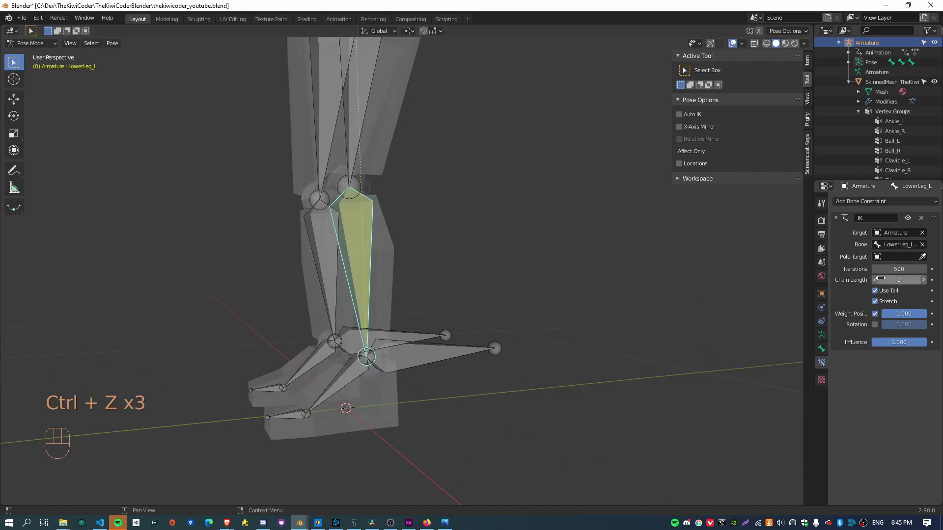
left_click_drag(452, 224, 473, 351)
left_click_drag(414, 146, 413, 286)
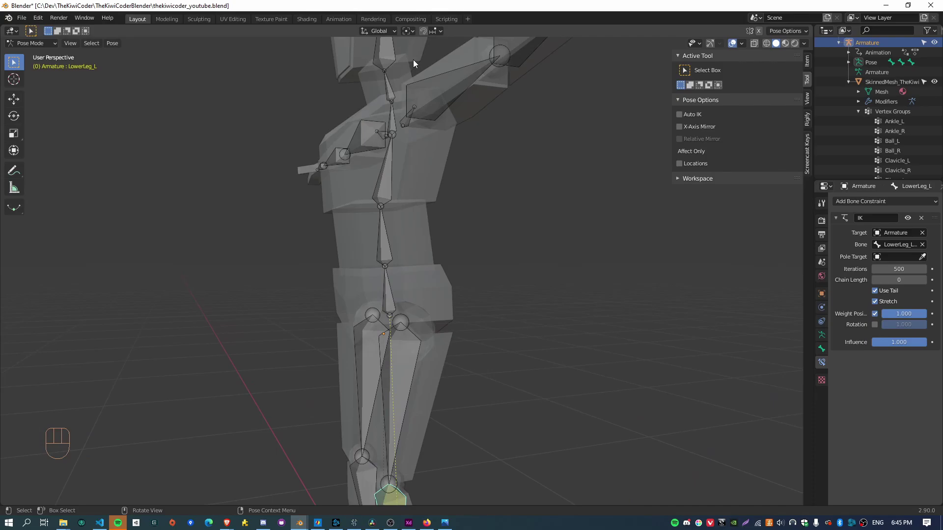
middle_click(563, 397)
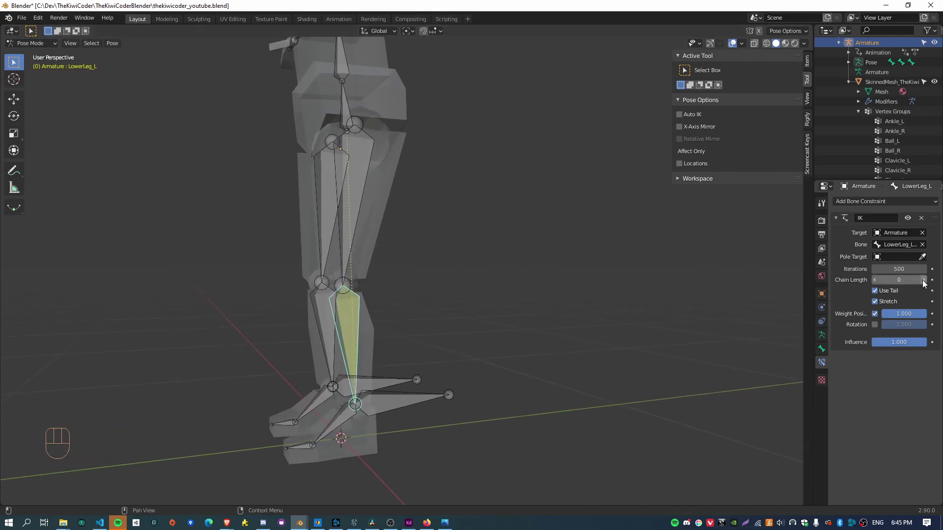
left_click(926, 283)
left_click(927, 283)
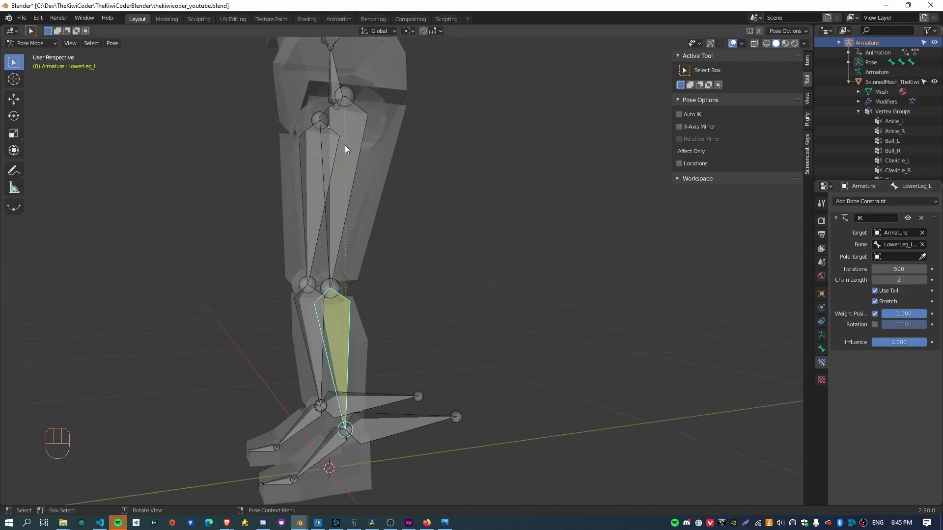
Step: Move the target bone to test the knee bend, then reset all bones to rest
left_click(391, 431)
left_click_drag(570, 438, 543, 438)
key("g")
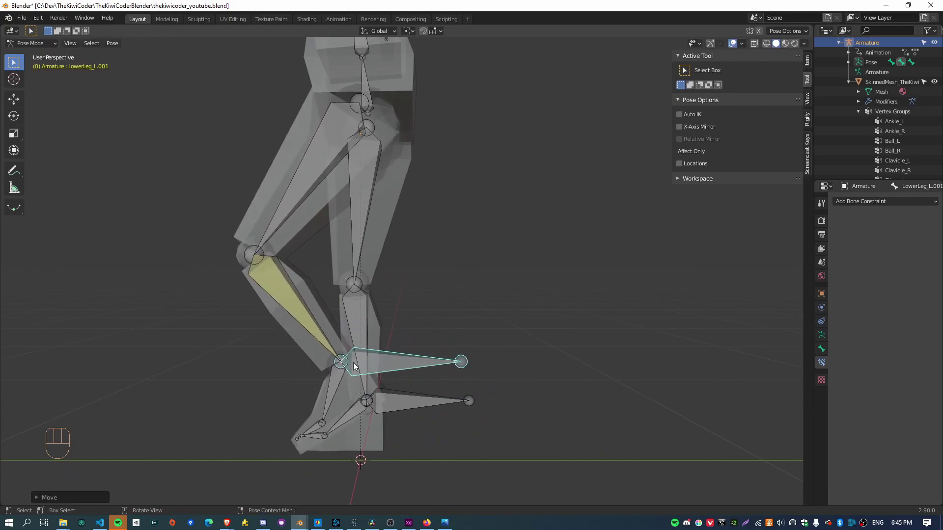
left_click_drag(310, 373, 343, 366)
left_click_drag(377, 377, 325, 381)
key("a")
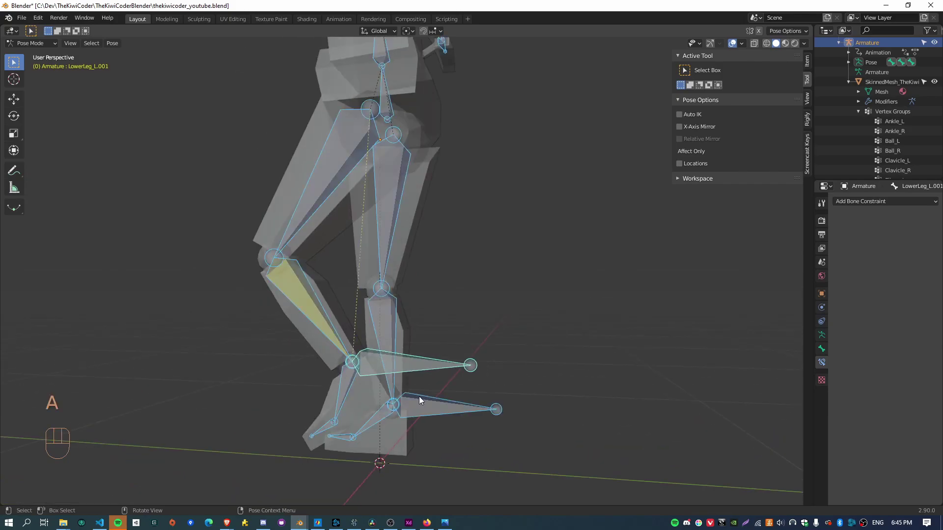
key("alt+g")
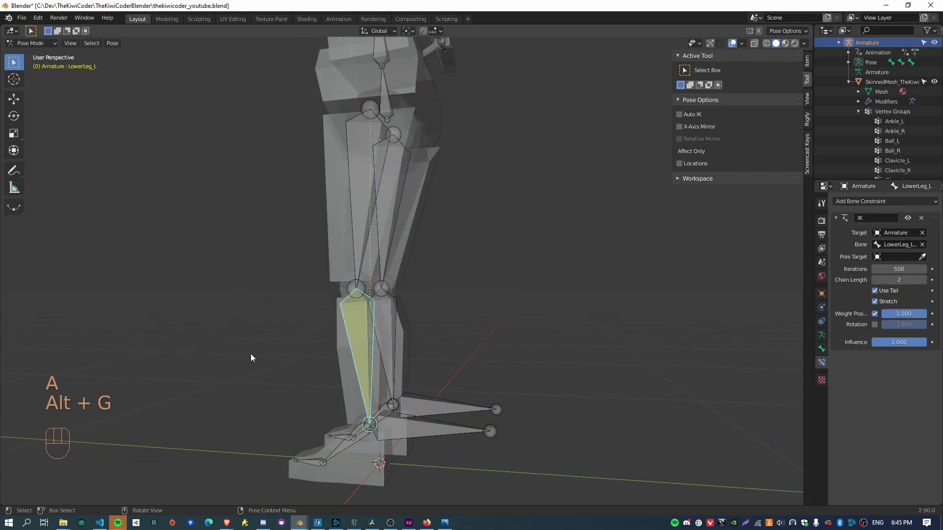
Step: Repeat test moves and resets, pick the ankle control bone, and view the leg from the right side
key("g")
left_click_drag(261, 333, 401, 337)
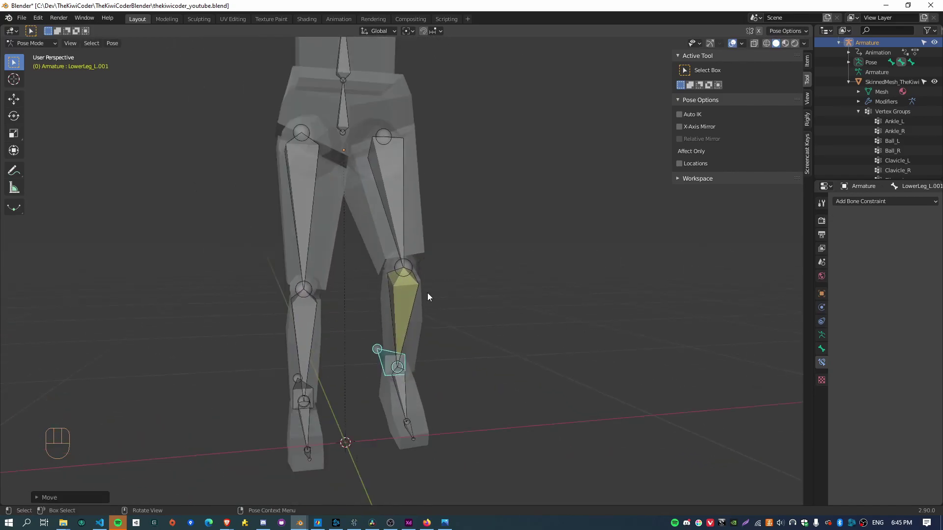
left_click_drag(514, 356, 425, 363)
left_click_drag(449, 369, 410, 371)
key("a")
key("alt+r")
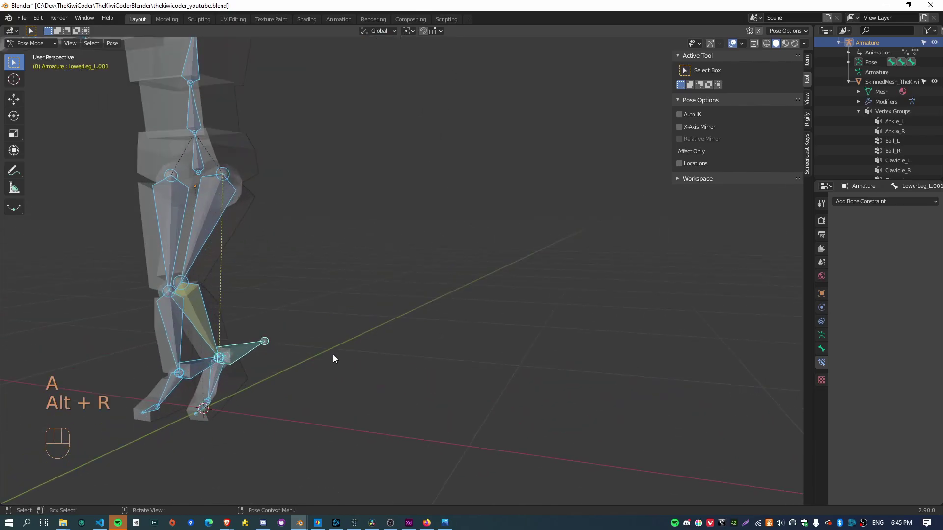
left_click(338, 362)
left_click_drag(358, 380, 284, 384)
key("a")
key("alt+g")
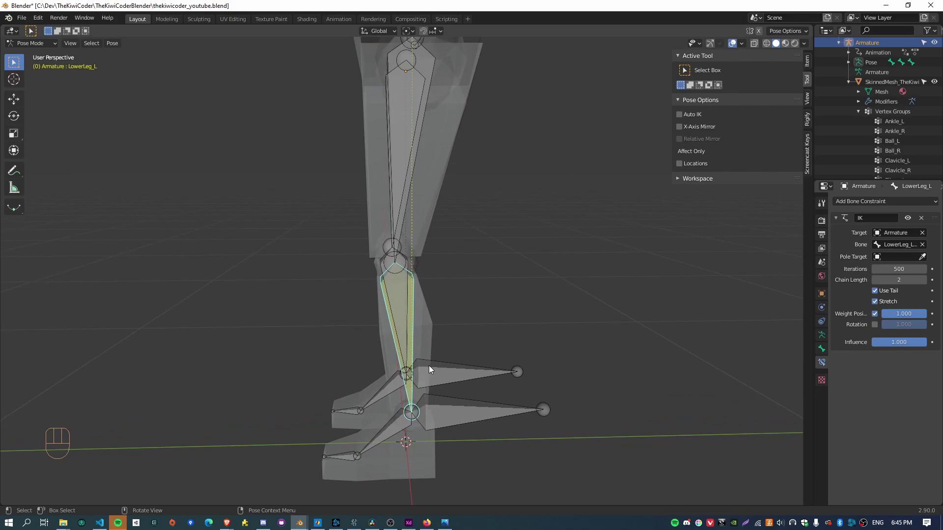
key("KP_3")
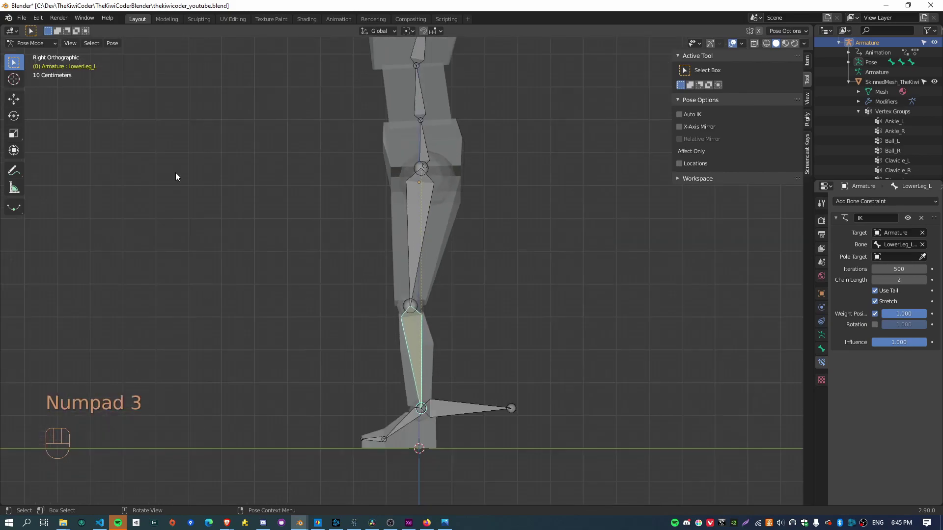
Step: In Edit Mode clear the knee bones' parents and move them along Y out in front of each knee
key("Tab")
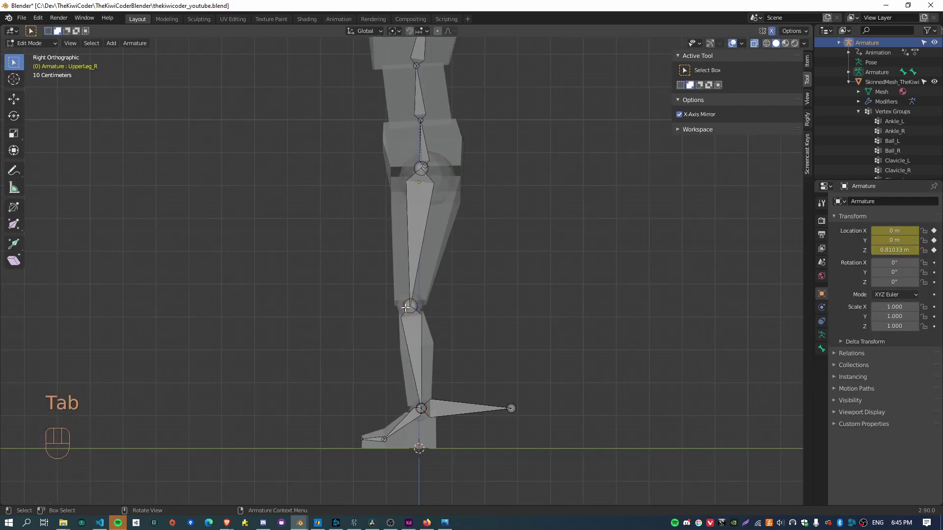
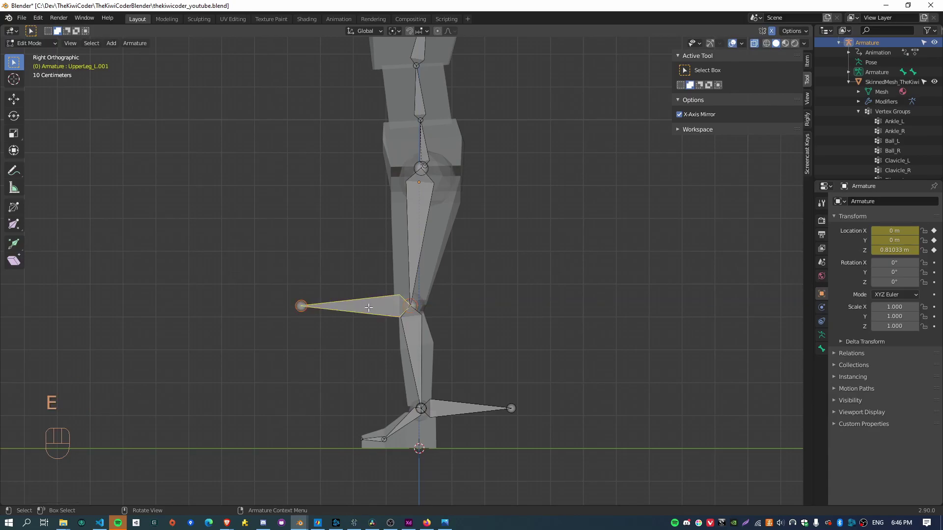
key("alt+p")
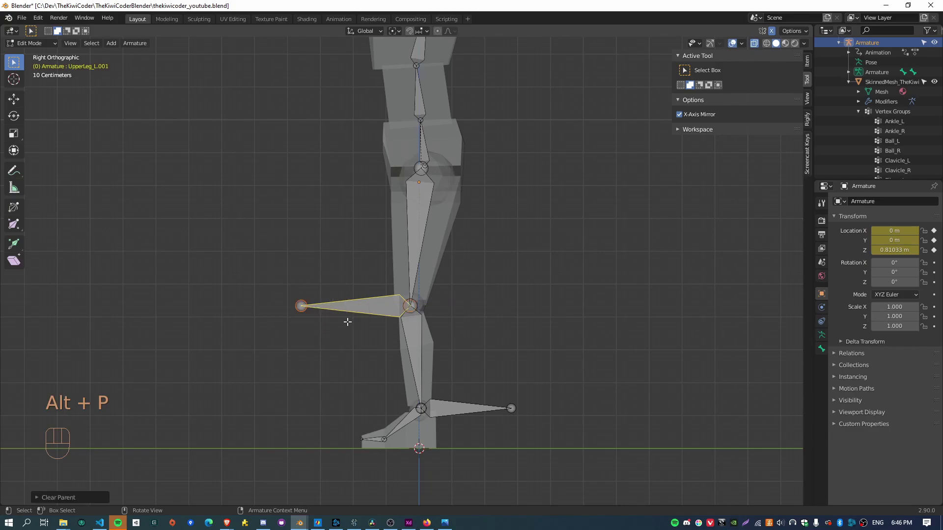
key("g")
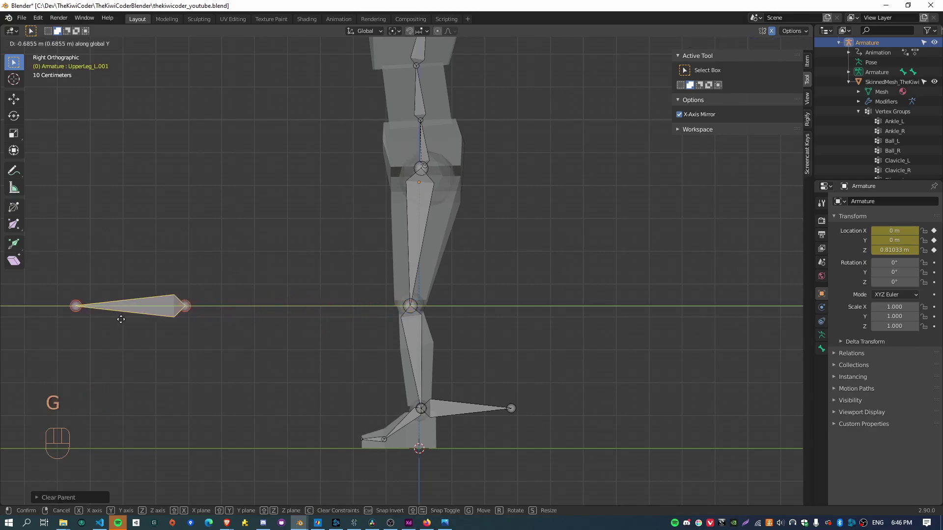
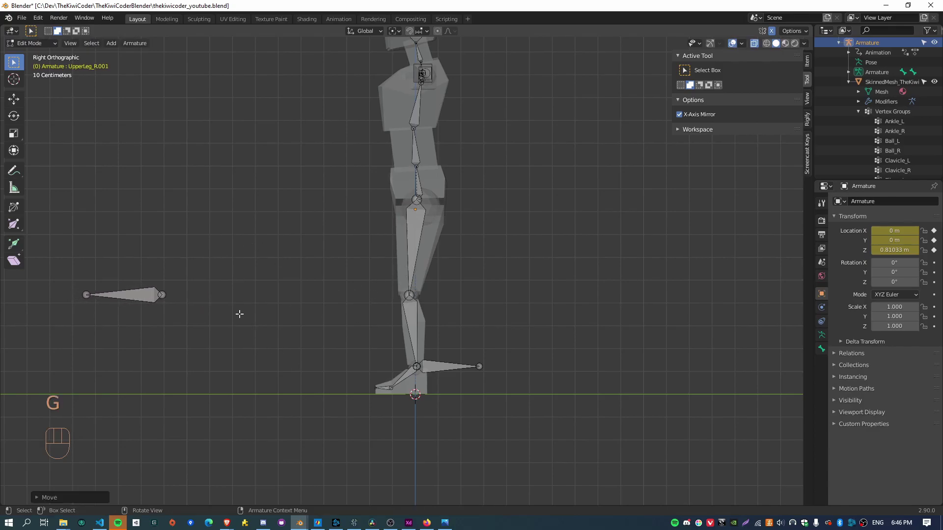
key("ctrl+z")
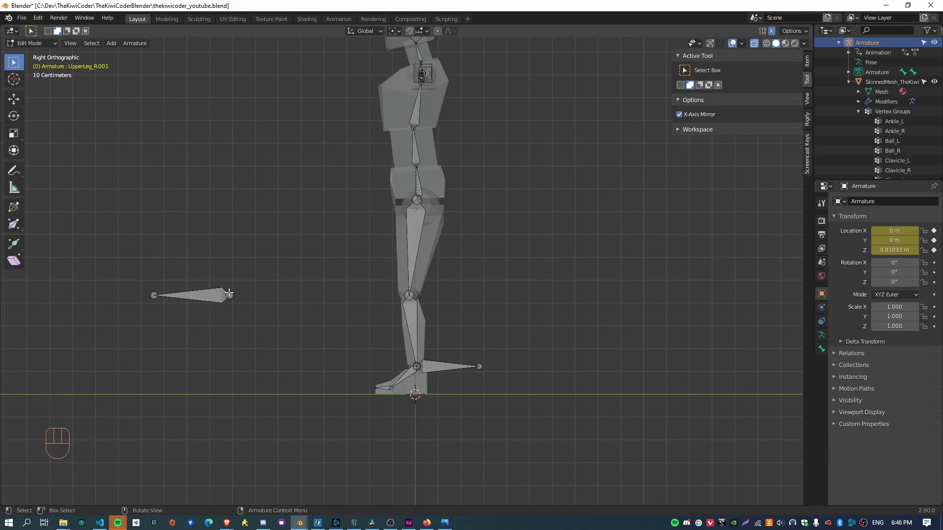
key("g")
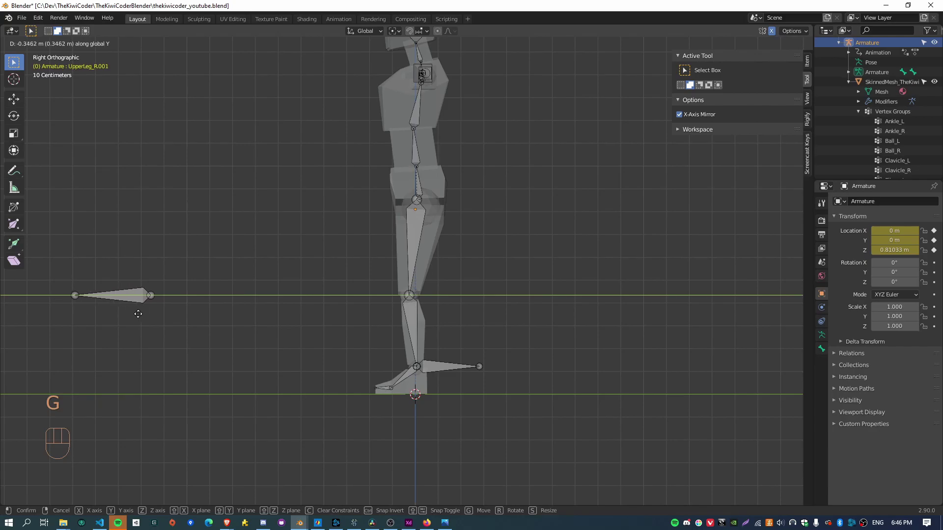
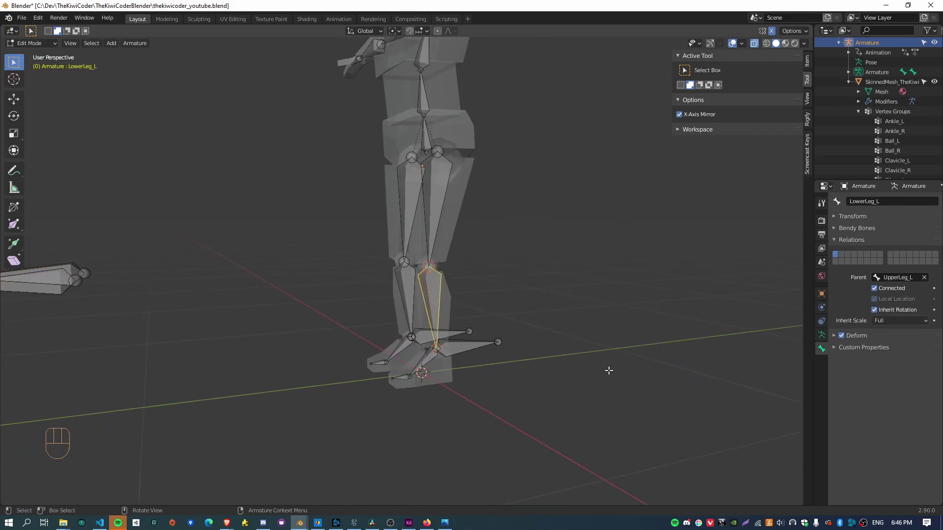
Step: Return to Pose Mode with KneeIK_L as the IK pole target at -90° and check the knees
key("Tab")
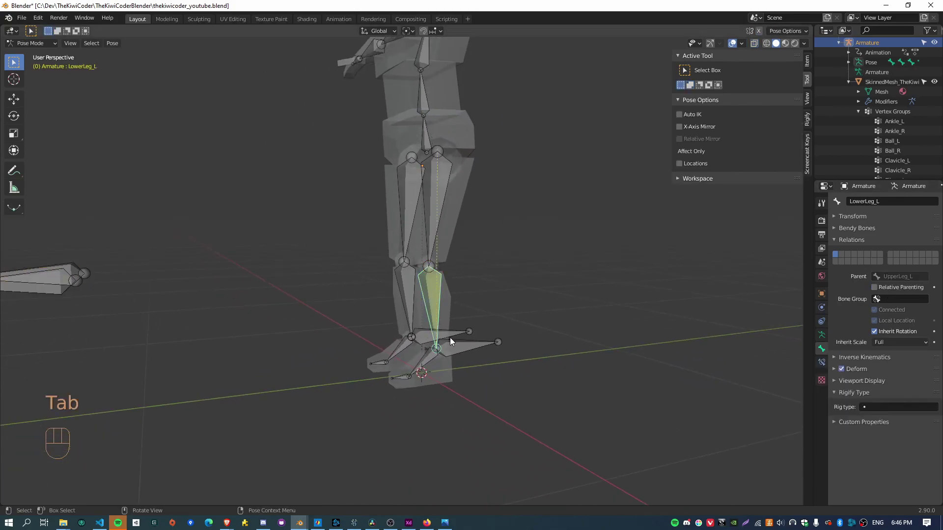
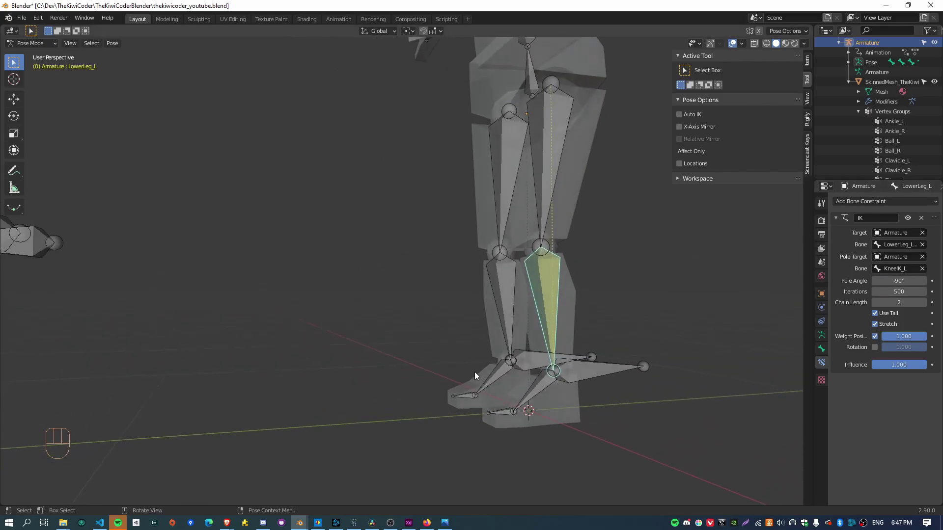
left_click_drag(525, 381, 356, 392)
left_click(411, 369)
key("g")
left_click_drag(177, 344, 191, 349)
left_click_drag(182, 365, 563, 413)
left_click_drag(482, 382, 538, 404)
Step: Move KneeIK_L to swing the knee as a test, then clear rotation and location on all bones
left_click(558, 316)
key("g")
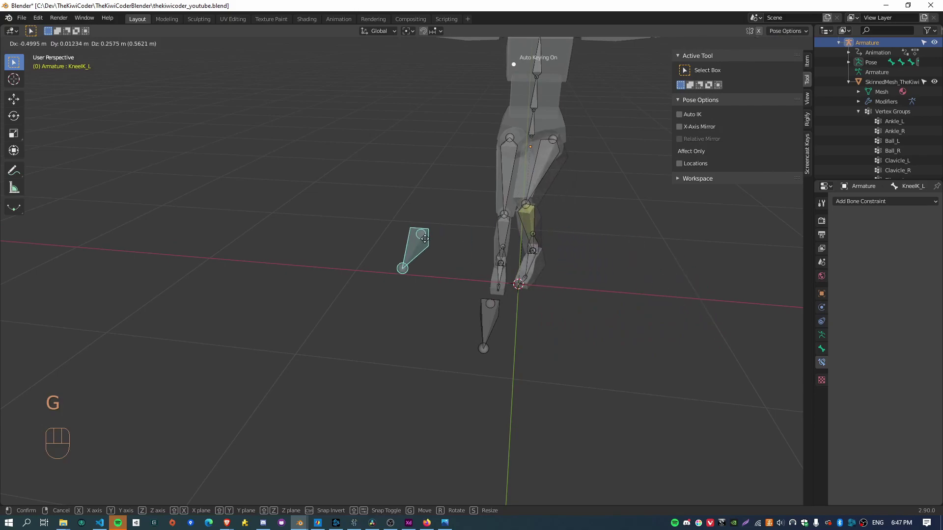
left_click_drag(671, 388, 653, 381)
key("a")
key("alt+r")
key("alt+g")
left_click_drag(718, 427, 652, 420)
left_click_drag(631, 423, 369, 364)
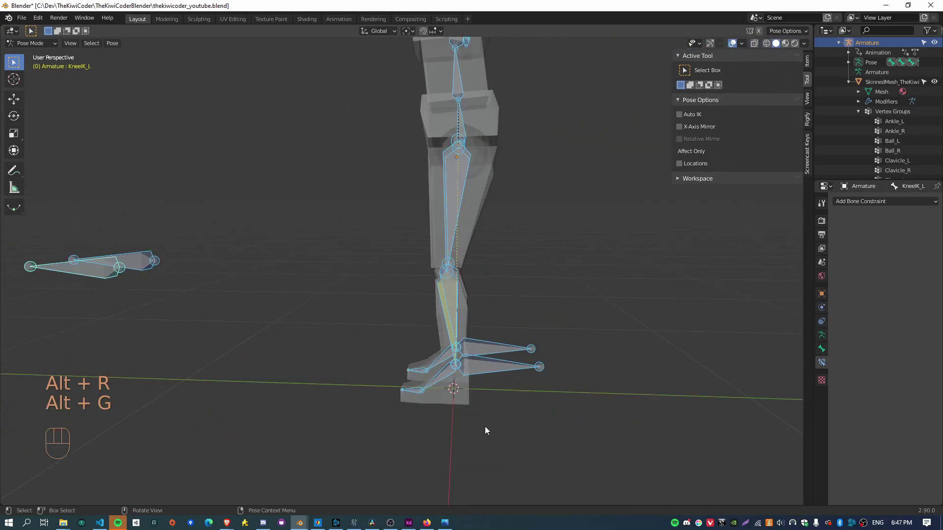
Step: Frame the left foot in side view, test-tilt Ankle_L and undo it before adding the sole bone
left_click_drag(573, 465, 534, 388)
left_click_drag(537, 433, 534, 414)
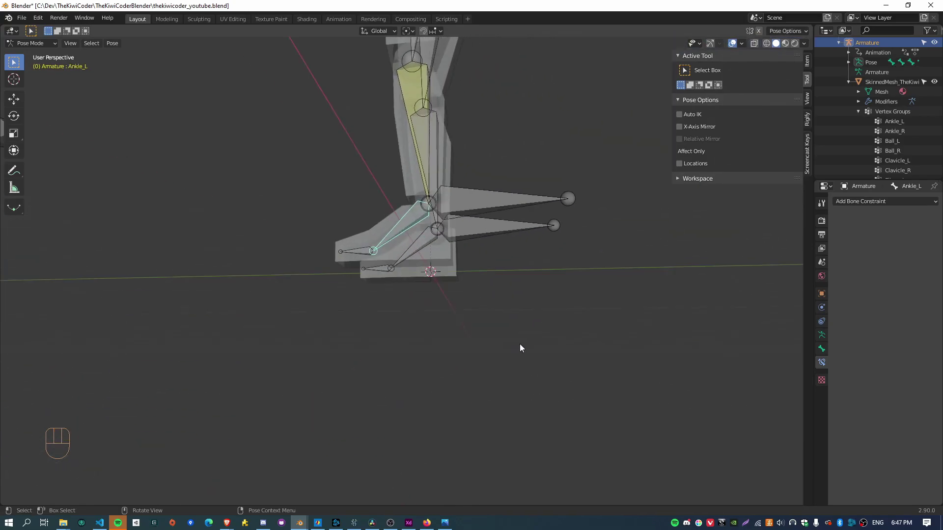
left_click_drag(529, 281, 521, 409)
middle_click(499, 441)
key("KP_3")
left_click_drag(519, 450, 483, 333)
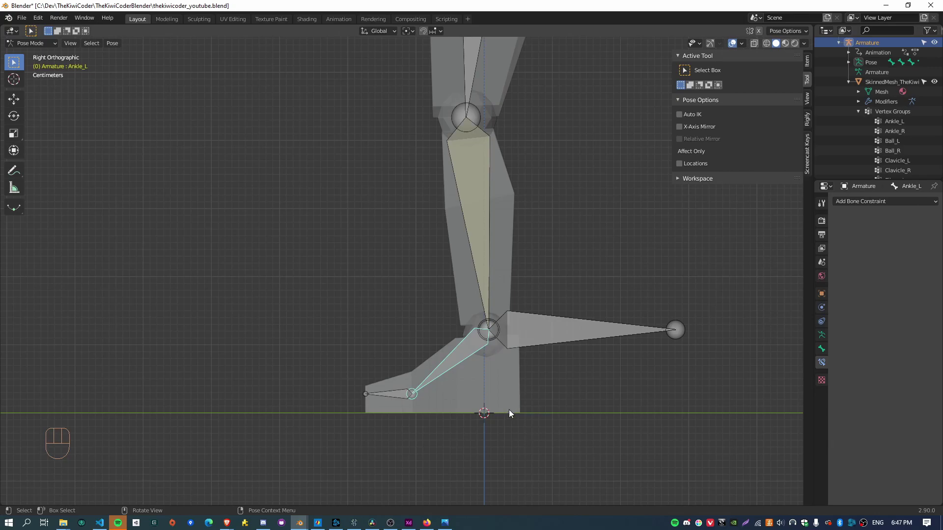
key("r")
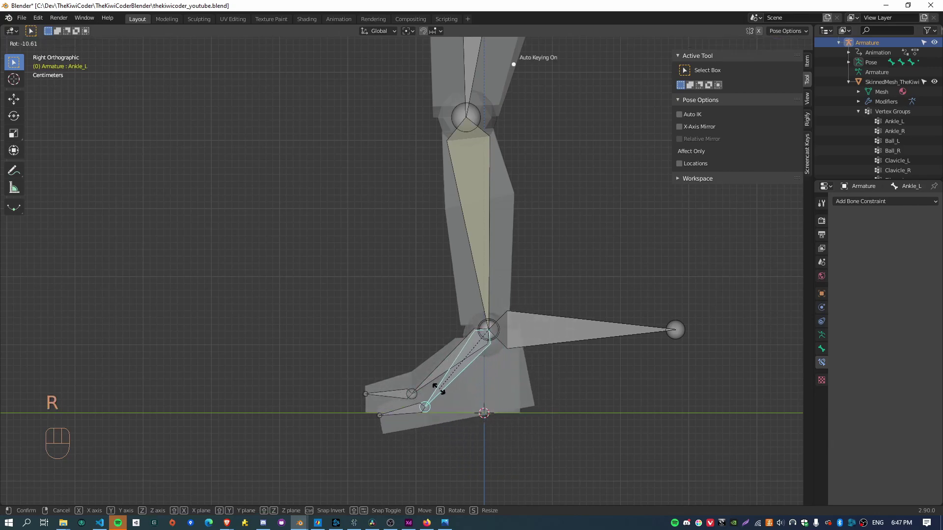
key("ctrl+z")
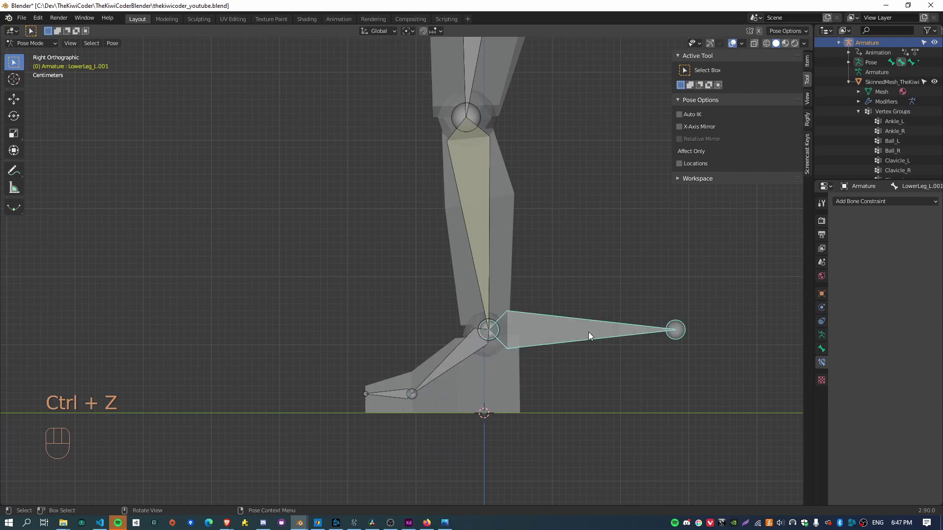
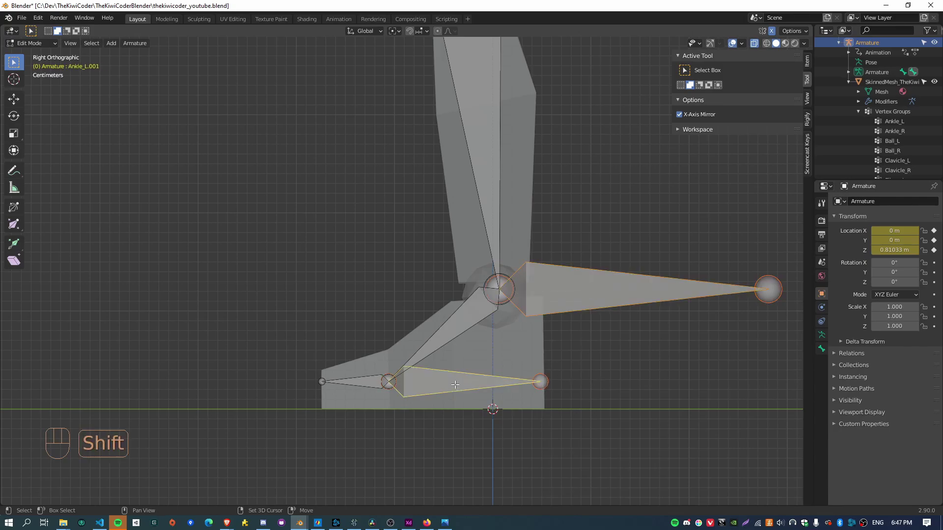
Step: Parent the IK control to Ankle_L.001 with Keep Offset, then test-rotate the sole in Pose Mode and reset
key("ctrl+p")
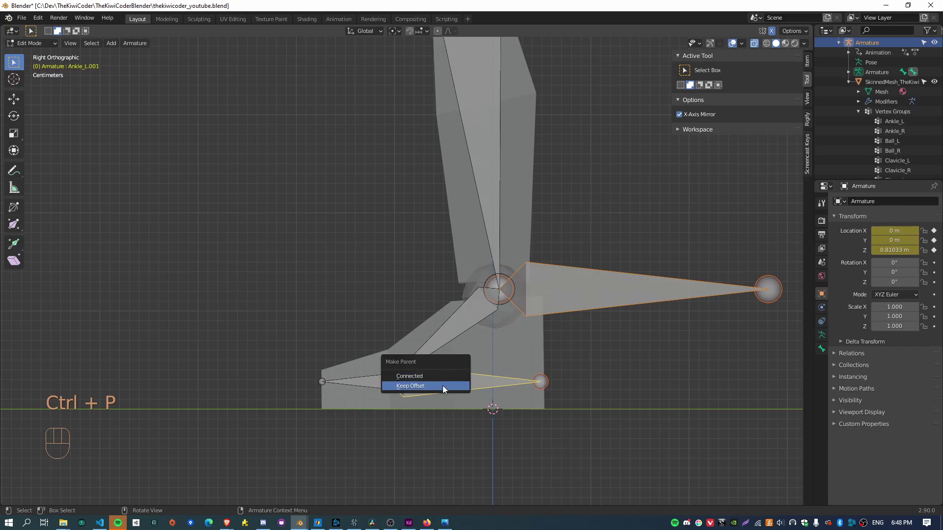
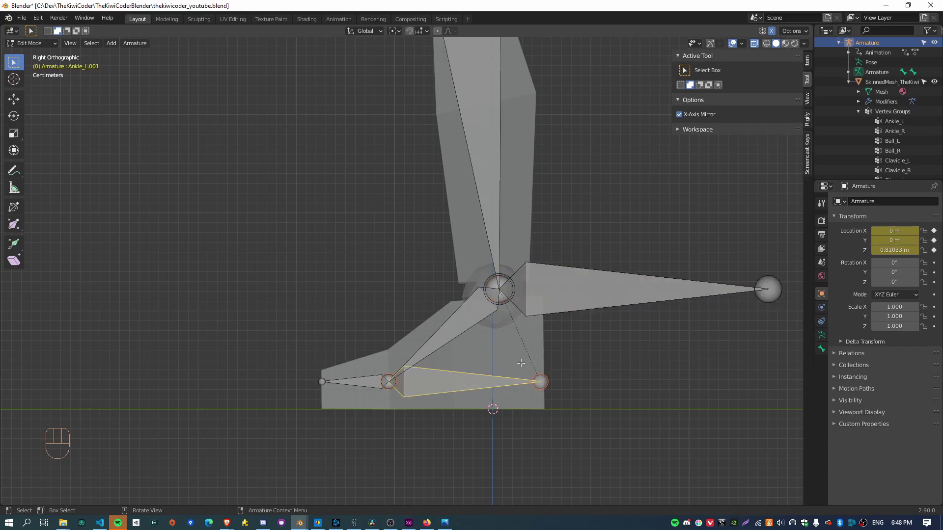
key("Tab")
key("r")
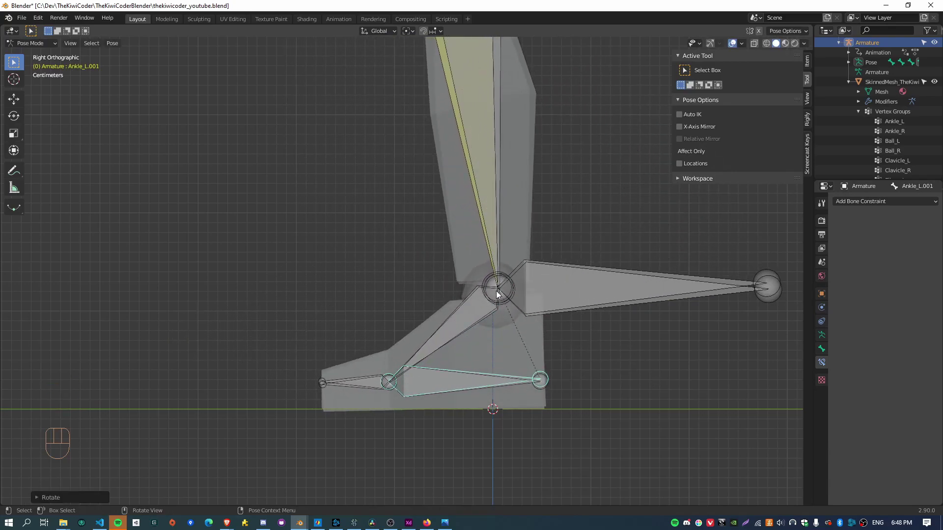
key("r")
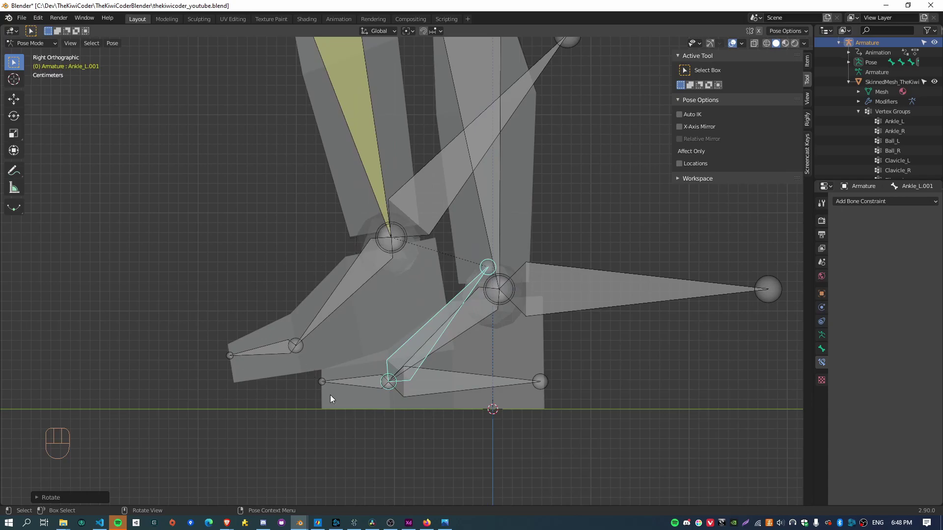
key("r")
key("alt+r")
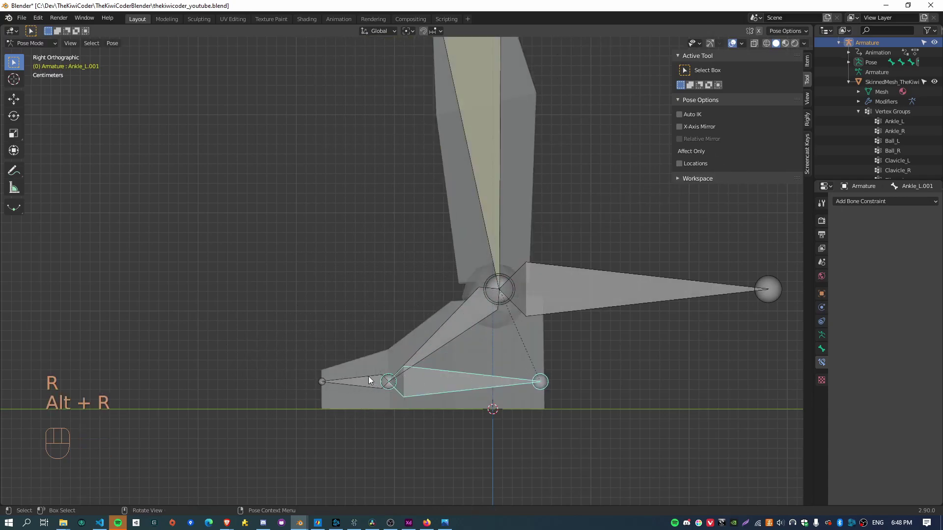
left_click_drag(372, 379, 388, 385)
left_click_drag(468, 380, 287, 291)
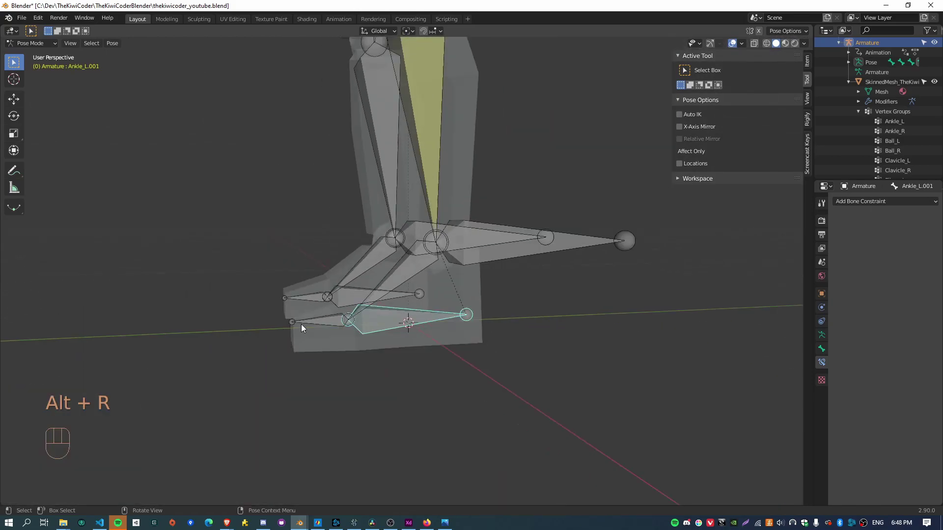
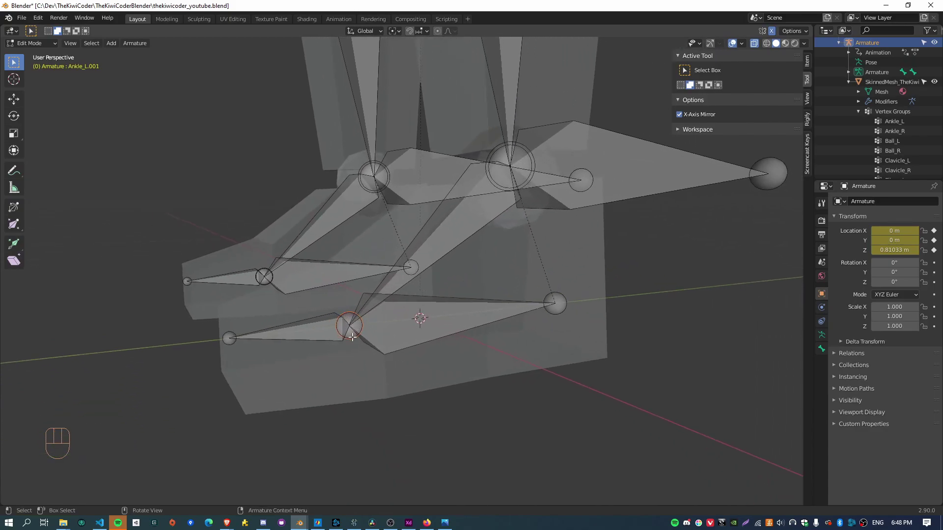
Step: Extrude upright bones such as Ankle_R.002 from the foot joints and return to Pose Mode
key("e")
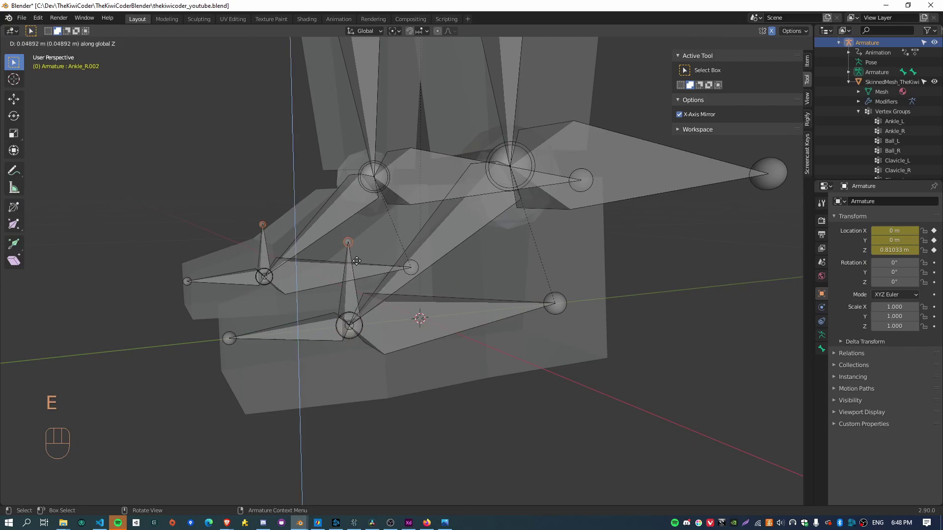
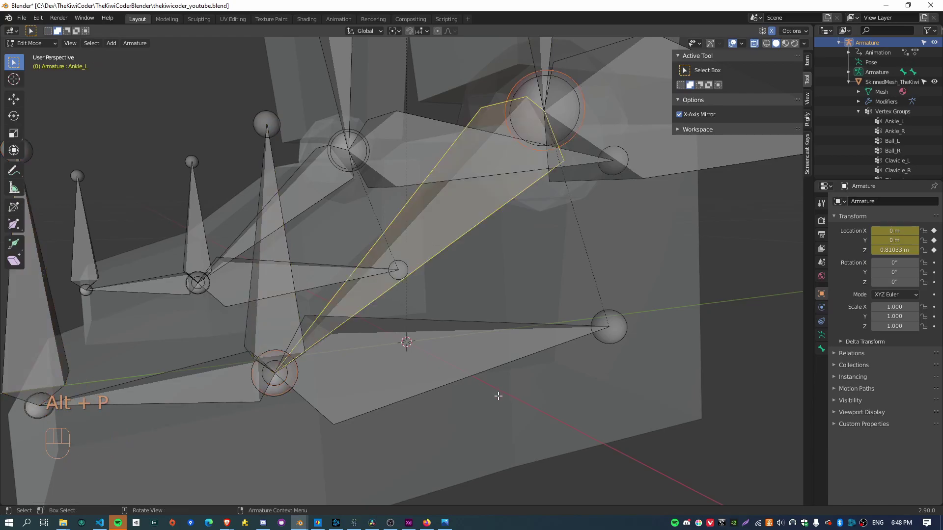
key("Tab")
Step: Add IK constraints to Ankle_L targeting Ankle_L.002 and Ball_L targeting Ball_L.001
left_click(276, 275)
left_click(468, 214)
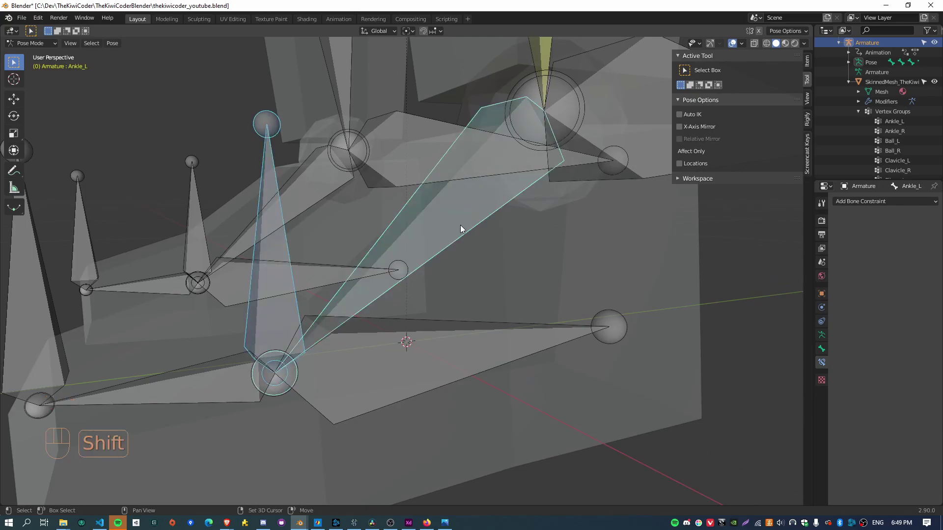
key("shift+i")
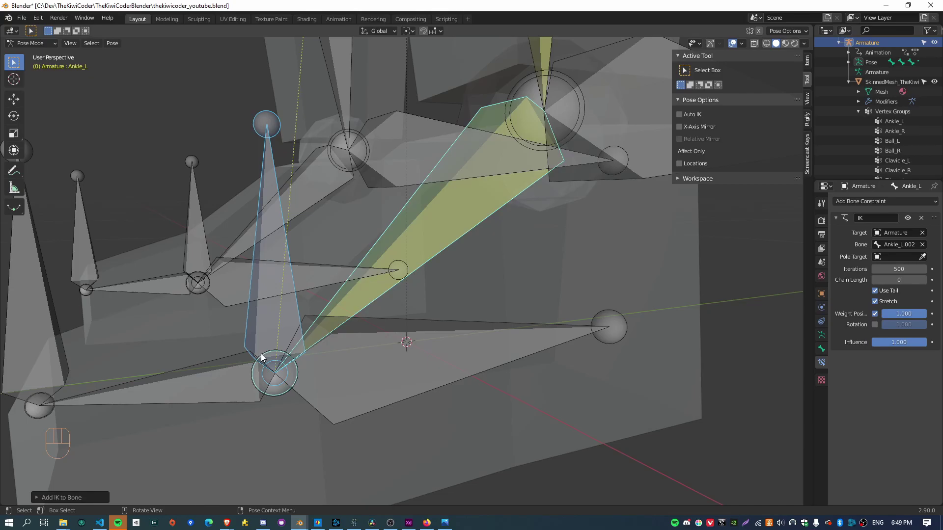
left_click_drag(242, 342, 300, 330)
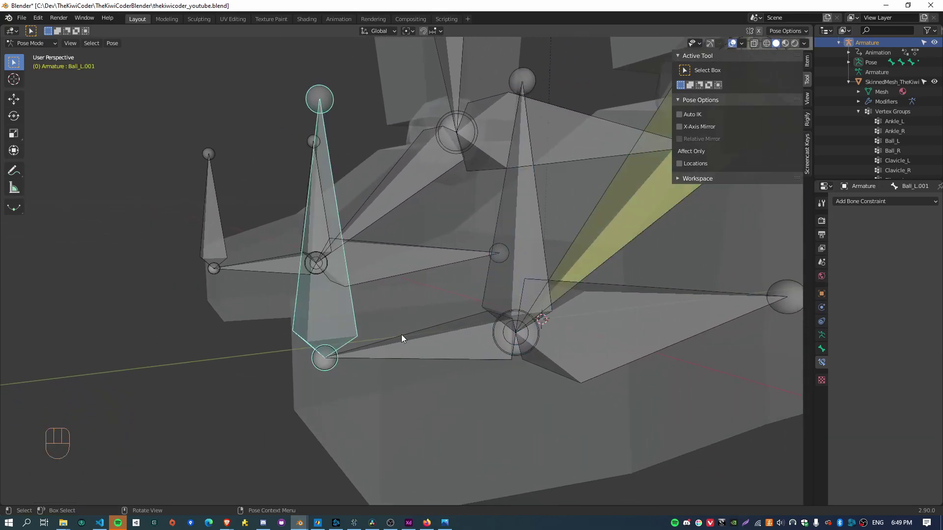
left_click_drag(489, 326, 466, 332)
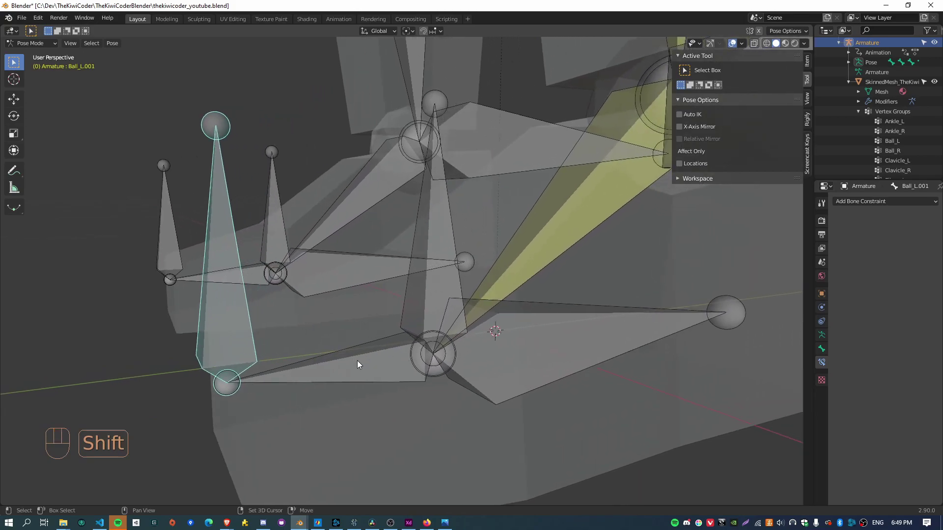
left_click(378, 363)
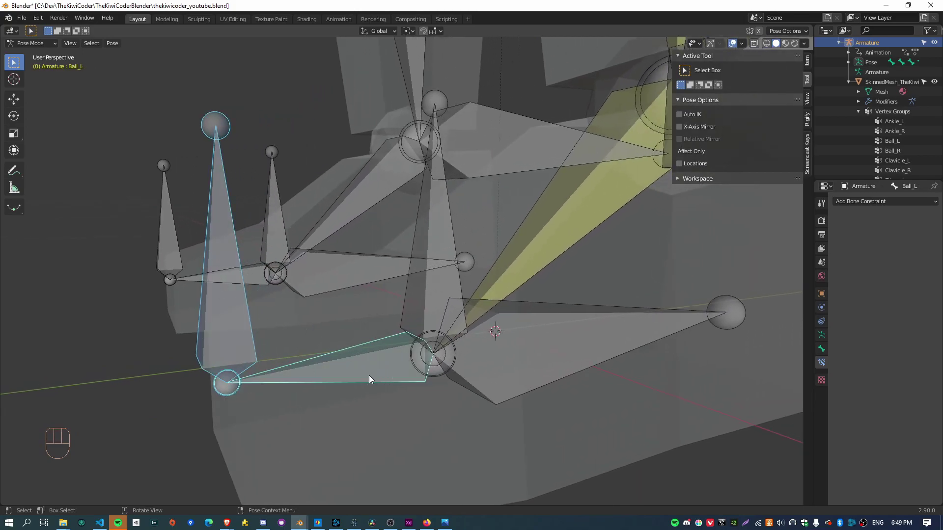
key("shift+i")
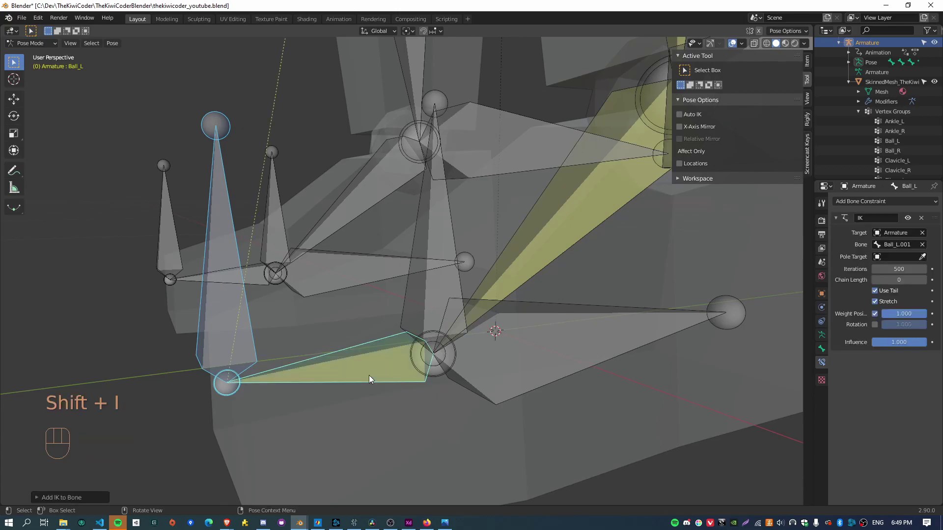
Step: Set the IK chain length to 1 on both the Ball_L and Ankle_L constraints
left_click_drag(639, 367, 565, 399)
left_click_drag(511, 389, 535, 378)
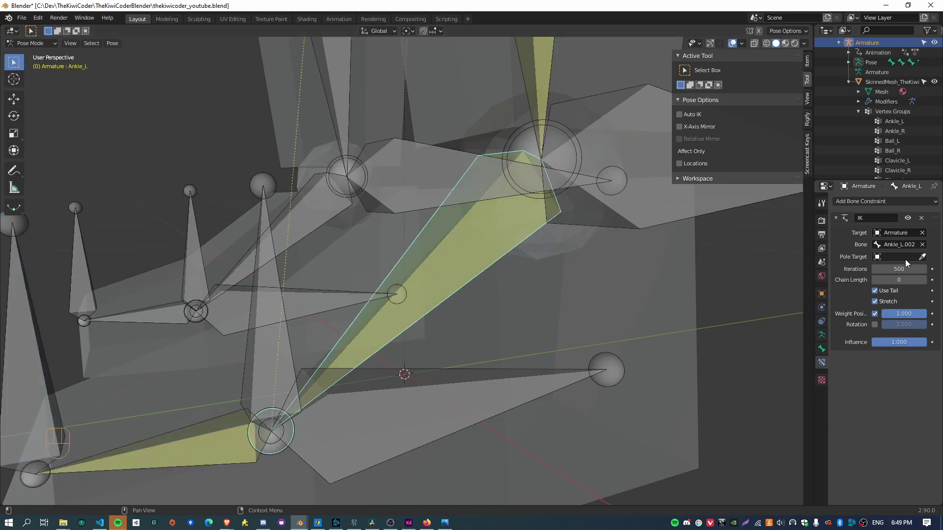
left_click(929, 282)
left_click(197, 453)
left_click(927, 285)
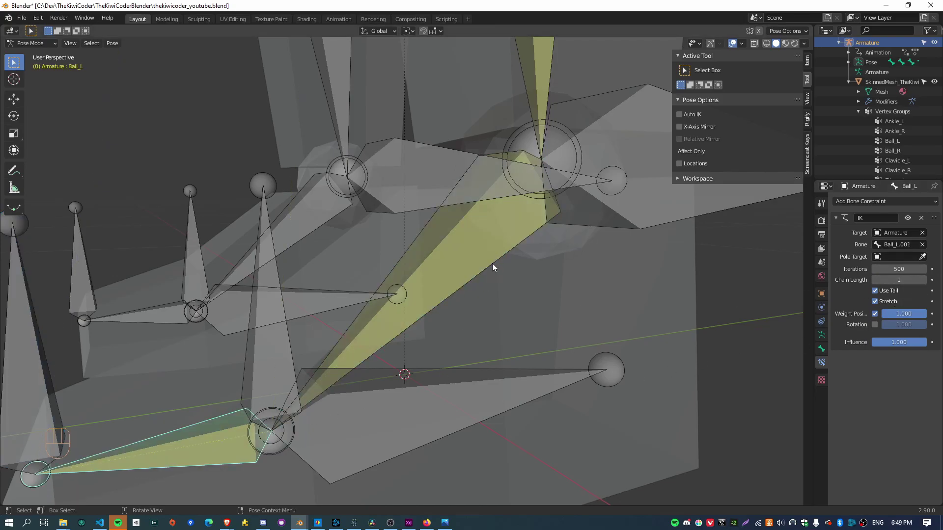
left_click(488, 221)
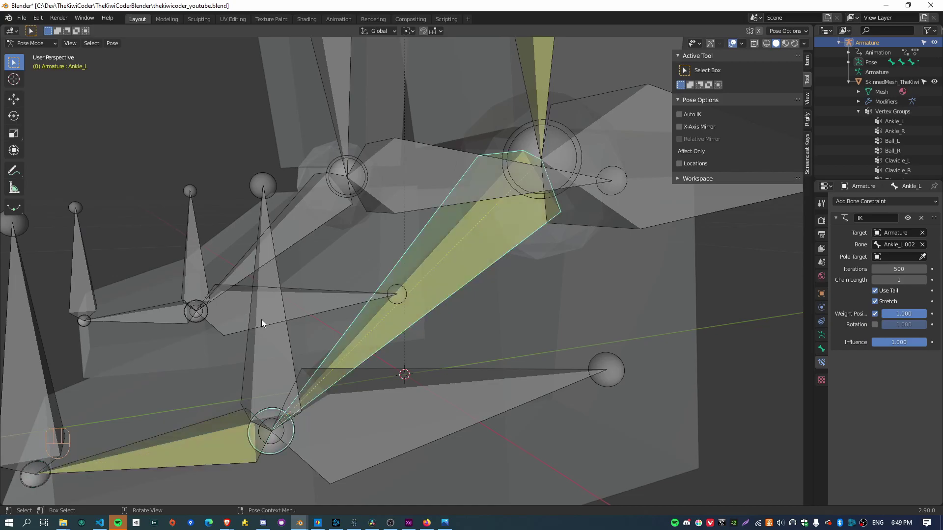
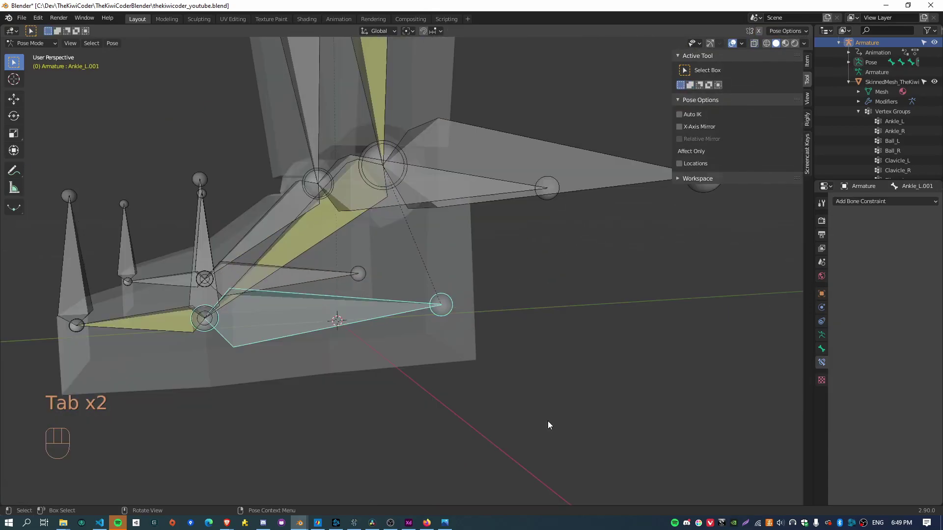
Step: Test the knee pole control from the right side view and undo the moves
key("KP_3")
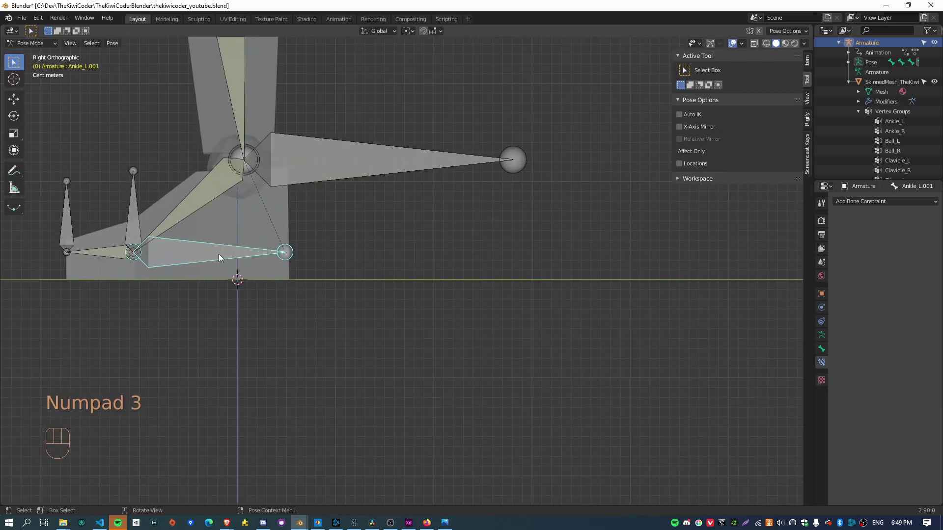
left_click_drag(227, 254, 394, 343)
key("r")
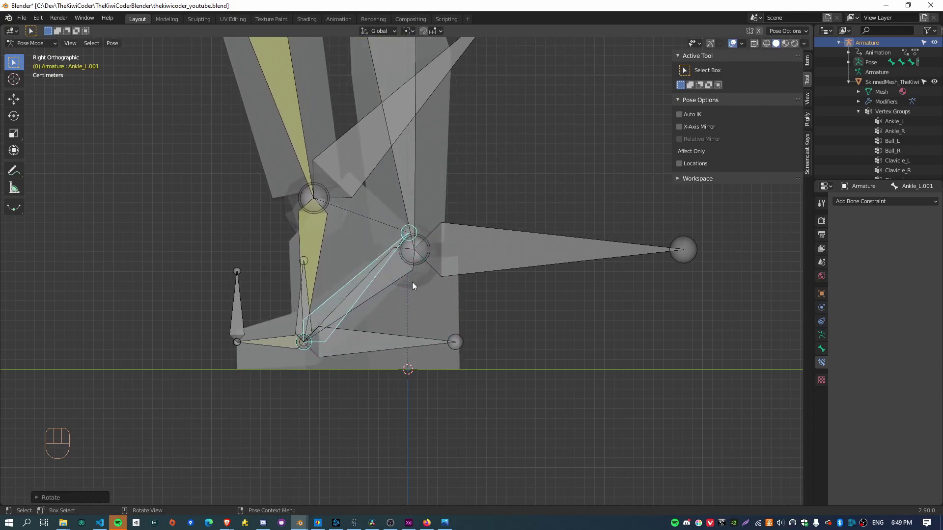
key("ctrl+z")
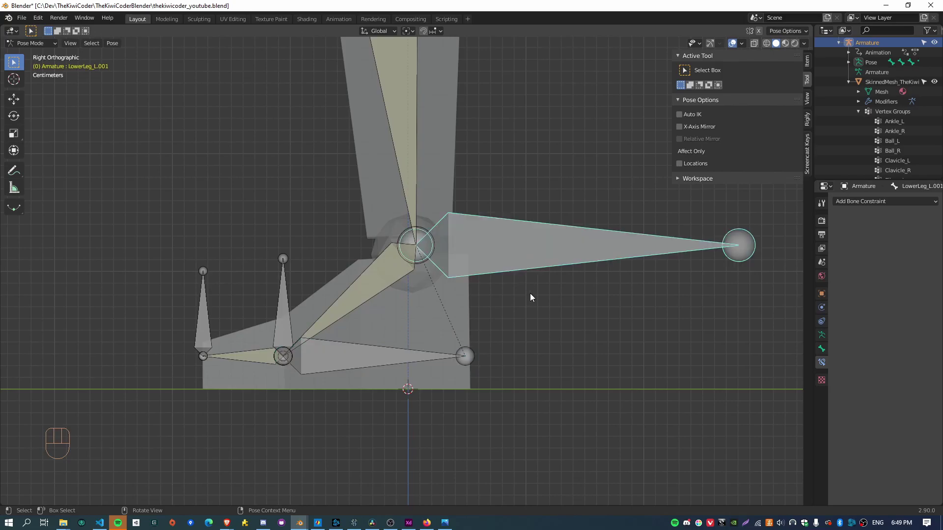
left_click_drag(535, 307, 526, 371)
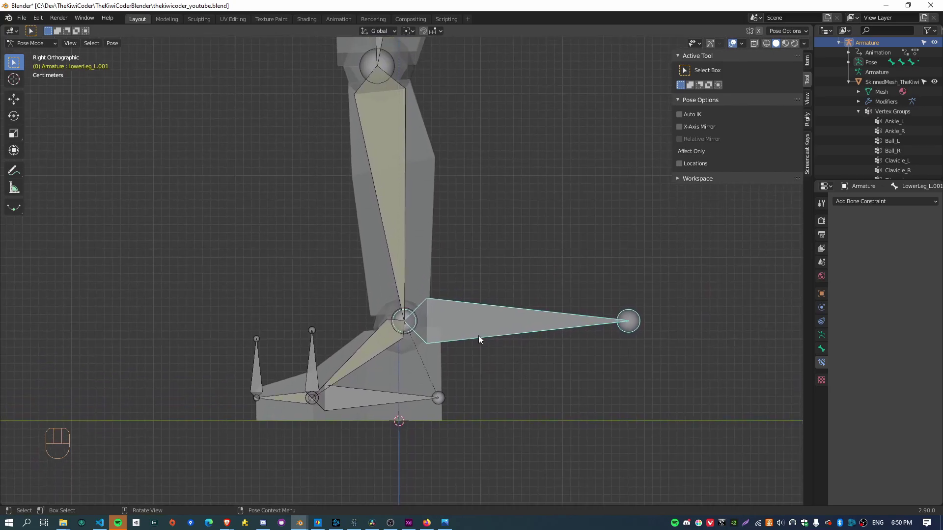
key("g")
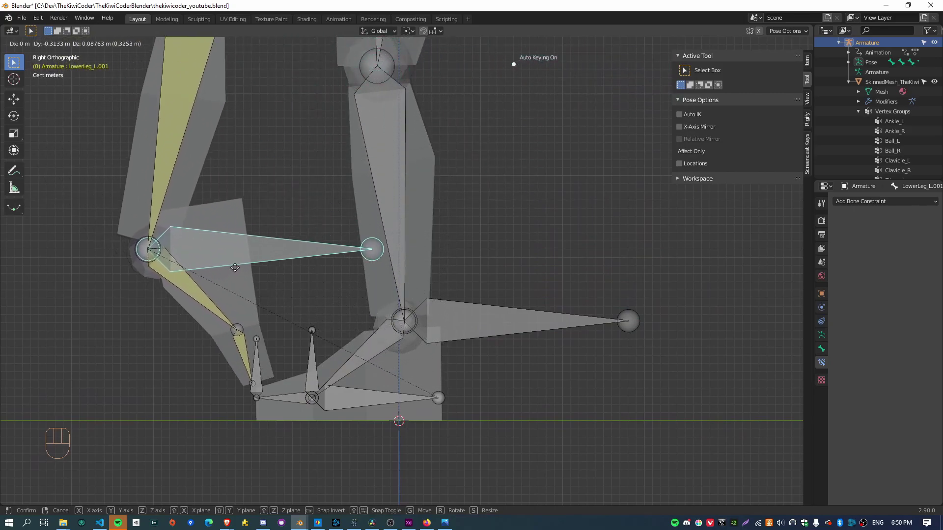
key("ctrl+z")
Step: Lift the Ankle_L.001 foot control to bend the leg, inspect it, then reset it
left_click(388, 401)
key("g")
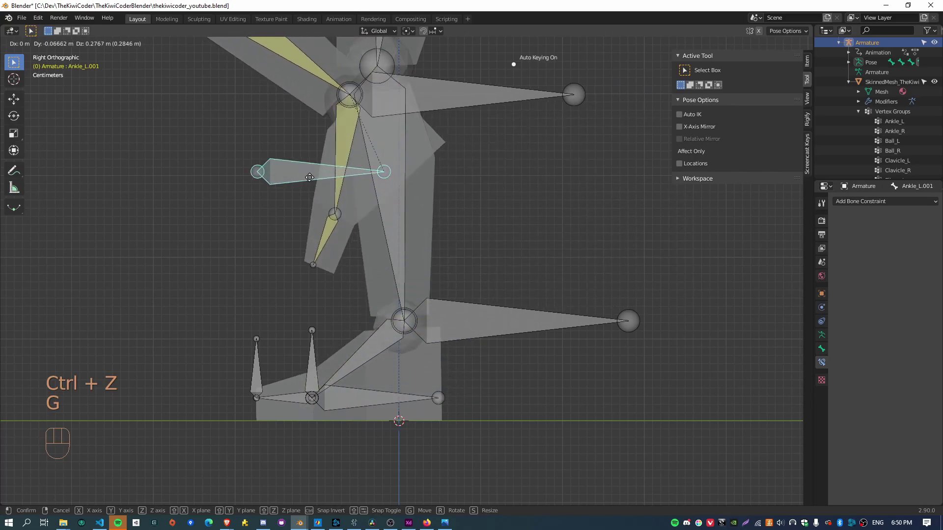
left_click_drag(314, 337, 331, 344)
left_click_drag(412, 395, 324, 282)
left_click_drag(229, 325, 249, 329)
left_click_drag(534, 381, 522, 377)
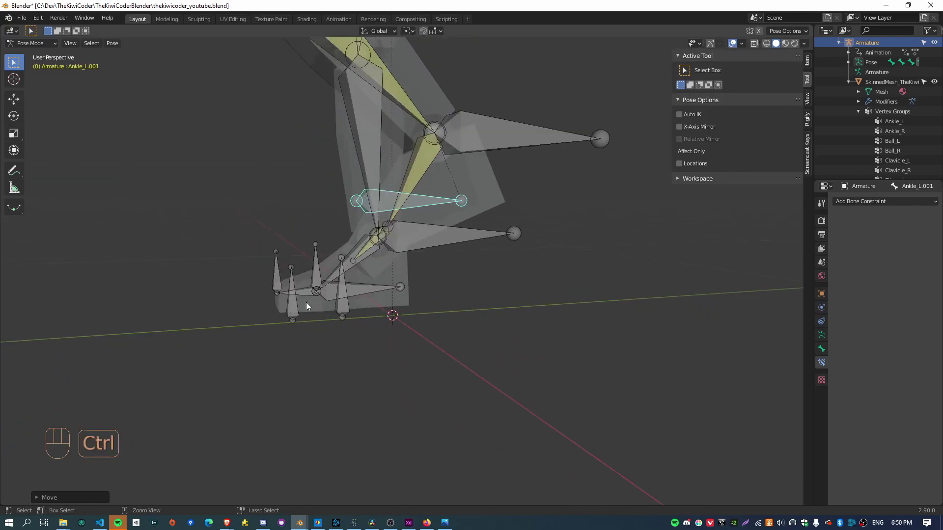
key("ctrl+z")
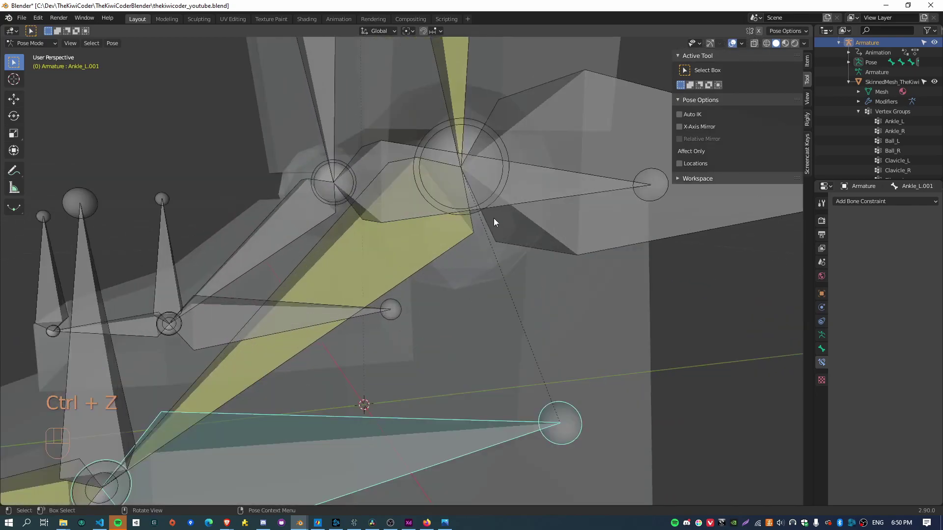
Step: Orbit around the left foot from the right view to prepare the next edit
left_click(196, 327)
left_click_drag(287, 311, 308, 331)
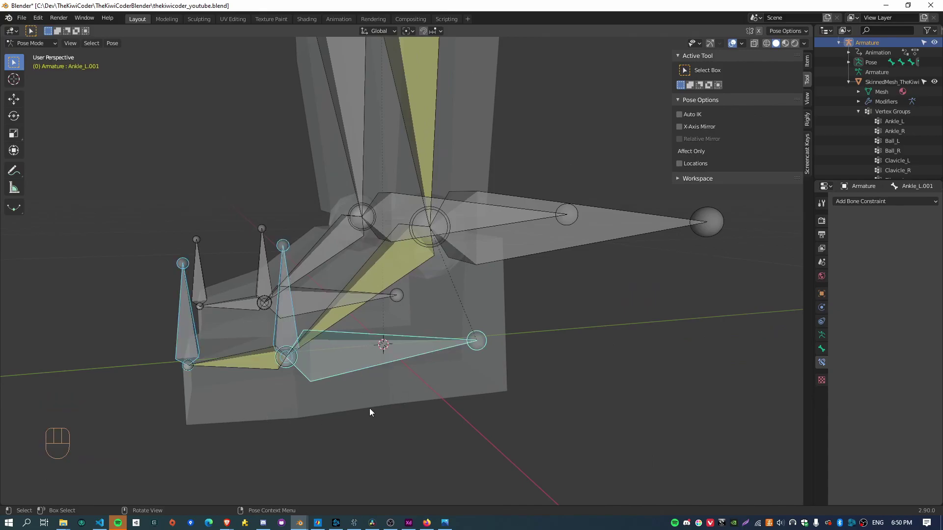
key("KP_3")
left_click_drag(227, 324, 398, 344)
left_click_drag(389, 374, 297, 362)
Step: Create Ankle_L.003 from the foot control and lay it flat along the ground under the foot
key("Tab")
key("e")
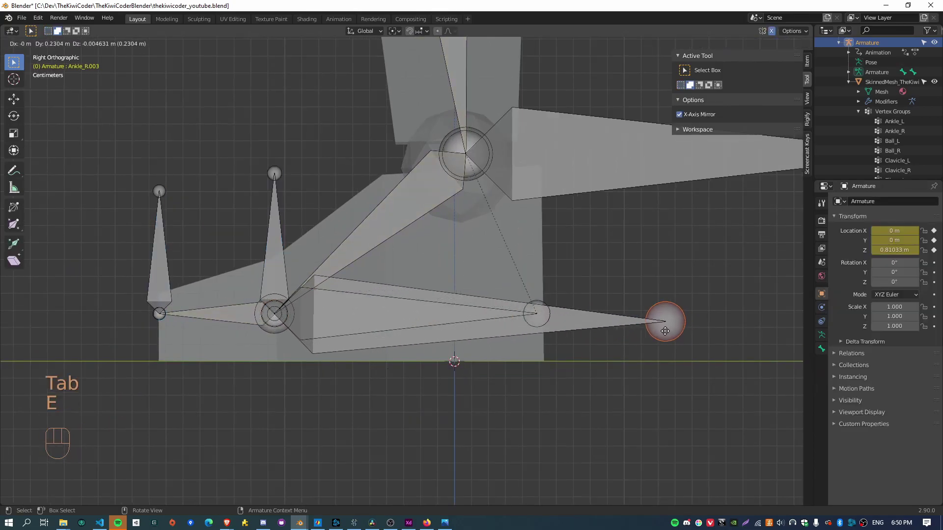
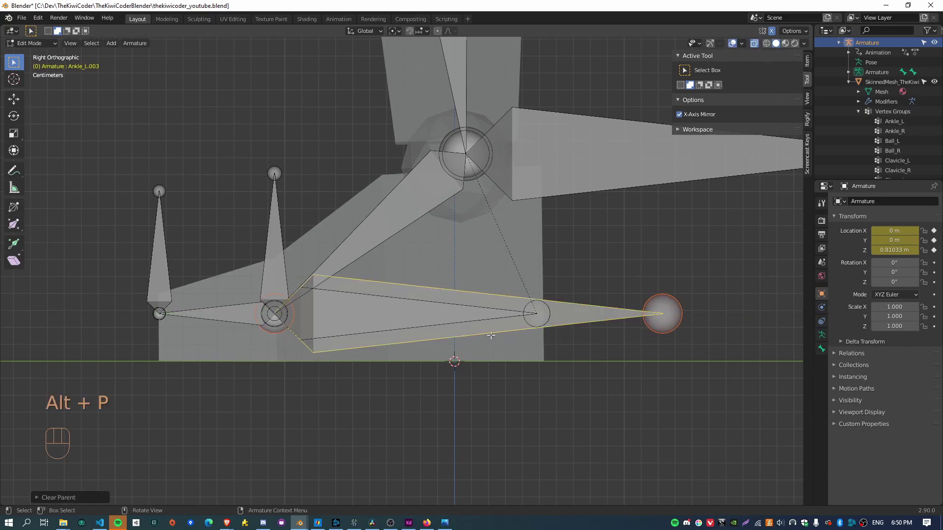
key("g")
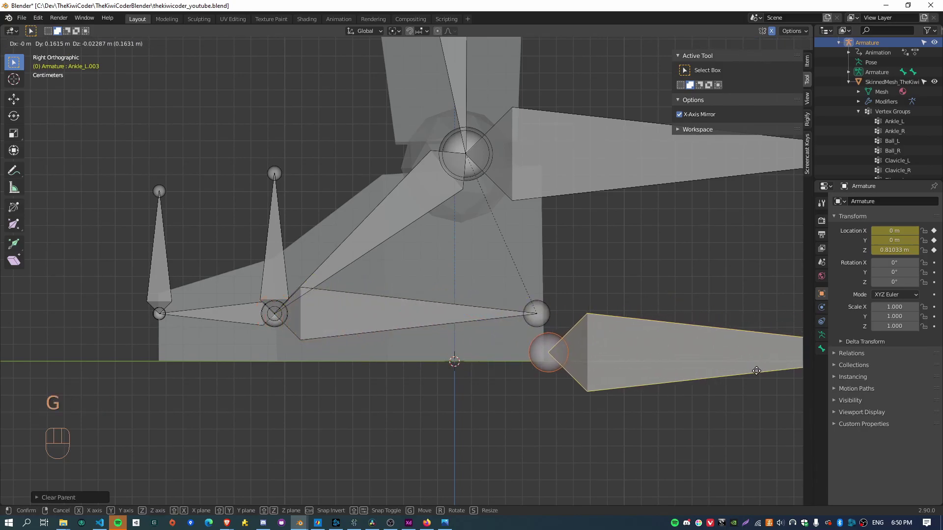
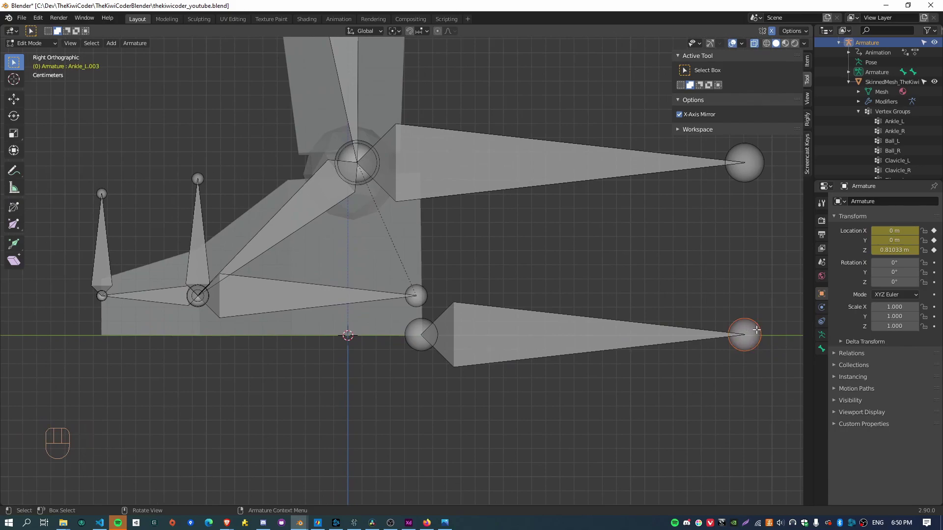
key("g")
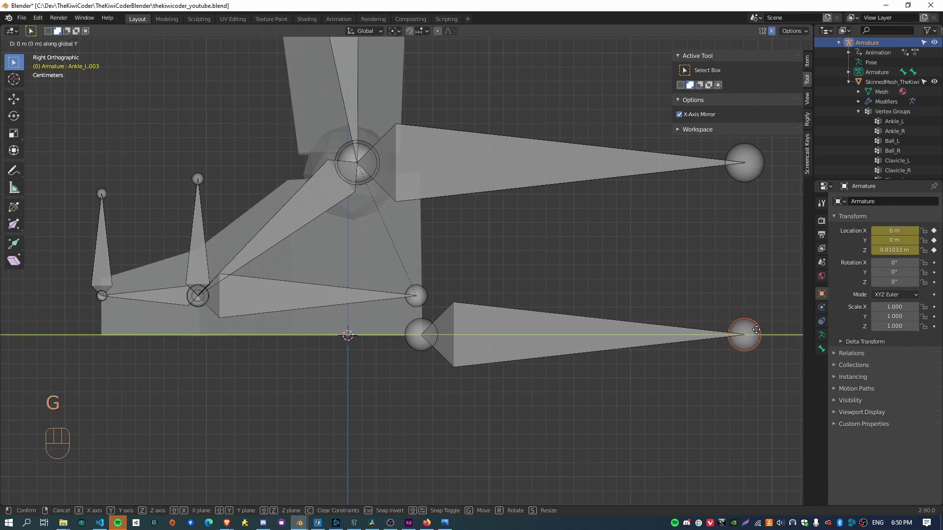
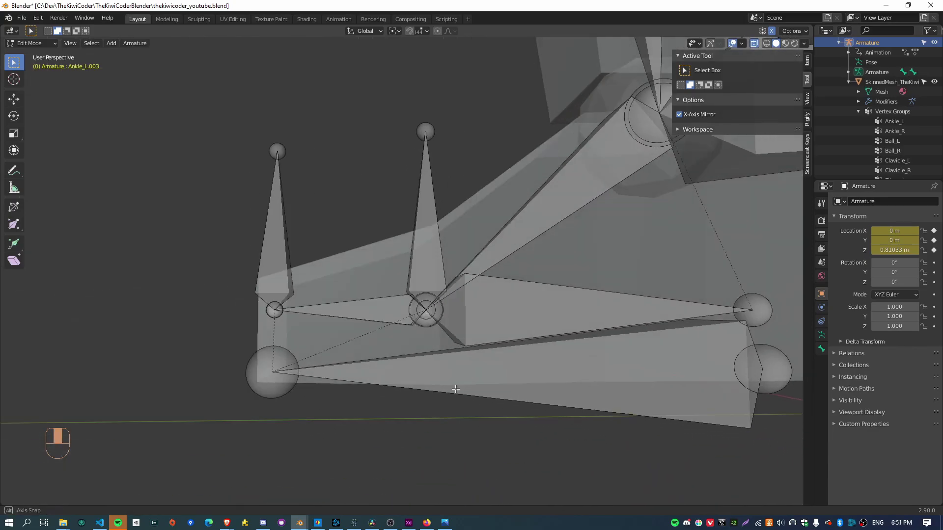
Step: Test-rotate the new Ankle_L.003 foot roll control in Pose Mode and clear its rotation
key("Tab")
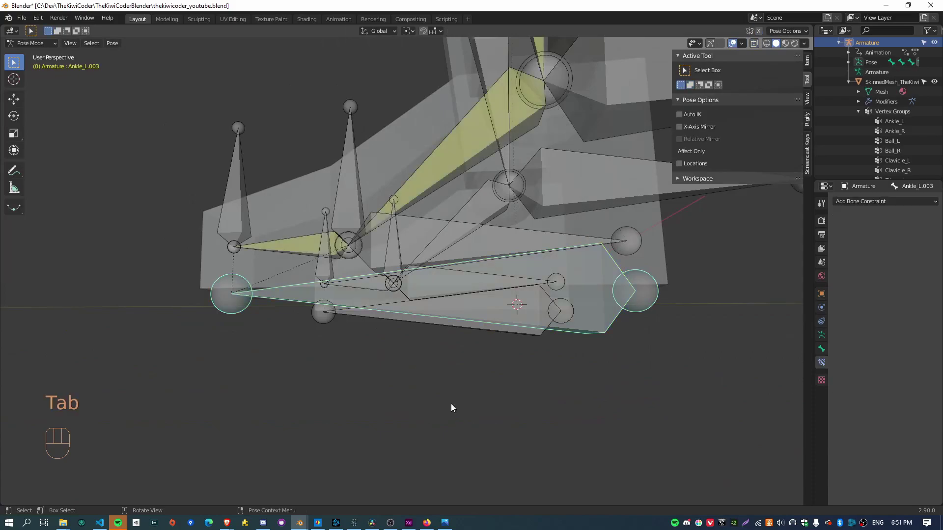
left_click_drag(475, 338, 497, 372)
key("g")
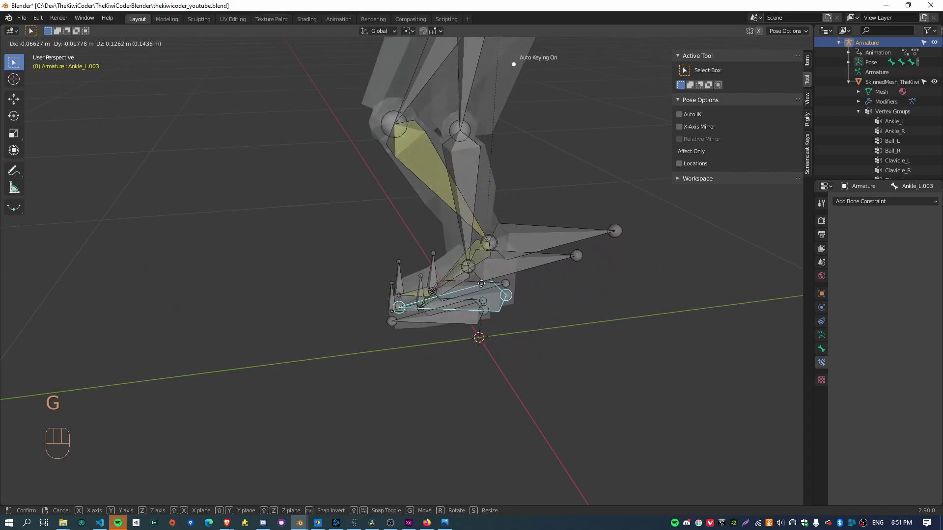
key("KP_3")
key("g")
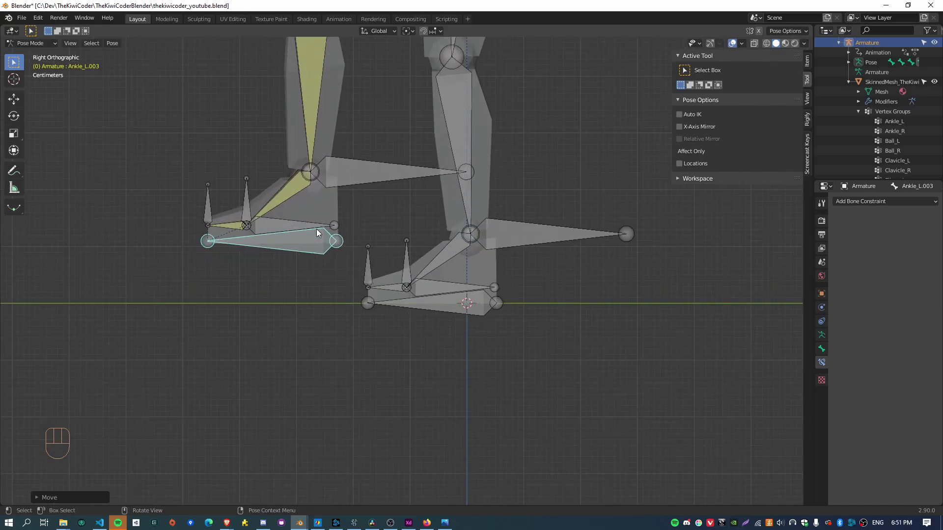
left_click_drag(310, 265, 503, 332)
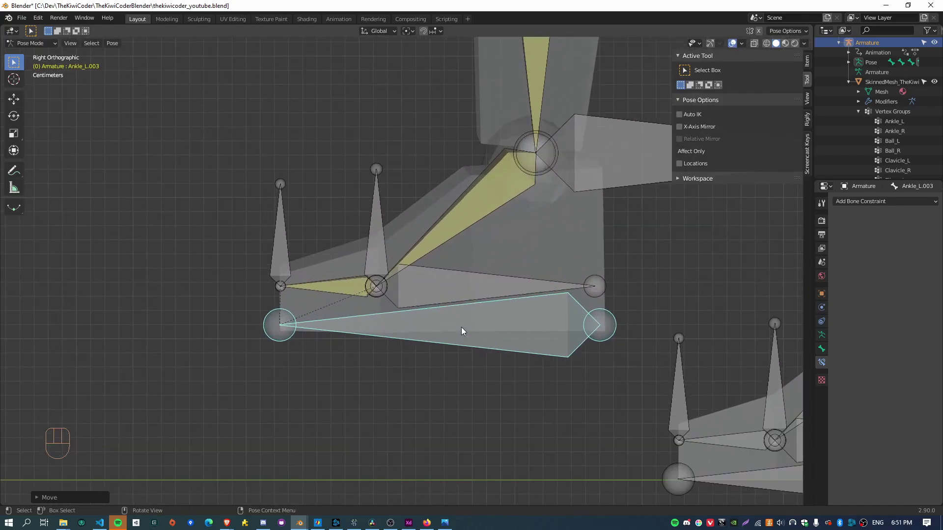
key("r")
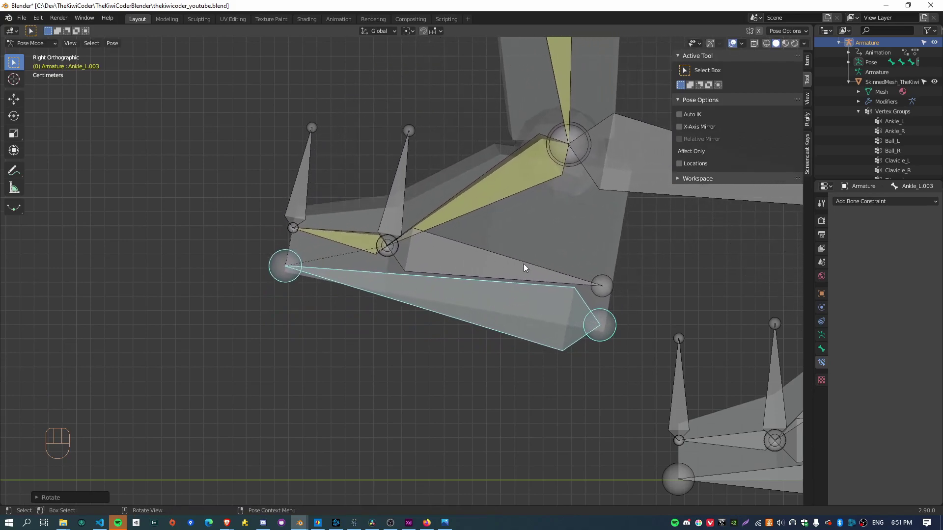
left_click(533, 267)
key("alt+r")
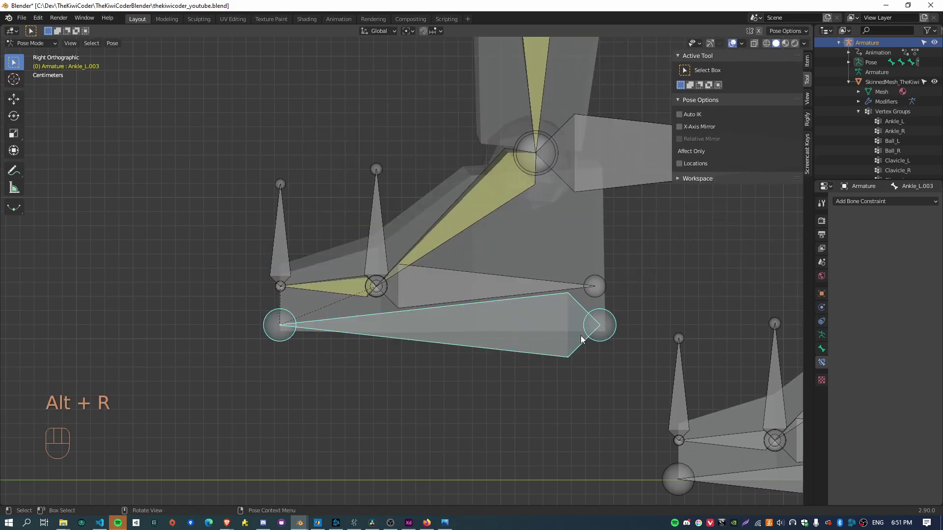
Step: Tilt Ankle_L.001 to test its heel pivot, then select all bones and clear location and rotation
left_click(546, 286)
key("r")
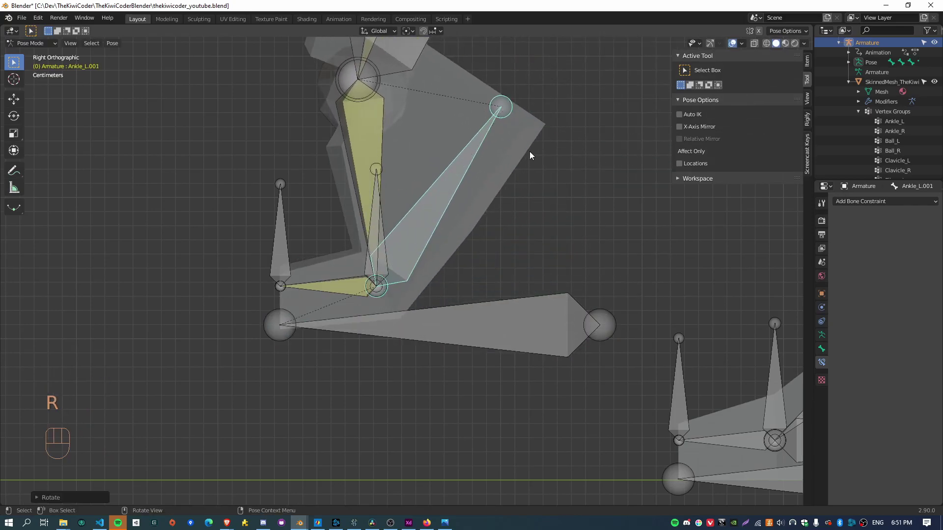
key("ctrl+z")
key("a")
key("alt+g")
key("alt+r")
left_click_drag(589, 341, 317, 311)
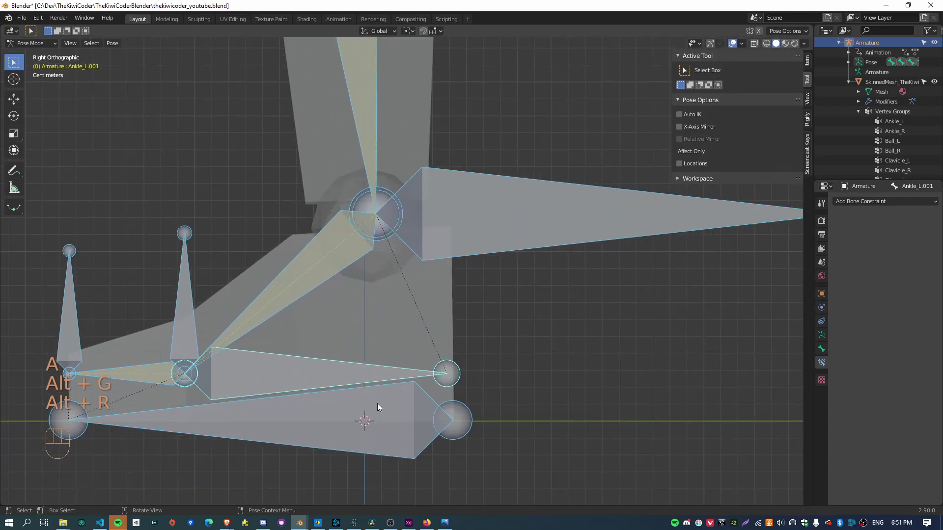
middle_click(424, 438)
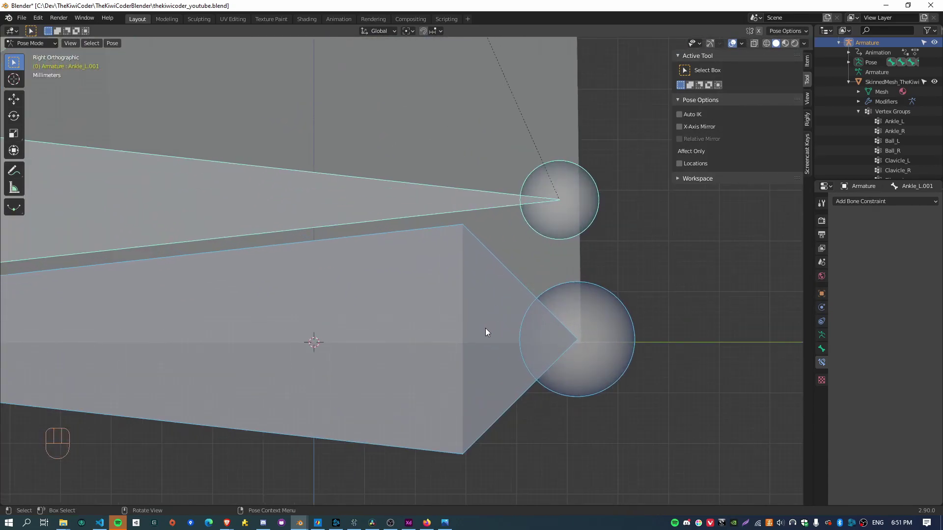
Step: Nudge the Ankle_L.003 bone along global Y in Edit Mode so its heel joint lines up
key("Tab")
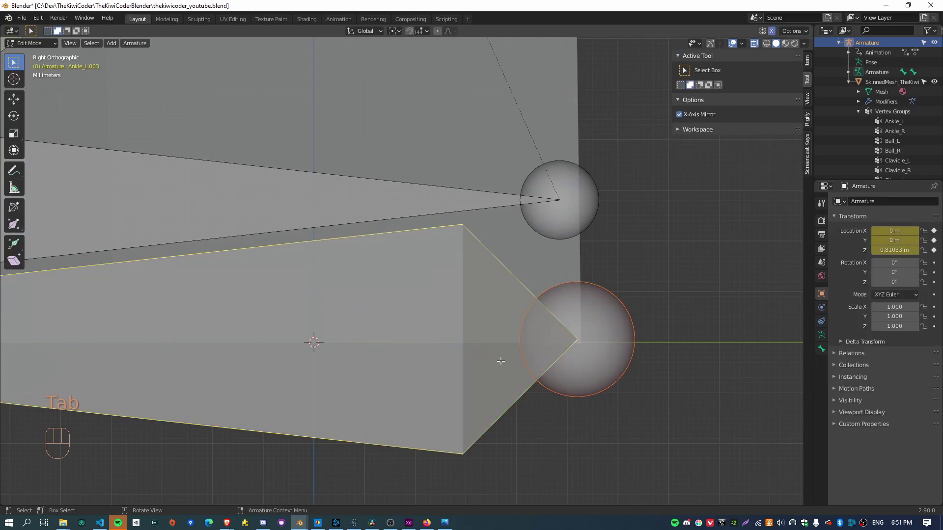
key("g")
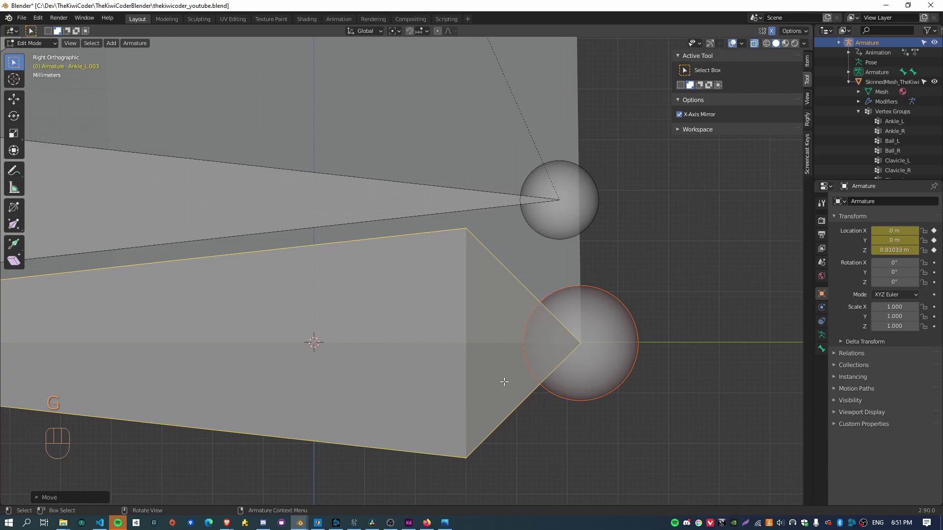
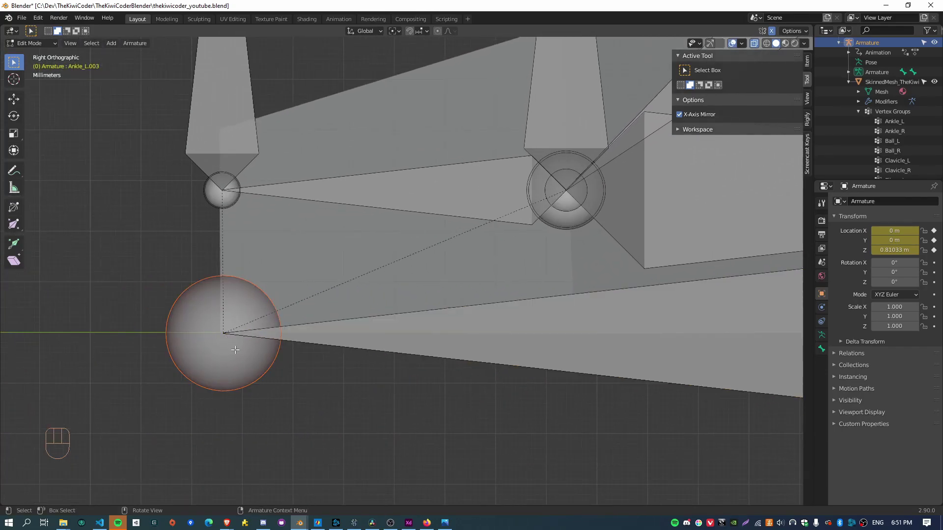
key("g")
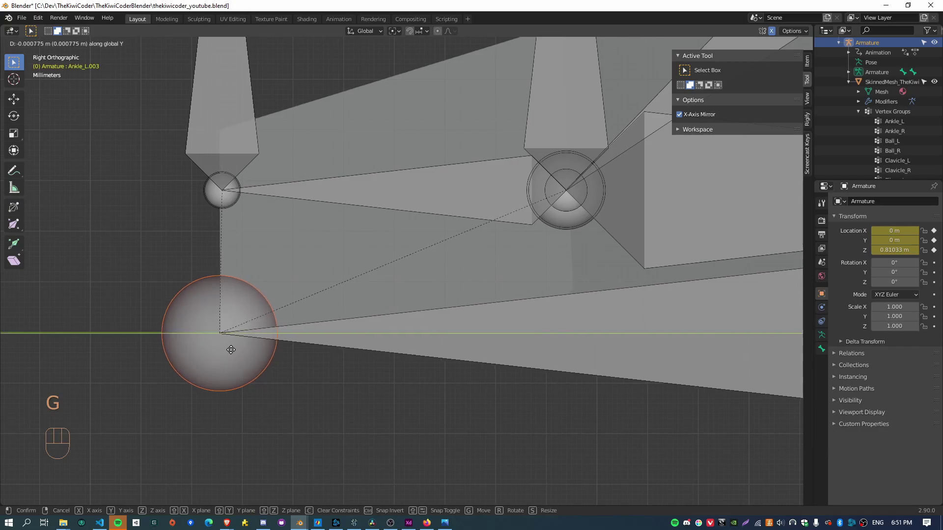
key("g")
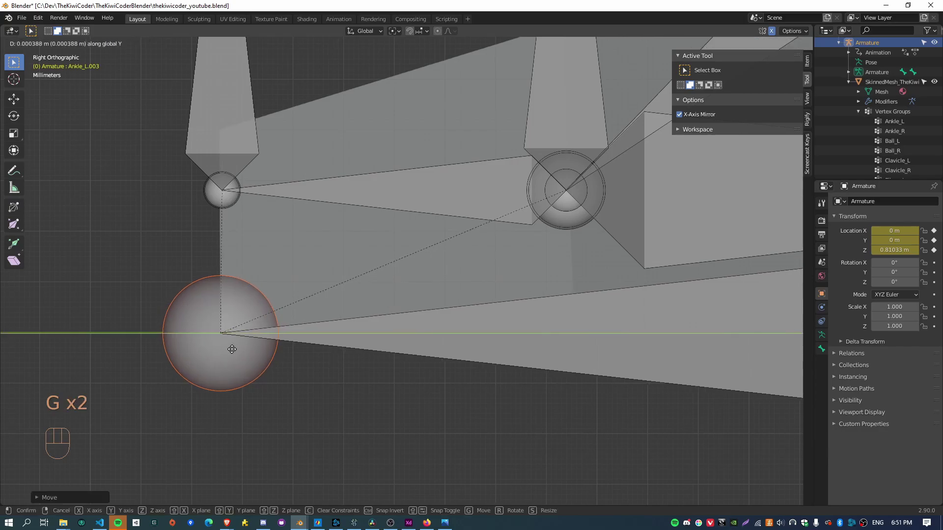
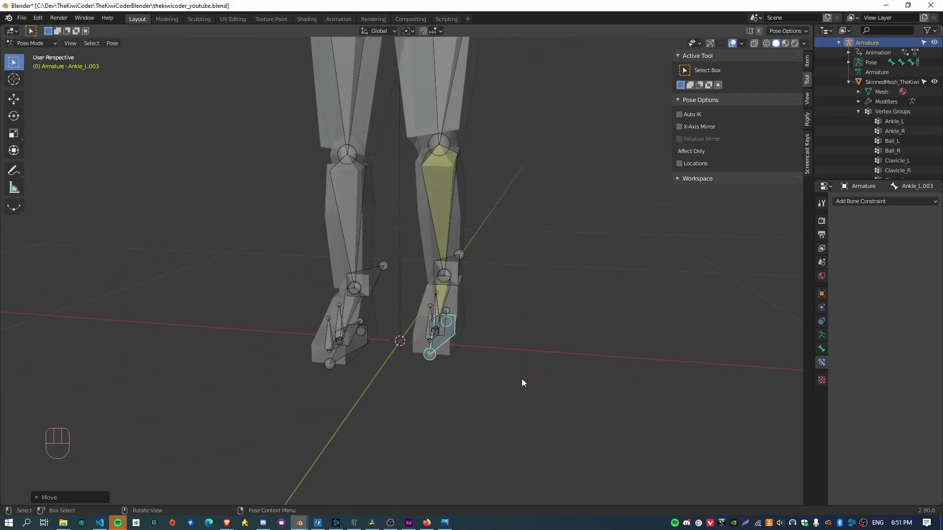
Step: Rotate Ankle_L.003 around Z to test the foot roll, then select the Ankle_L bone
key("r")
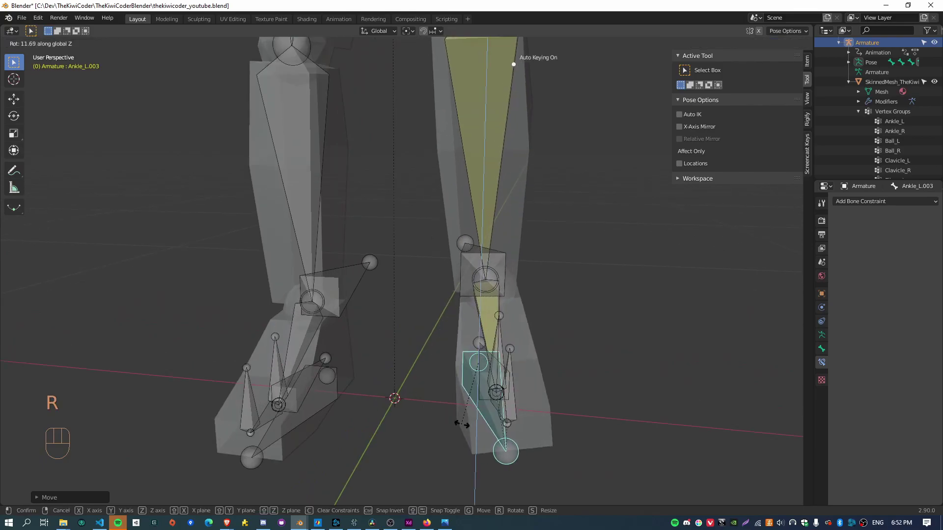
left_click_drag(568, 424, 549, 399)
left_click_drag(609, 406, 581, 402)
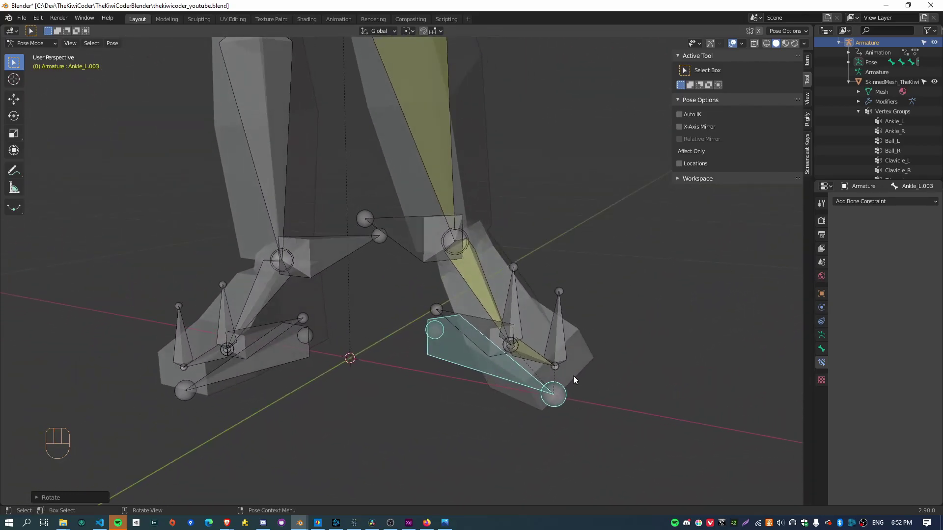
left_click(483, 281)
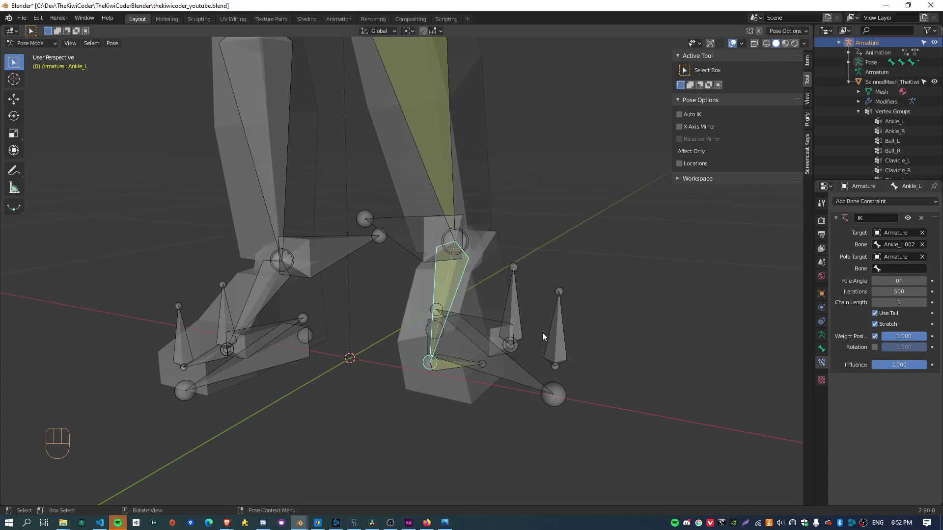
Step: Set the Ankle_L IK pole target bone to Ball_L.001 with a -90° pole angle
left_click(560, 336)
left_click_drag(826, 352, 826, 344)
left_click_drag(881, 203, 452, 280)
left_click(452, 283)
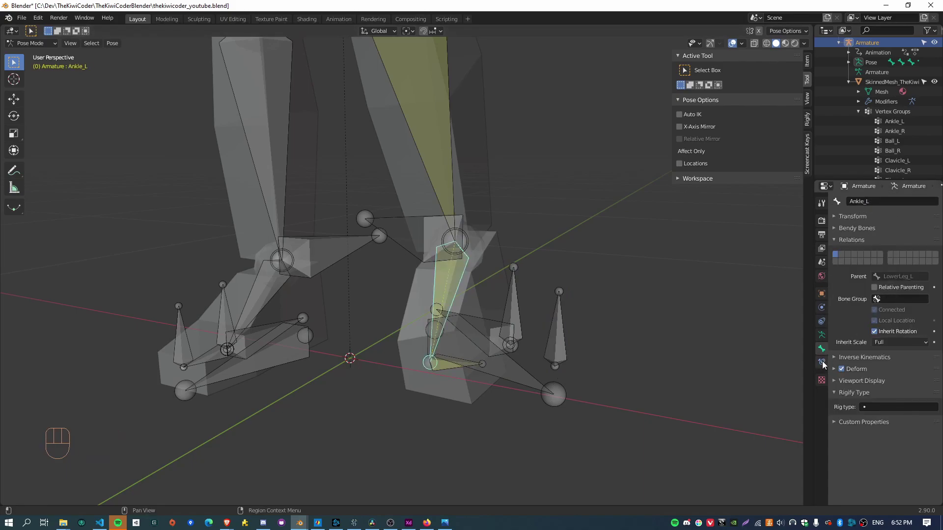
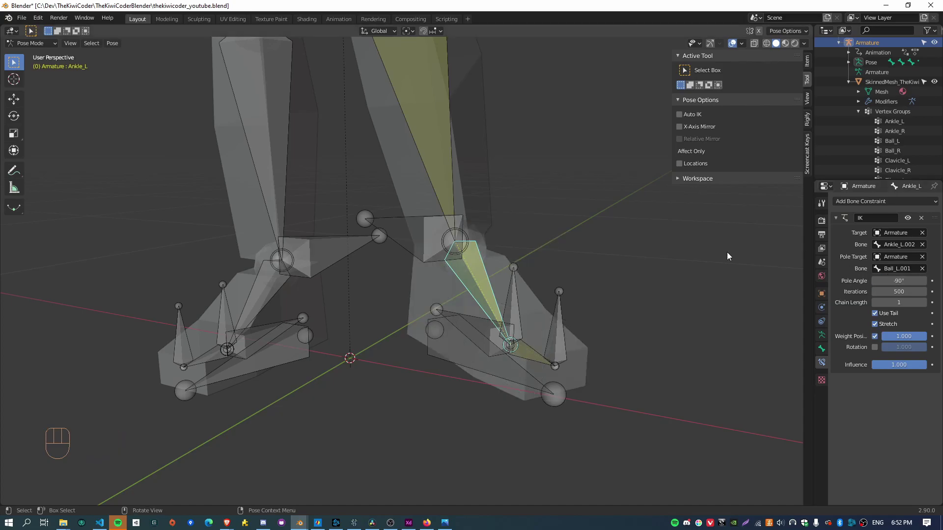
left_click(580, 433)
left_click(535, 391)
Step: Rotate the foot control to check the new pole setup and orbit around the leg
left_click_drag(624, 407, 624, 392)
key("r")
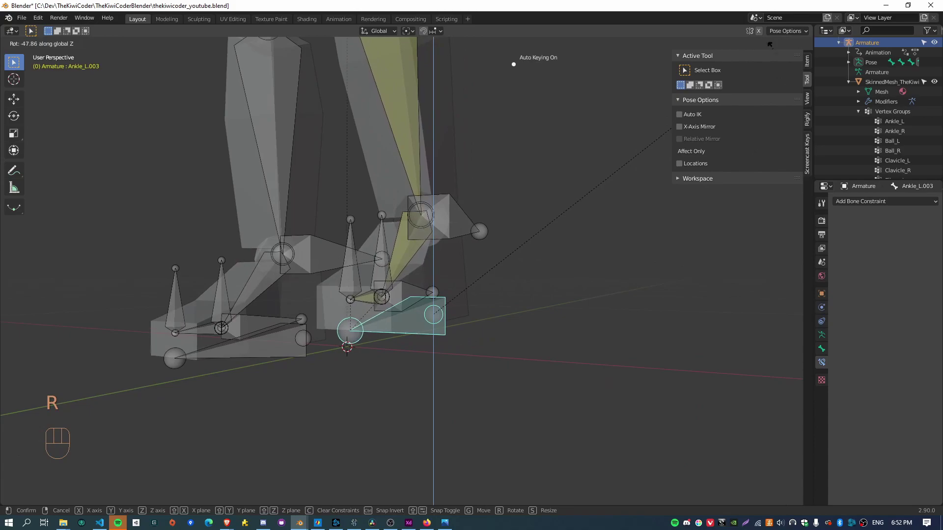
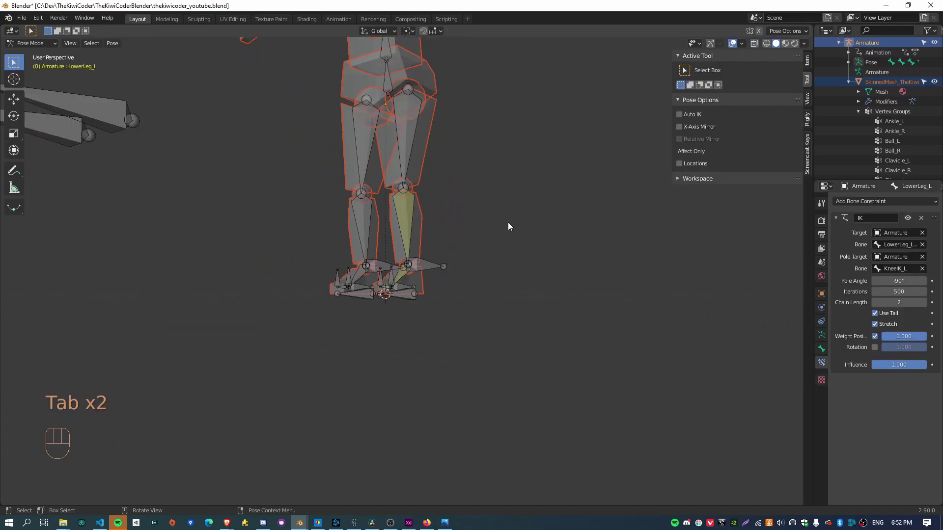
left_click_drag(42, 47, 52, 56)
left_click(498, 170)
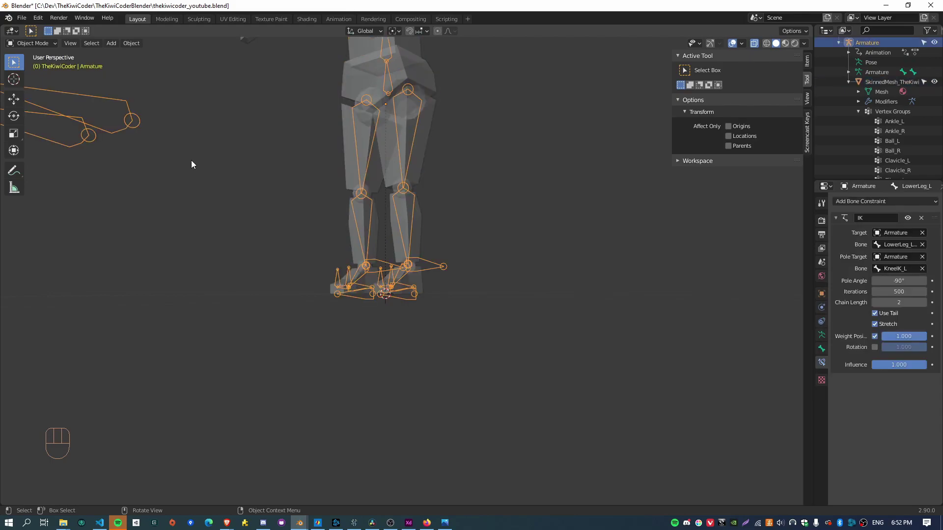
left_click_drag(46, 42, 56, 77)
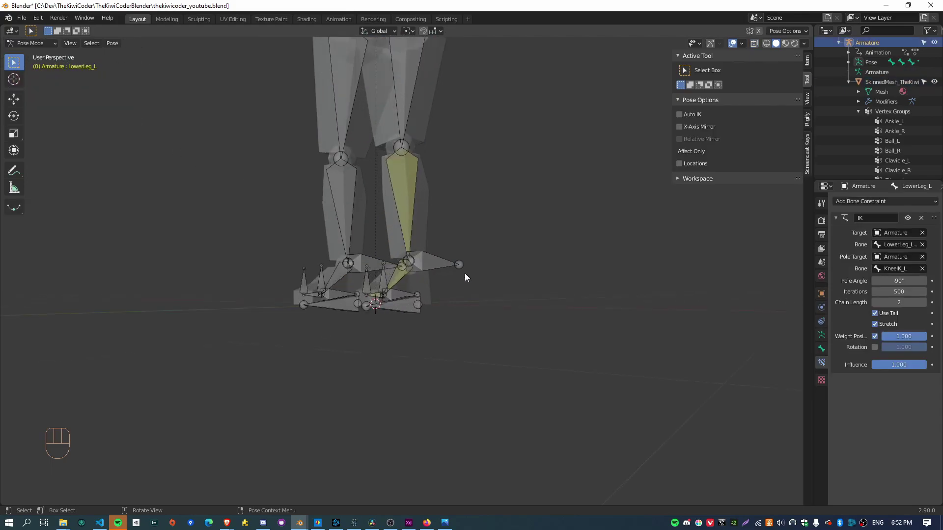
left_click_drag(548, 353, 524, 352)
left_click_drag(436, 350, 468, 354)
left_click_drag(562, 346, 526, 358)
left_click_drag(436, 307, 458, 365)
Step: Raise and tilt Ankle_L.003 to test the IK leg, then clear all transforms and return to right view
key("g")
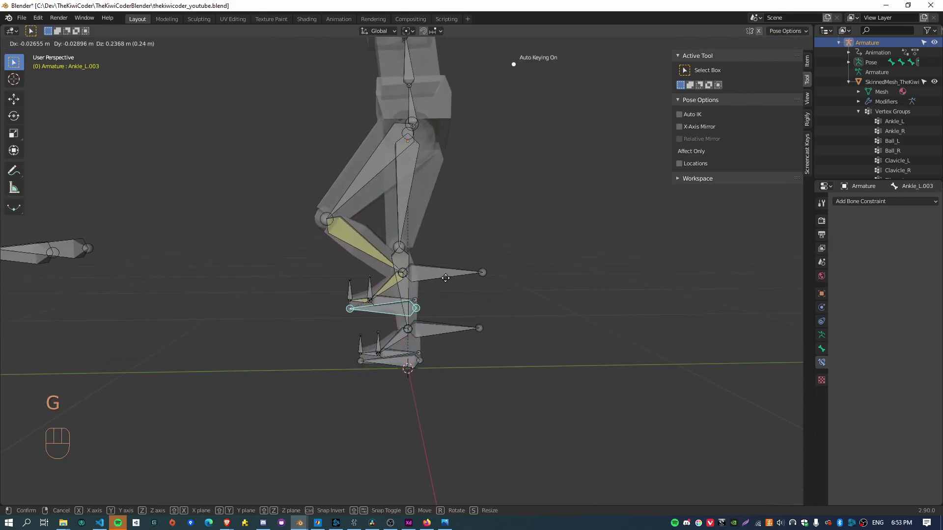
left_click_drag(328, 341, 318, 320)
key("r")
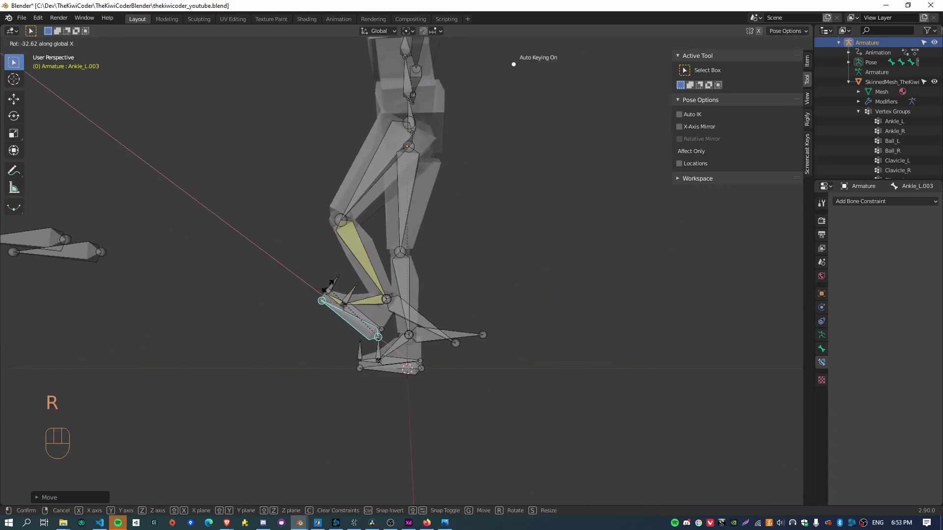
left_click(363, 333)
key("r")
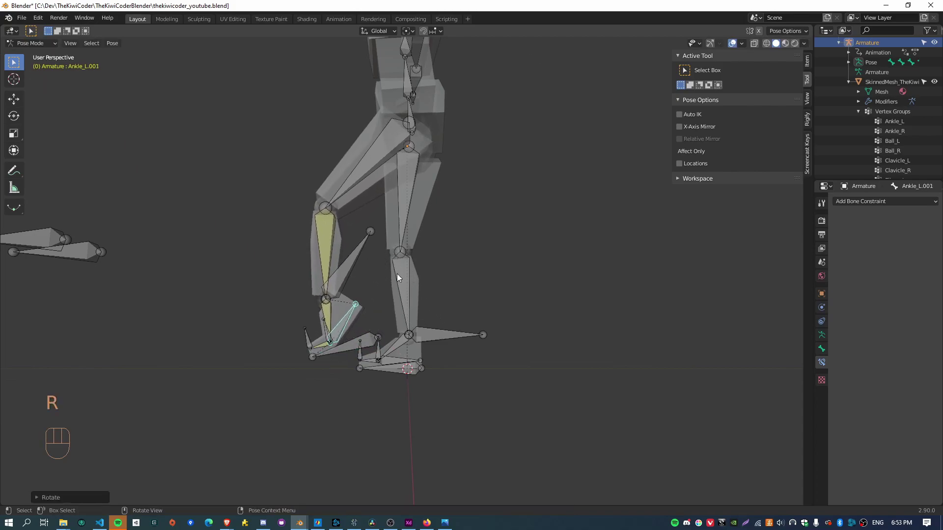
key("ctrl+z")
key("a")
key("alt+r")
key("alt+g")
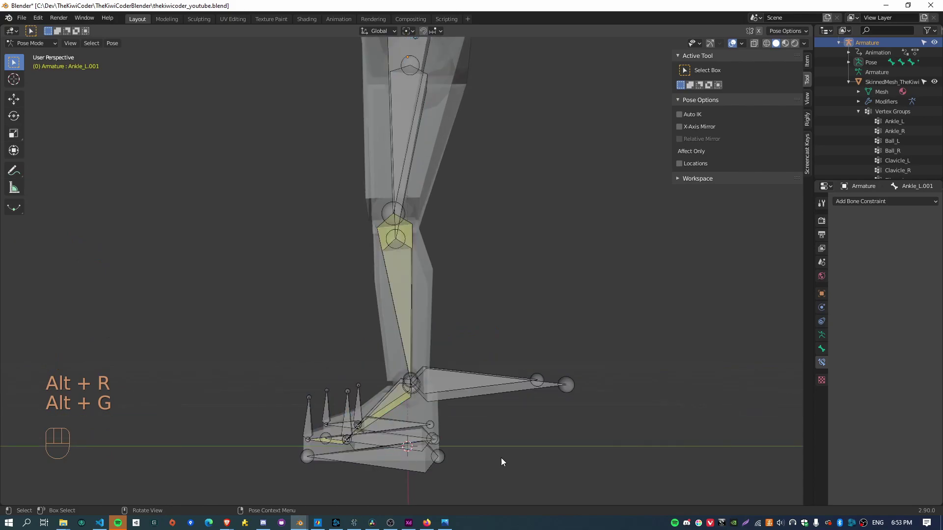
key("KP_3")
left_click_drag(506, 457, 520, 338)
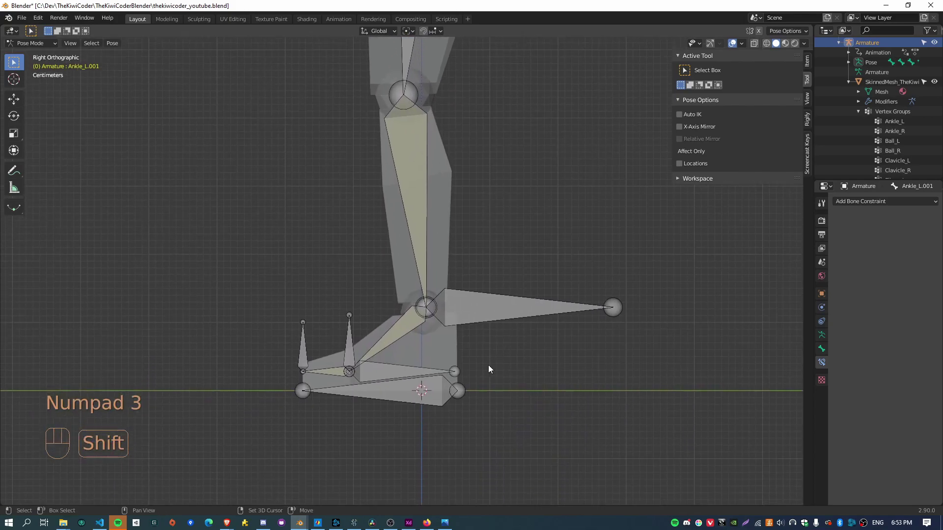
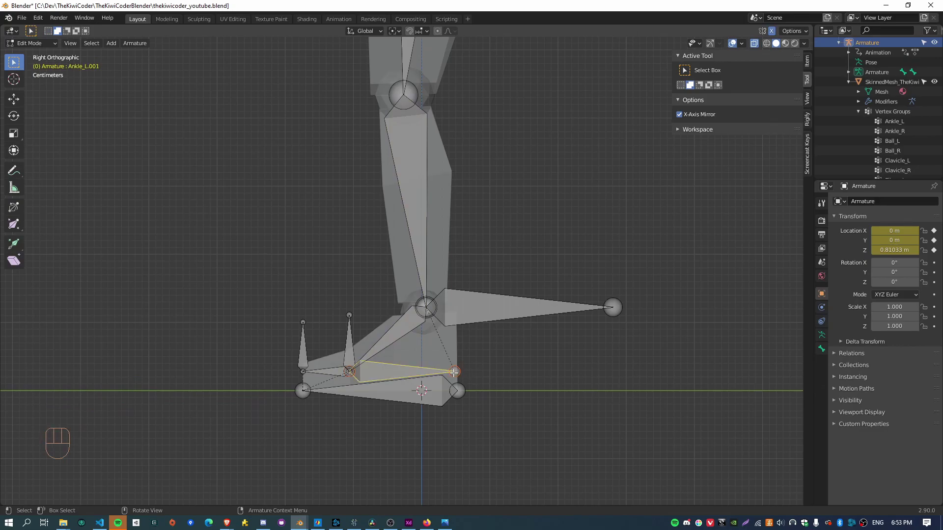
Step: Move the Ankle_L.001 bone's tip upward along Y and Z so it angles up from the foot
key("g")
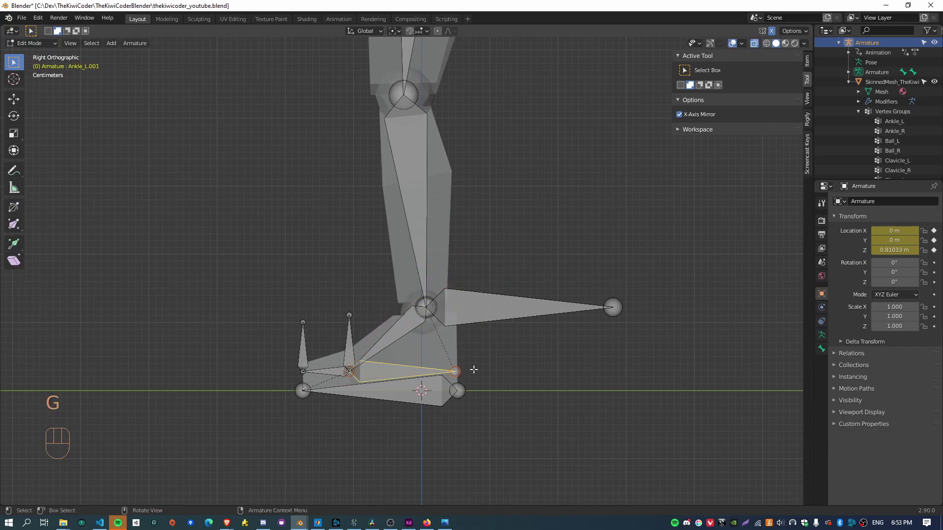
key("g")
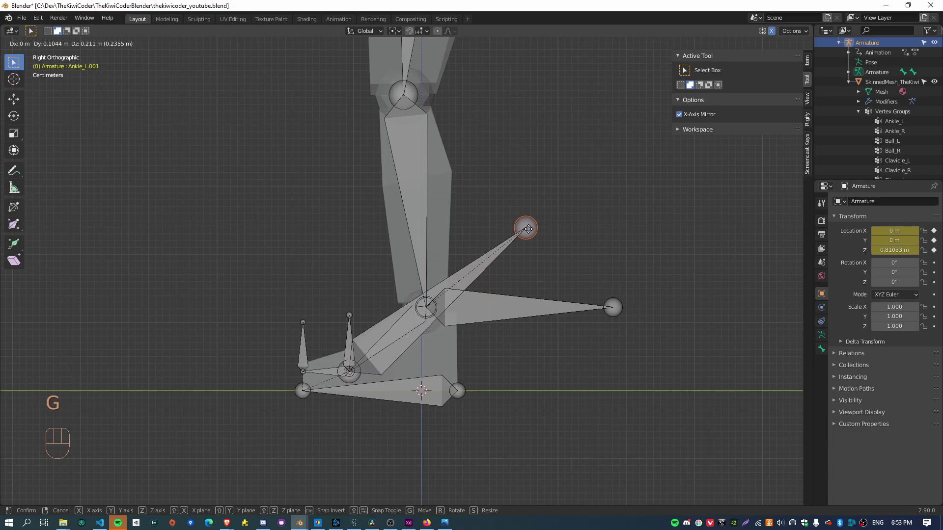
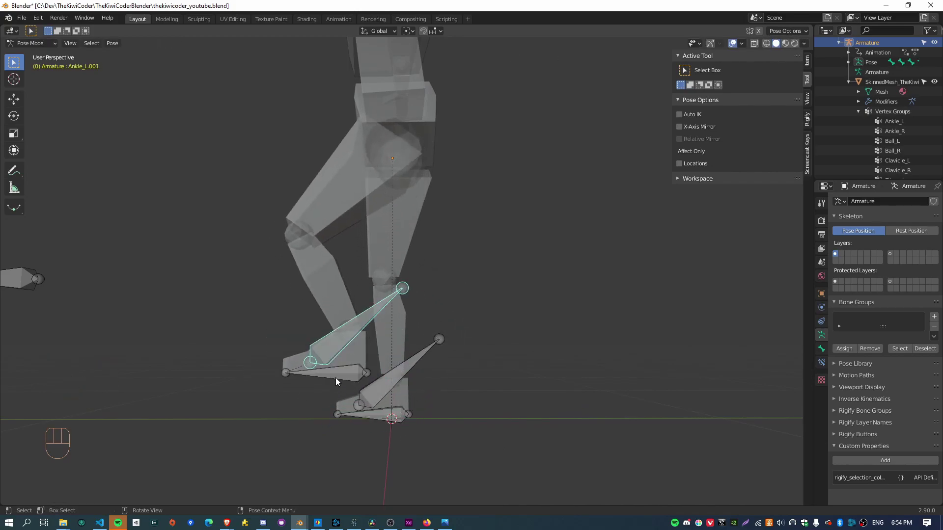
Step: Clear all bones' location and rotation and show the bone transform values in the N-panel
key("a")
key("alt+g")
key("alt+r")
middle_click(406, 433)
left_click_drag(487, 414, 490, 365)
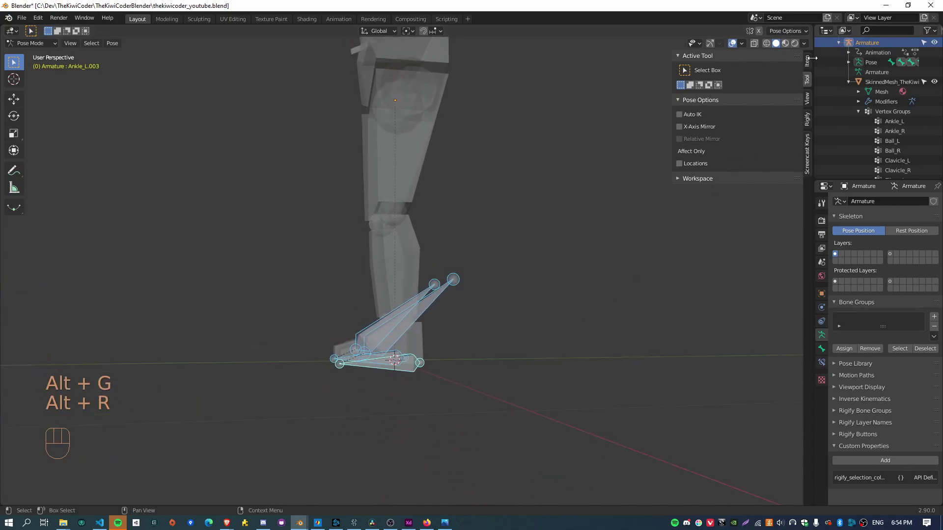
left_click(811, 64)
left_click_drag(479, 365, 509, 368)
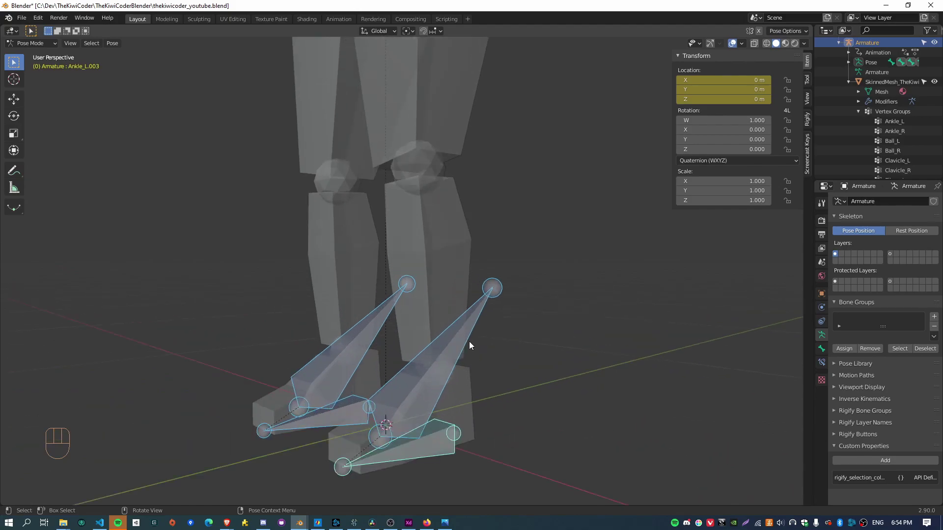
left_click_drag(522, 415, 489, 340)
Step: Give Ankle_L.001 XYZ Euler rotation with location, scale and Y/Z rotation locked
left_click_drag(631, 362, 616, 362)
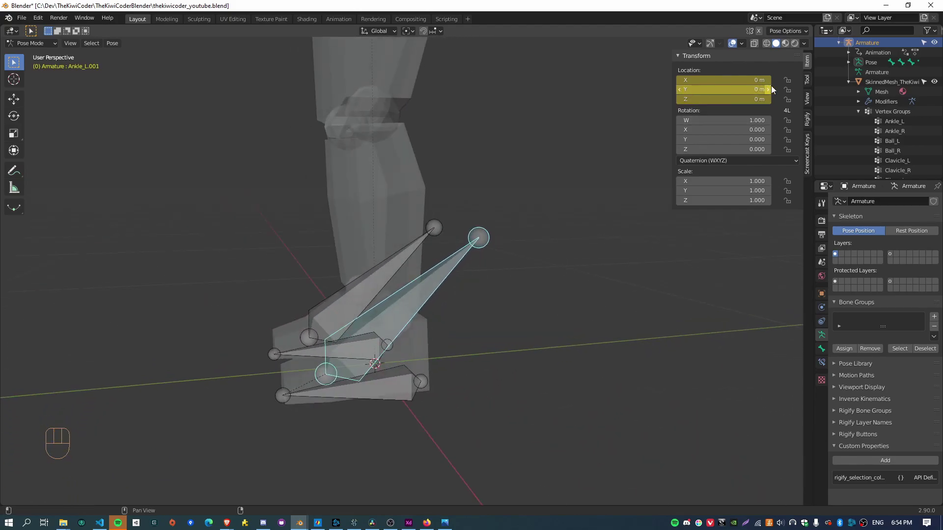
left_click_drag(729, 164, 730, 186)
left_click_drag(792, 87, 790, 199)
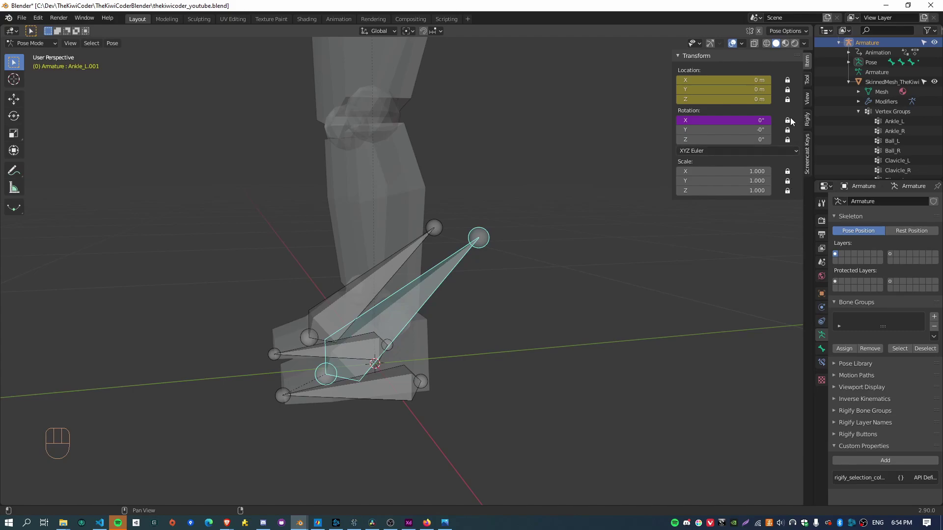
Step: Give Ankle_R.001 XYZ Euler rotation with location and Y/Z rotation locked
left_click(790, 121)
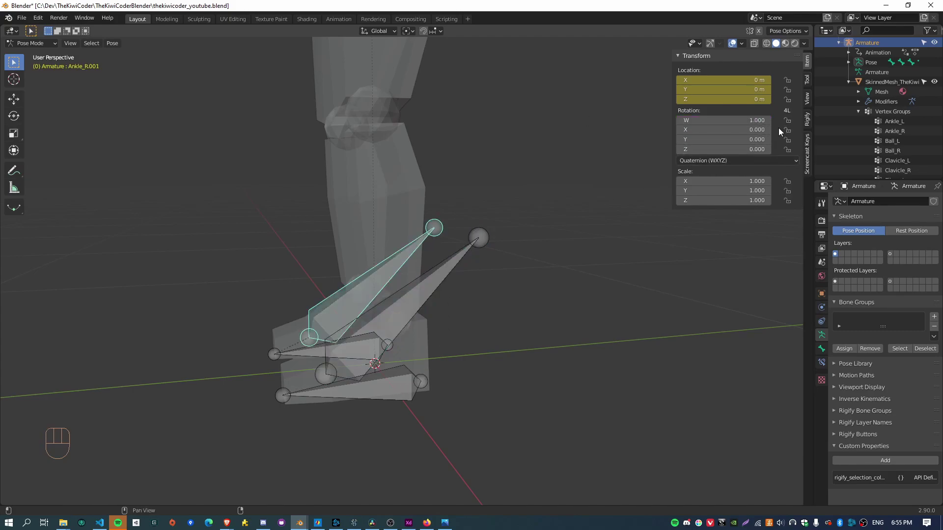
left_click_drag(748, 162, 729, 178)
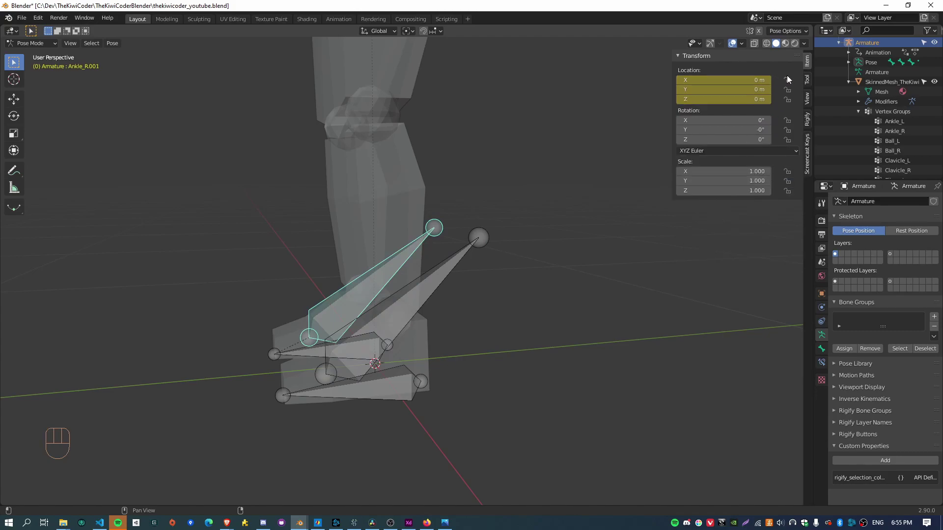
left_click_drag(792, 87, 794, 199)
left_click(792, 125)
left_click_drag(393, 386, 419, 356)
Step: Lock the remaining scale axes on Ankle_L.001 and switch to the rotate tool
left_click(481, 259)
left_click_drag(508, 223, 464, 194)
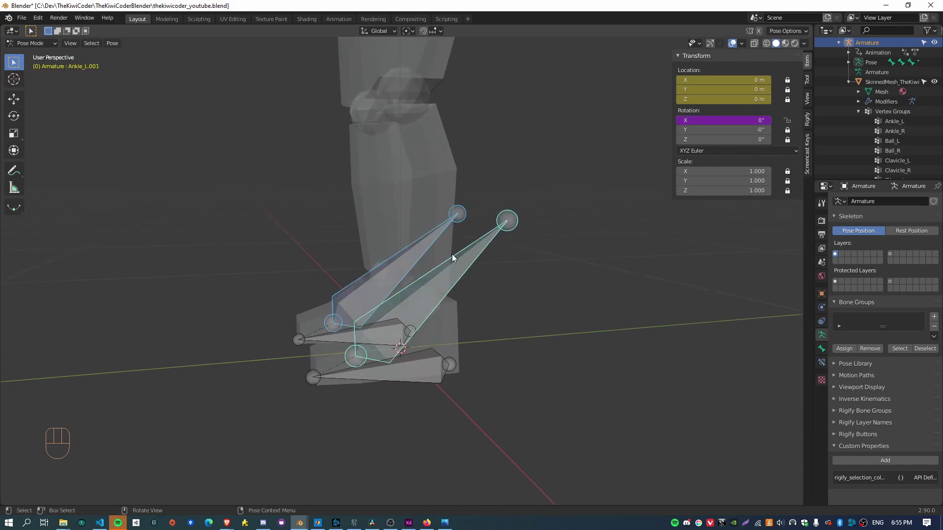
left_click(20, 116)
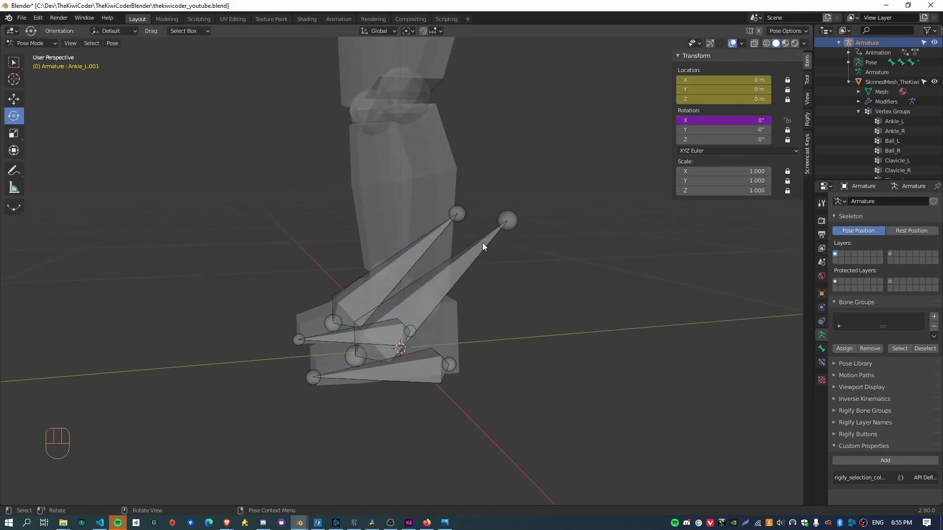
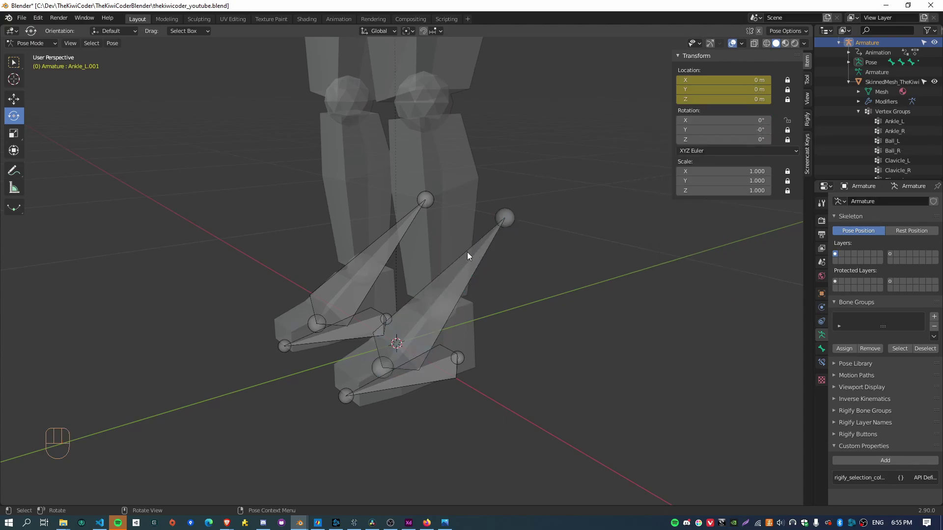
Step: Test-rotate Ankle_L.001 around X so the left foot tilts
left_click(483, 246)
key("r")
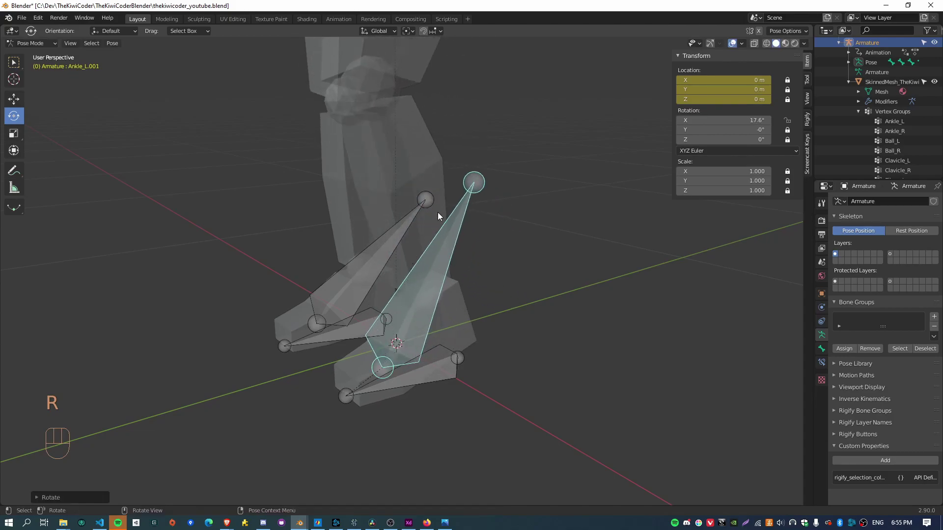
left_click_drag(626, 359, 587, 350)
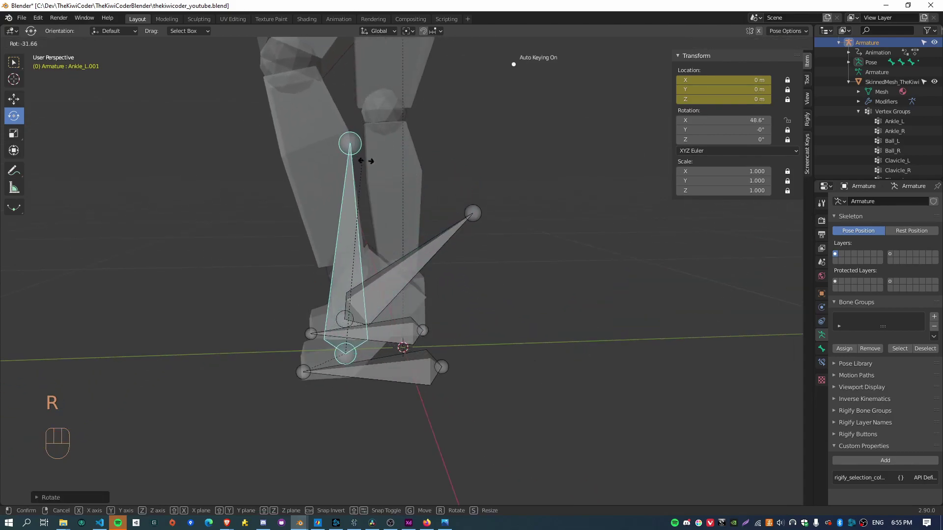
left_click_drag(299, 286, 382, 290)
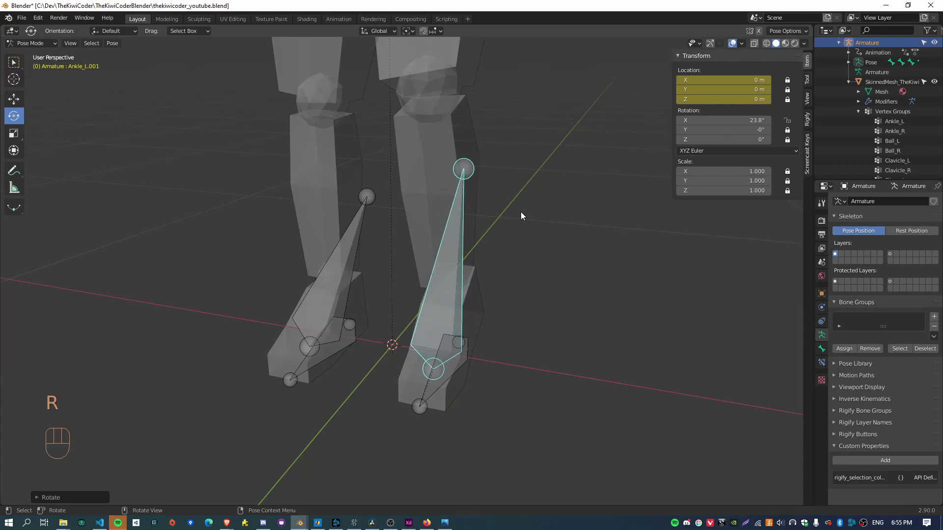
left_click_drag(606, 358, 503, 339)
Step: Tilt the left foot again from the front, then reset its rotation to 0°
key("r")
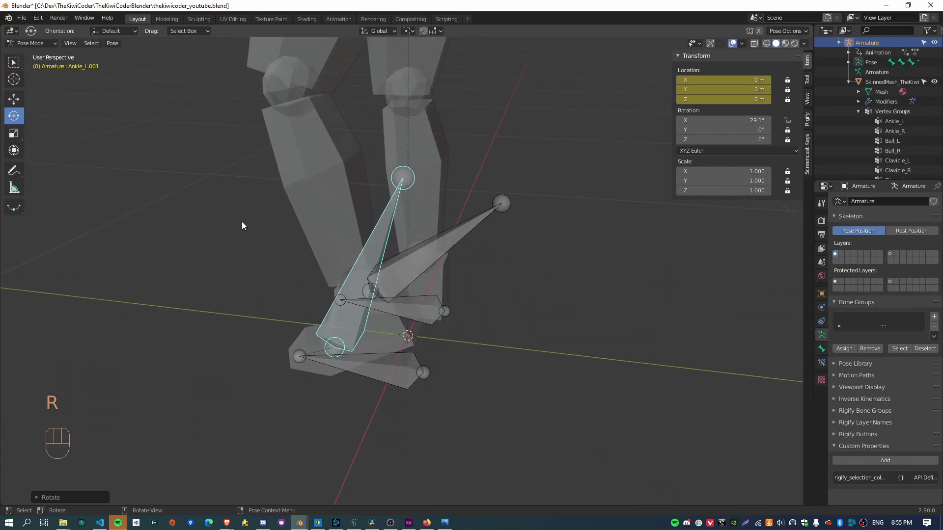
left_click_drag(272, 240, 383, 225)
left_click_drag(493, 287, 512, 252)
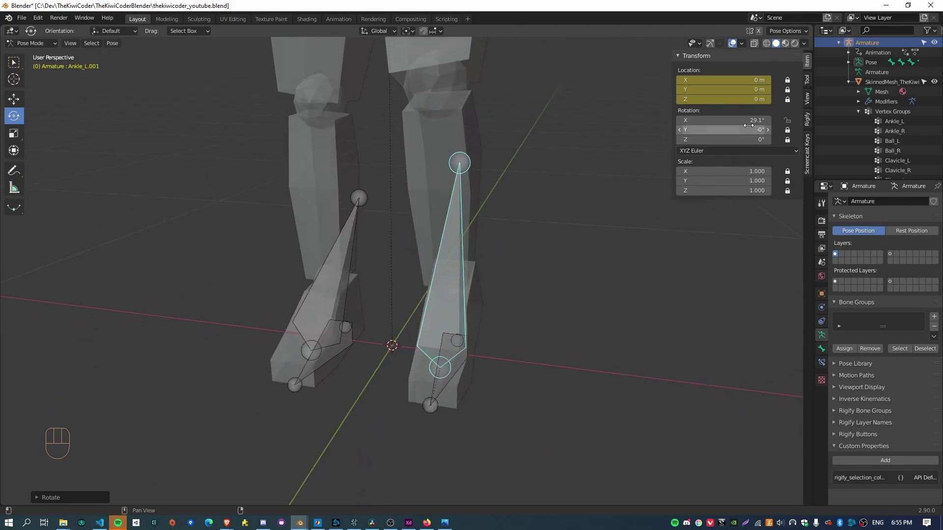
left_click_drag(705, 354, 629, 360)
key("alt+r")
Step: Zoom out to show the whole armature standing
left_click_drag(430, 420, 434, 390)
left_click_drag(447, 254, 454, 344)
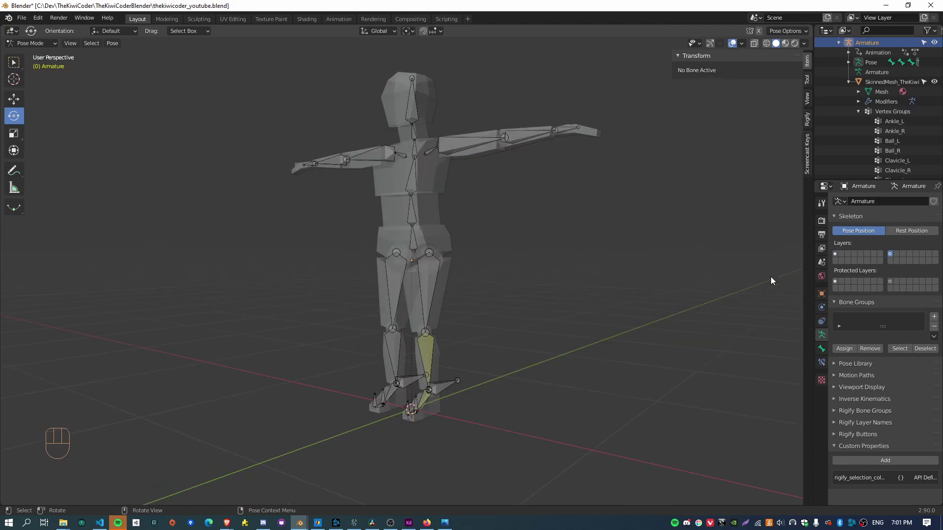
Step: Select LowerLeg_L and zoom in on the lower leg bones
left_click(839, 256)
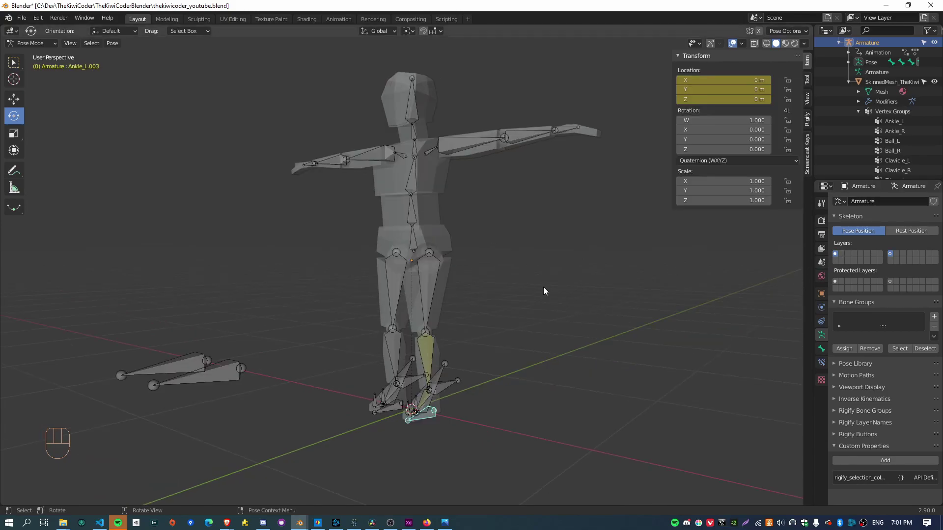
left_click_drag(536, 265, 568, 268)
left_click_drag(495, 451, 466, 371)
left_click(399, 330)
left_click_drag(555, 428, 538, 418)
left_click_drag(525, 429, 494, 381)
left_click_drag(521, 423, 494, 424)
Step: Inspect both legs from the front and switch the armature into Edit Mode
middle_click(421, 446)
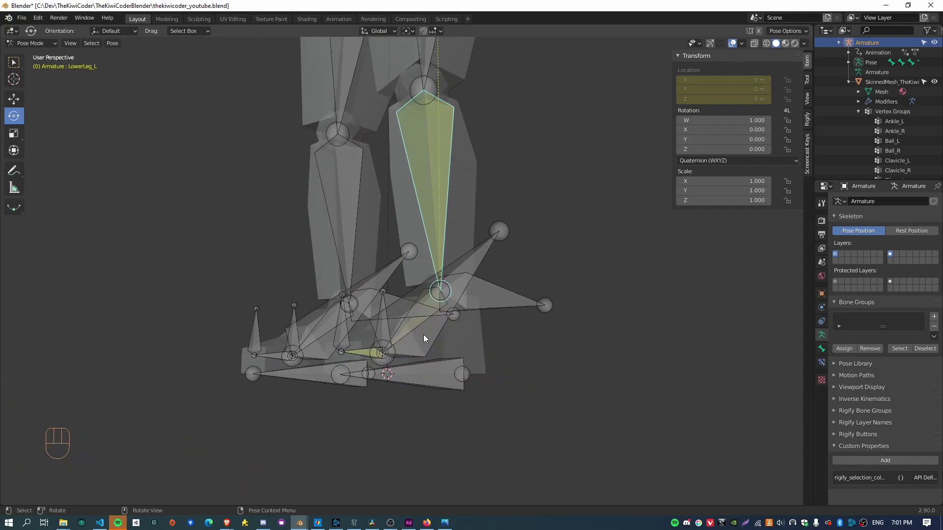
left_click_drag(369, 325, 400, 350)
left_click_drag(479, 305, 501, 291)
left_click_drag(403, 139, 429, 286)
key("ctrl+z")
left_click_drag(18, 68, 66, 91)
left_click_drag(458, 110, 402, 327)
key("Tab")
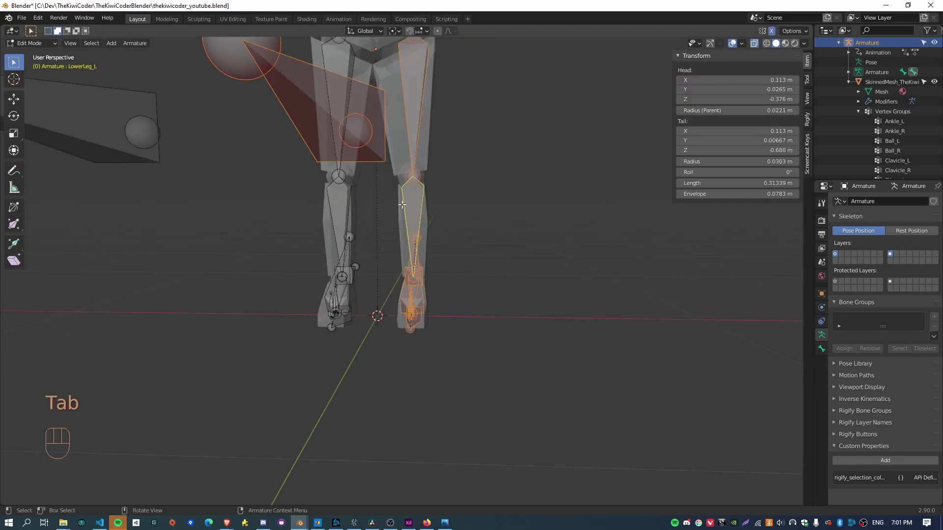
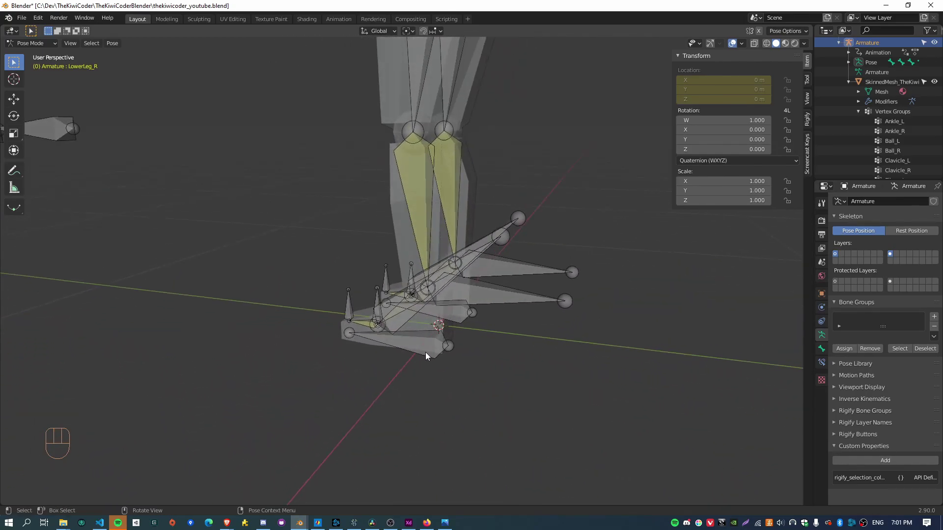
Step: Move the right knee pole target out in front of the leg
key("g")
left_click_drag(588, 378, 525, 354)
left_click(514, 336)
key("g")
left_click_drag(602, 374, 544, 378)
left_click_drag(568, 362, 577, 376)
key("g")
Step: Test-rotate the right foot bone, undo it and deselect all bones
left_click_drag(672, 307, 569, 281)
left_click_drag(582, 301, 634, 295)
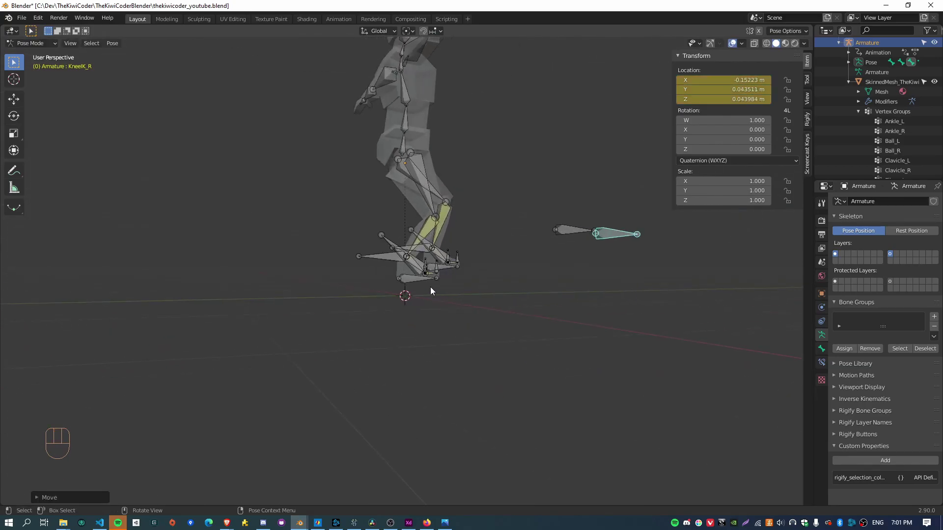
left_click_drag(440, 232, 563, 257)
left_click(628, 258)
key("r")
key("ctrl+z")
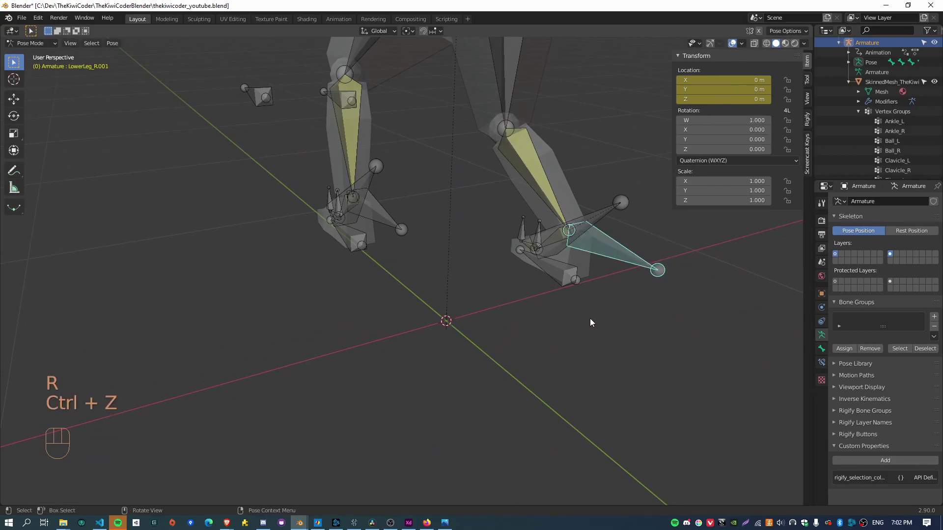
left_click(836, 255)
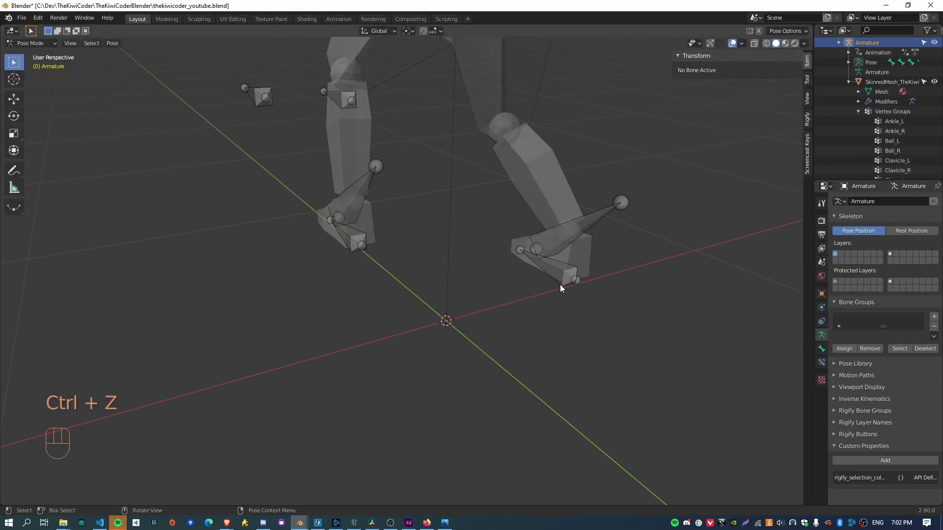
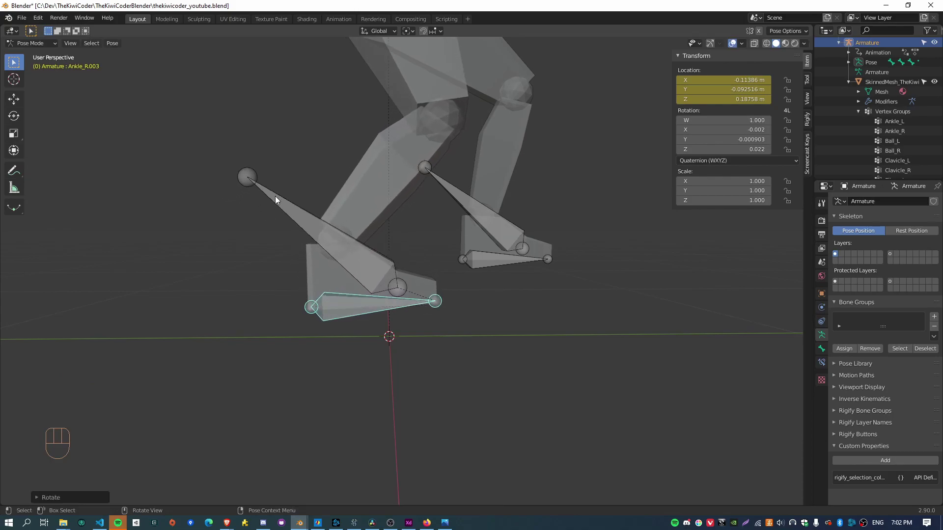
Step: Test the Ankle_R.001 foot roll around X and move the Ankle_R.003 foot control
left_click(263, 183)
left_click(421, 303)
key("alt+r")
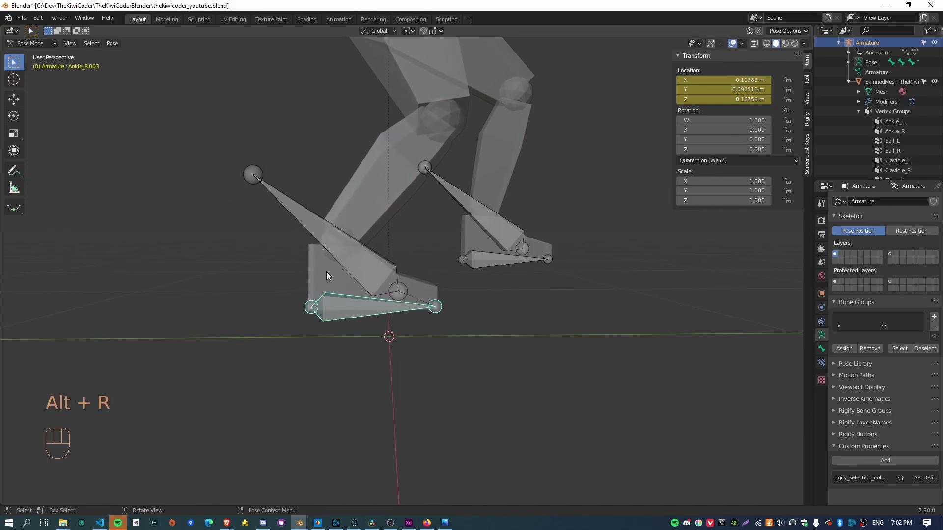
left_click(251, 177)
key("r")
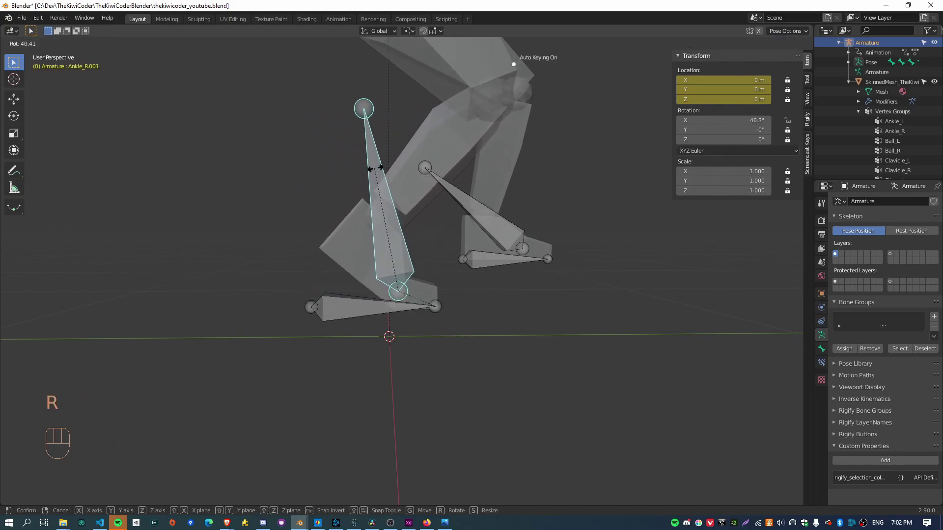
key("alt+r")
key("g")
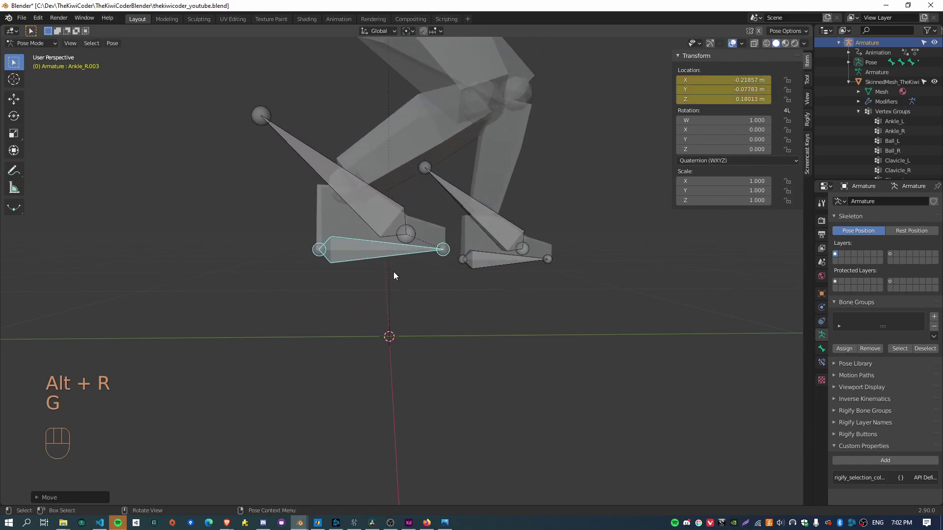
key("alt+z")
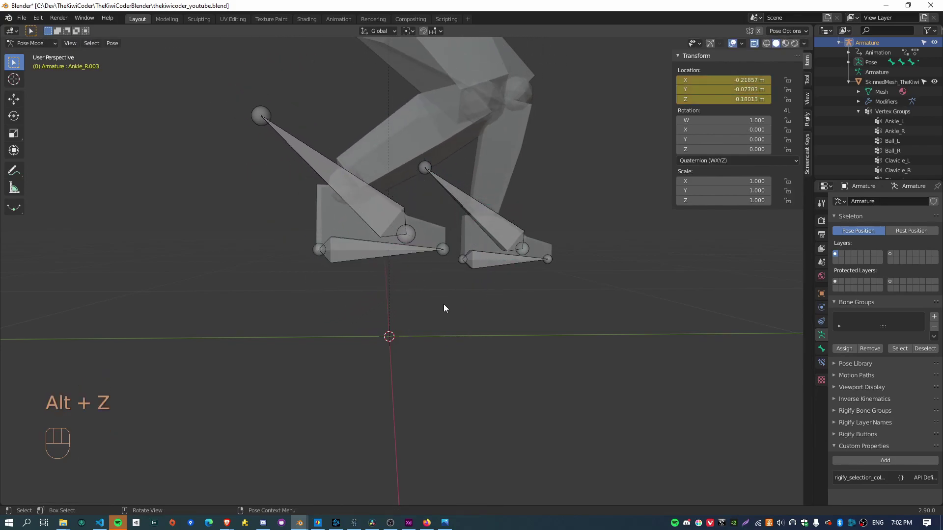
Step: Select all bones and clear their location and rotation so the rig stands straight
left_click_drag(487, 269, 448, 353)
left_click_drag(394, 348, 642, 335)
key("a")
key("alt+g")
key("alt+r")
Step: Orbit around the standing character to check the knee pole targets and frame the figure
left_click_drag(353, 376, 383, 385)
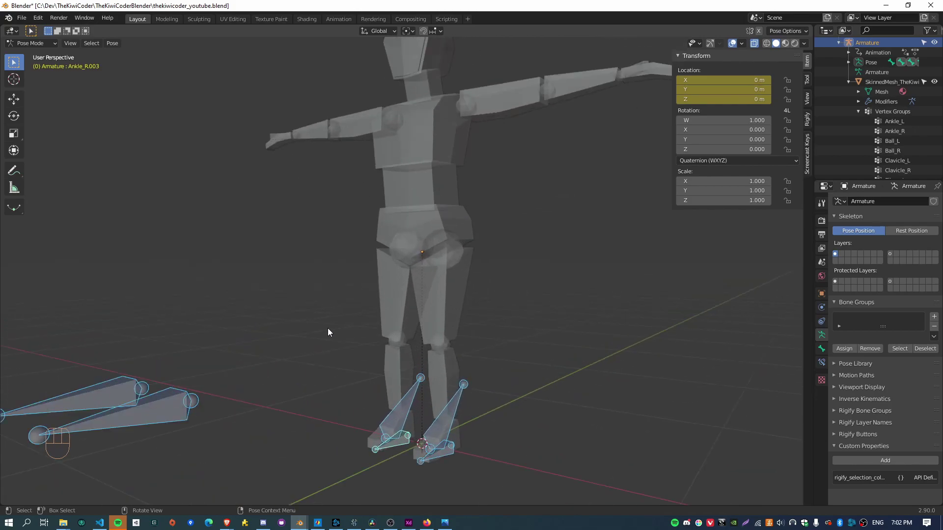
left_click_drag(335, 334, 334, 361)
left_click_drag(339, 316, 436, 332)
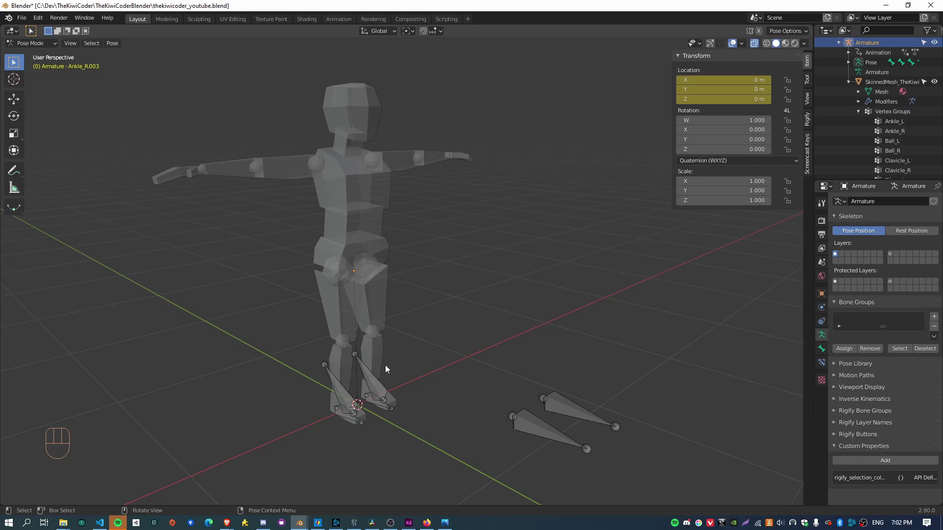
left_click_drag(373, 380, 407, 354)
left_click_drag(510, 355, 297, 388)
left_click_drag(341, 346, 373, 344)
left_click_drag(370, 321, 397, 312)
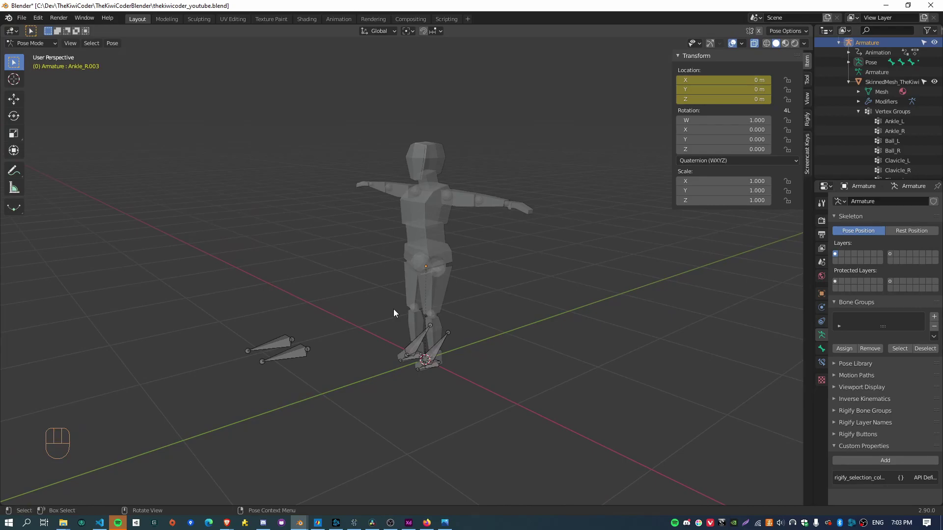